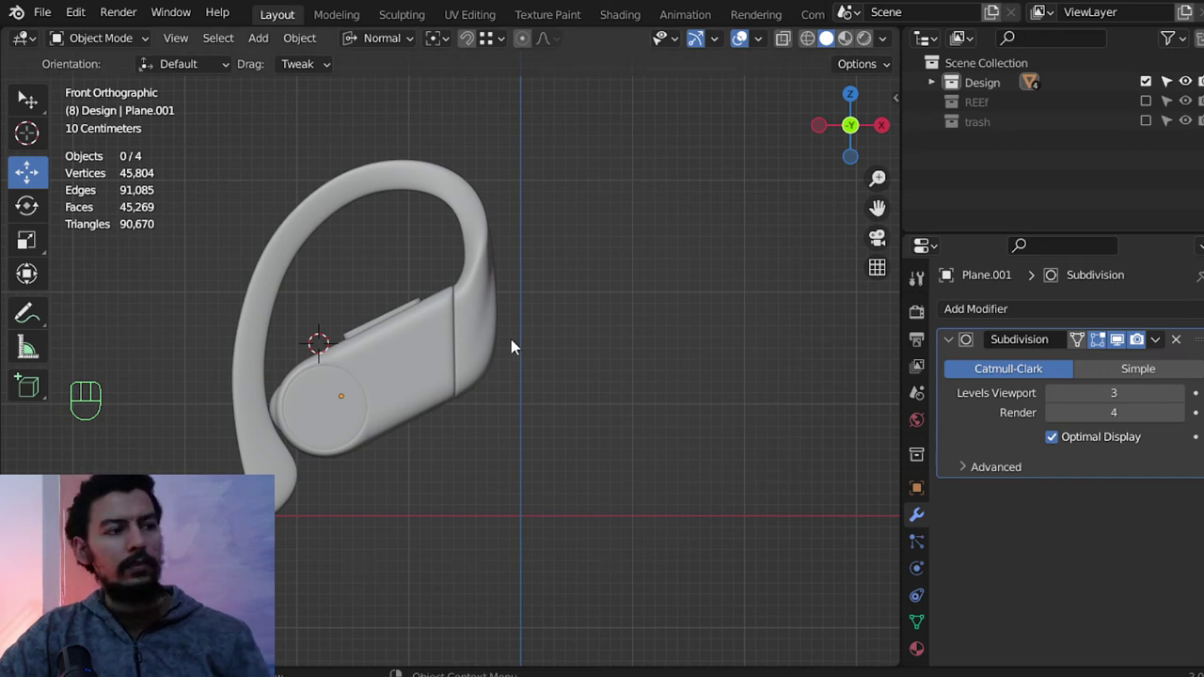
Select the earbud body and show its Subdivision, Boolean and EdgeSplit (30°) modifiers.
click(588, 380)
drag(498, 353, 612, 393)
middle_click(602, 379)
click(609, 388)
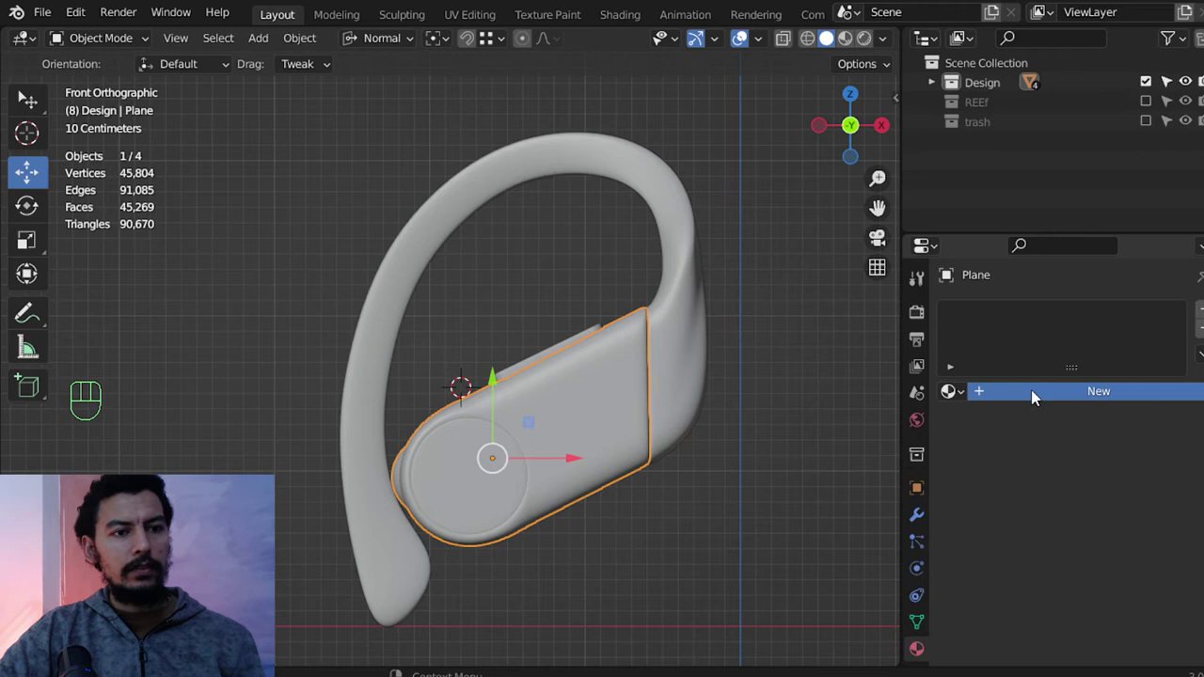
Create the plastic material with a very dark purple base colour and roughness 0.28.
drag(1036, 396, 1072, 562)
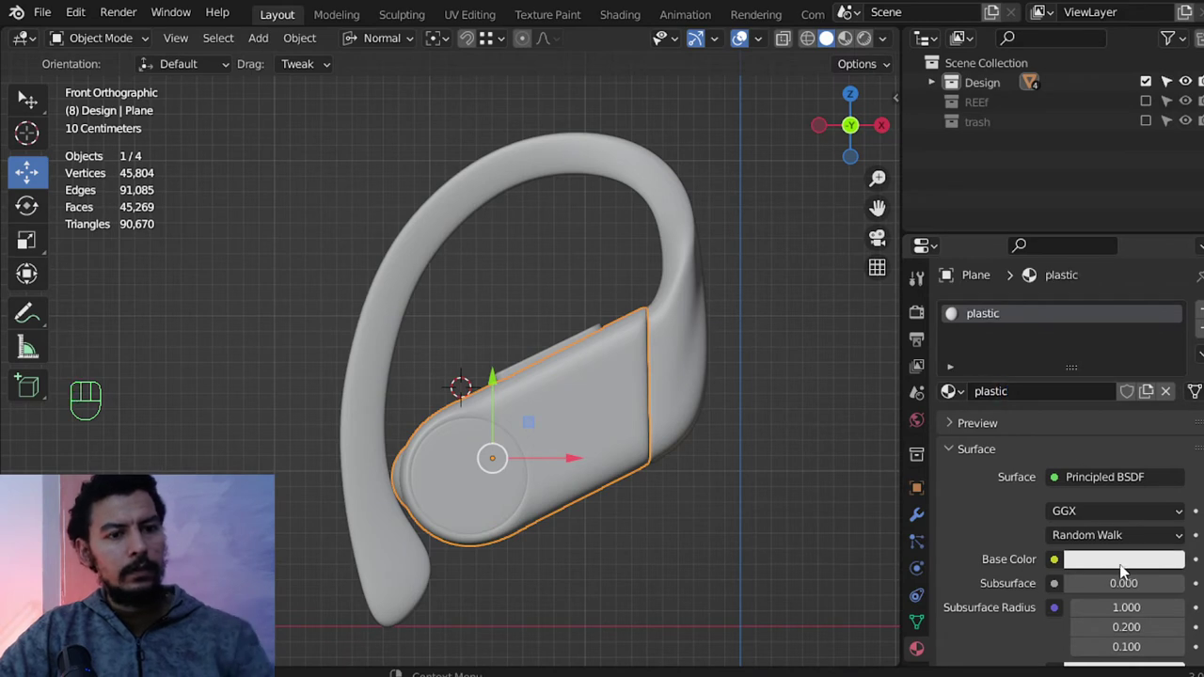
click(1130, 571)
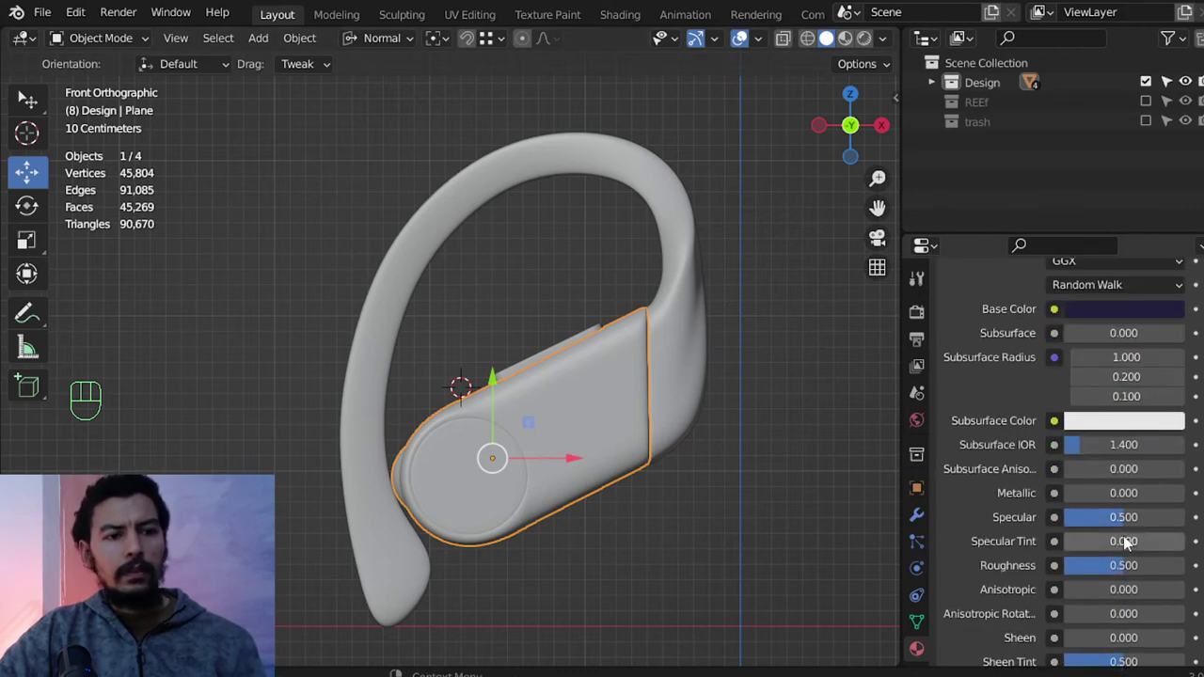
drag(1153, 571, 1154, 571)
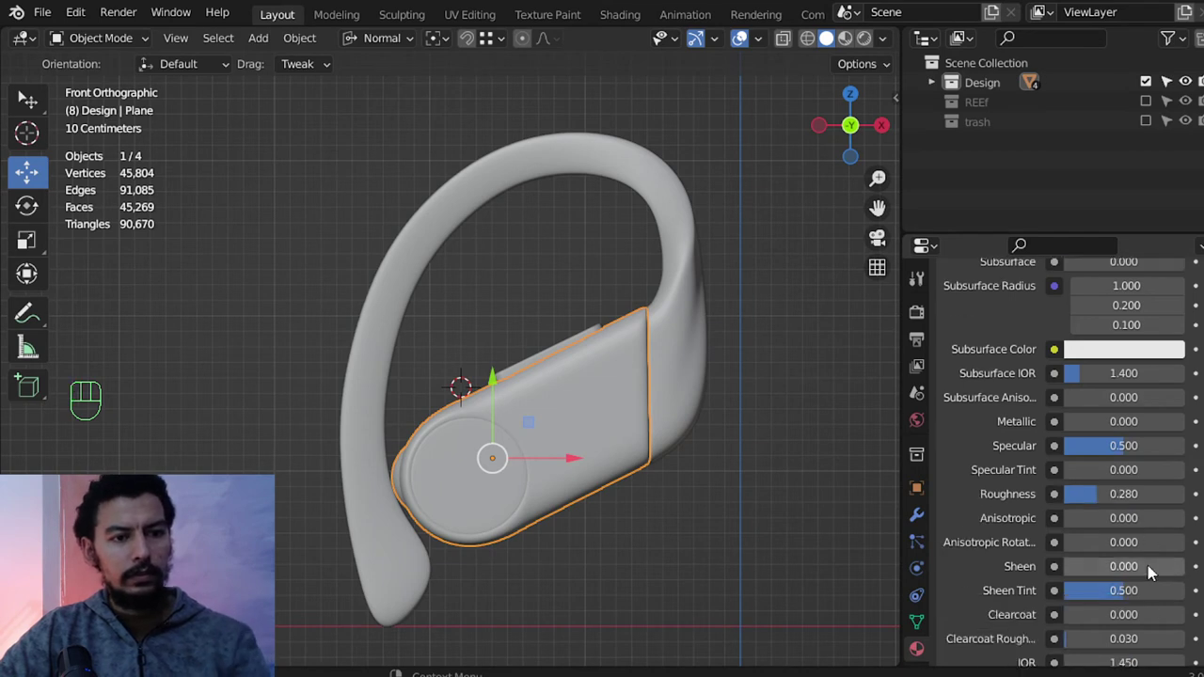
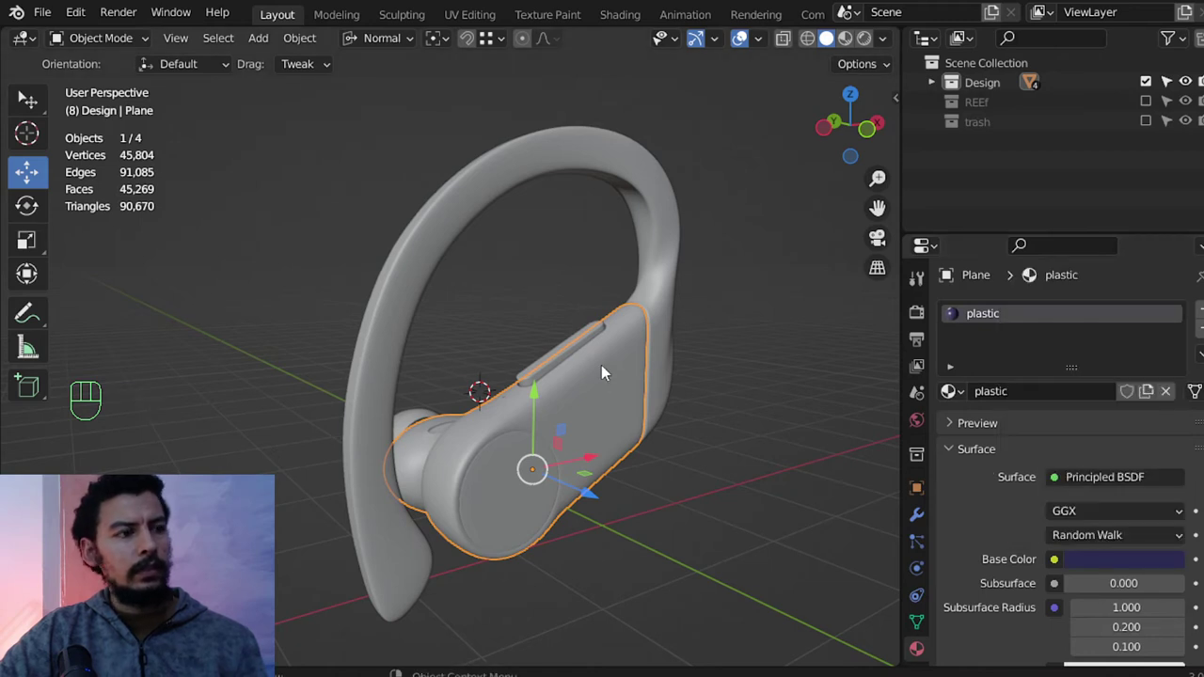
Darken the rubber base colour to near black and switch to the Shader Editor.
drag(1134, 564, 1135, 518)
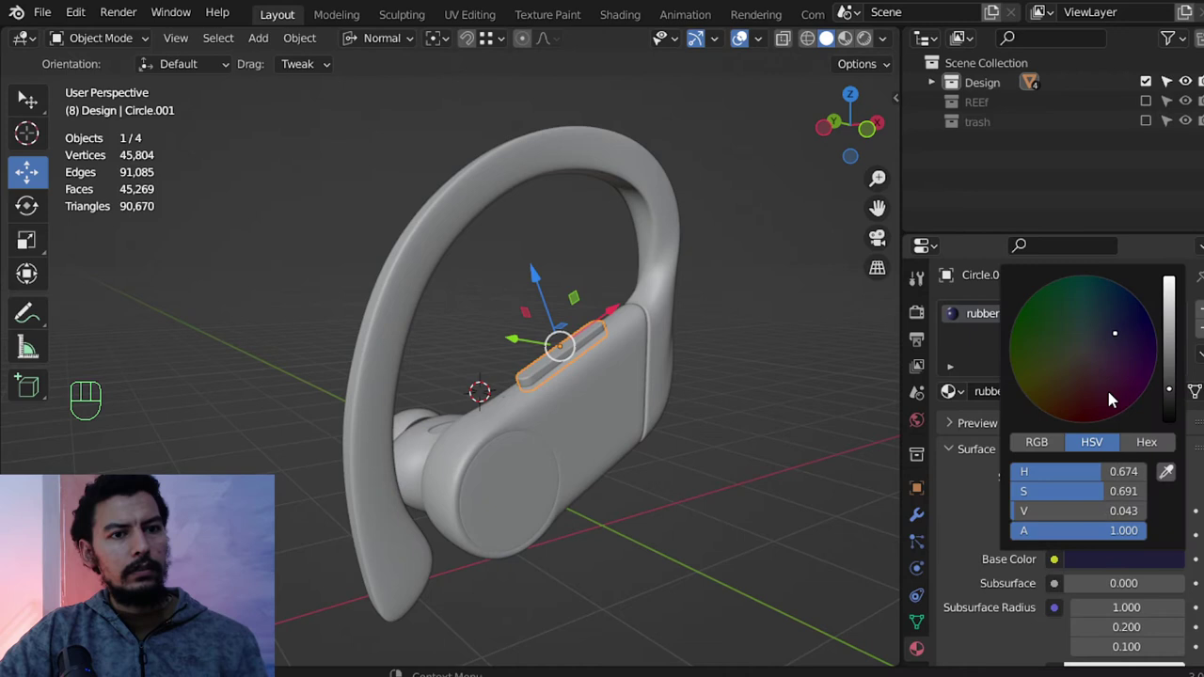
drag(21, 58, 179, 273)
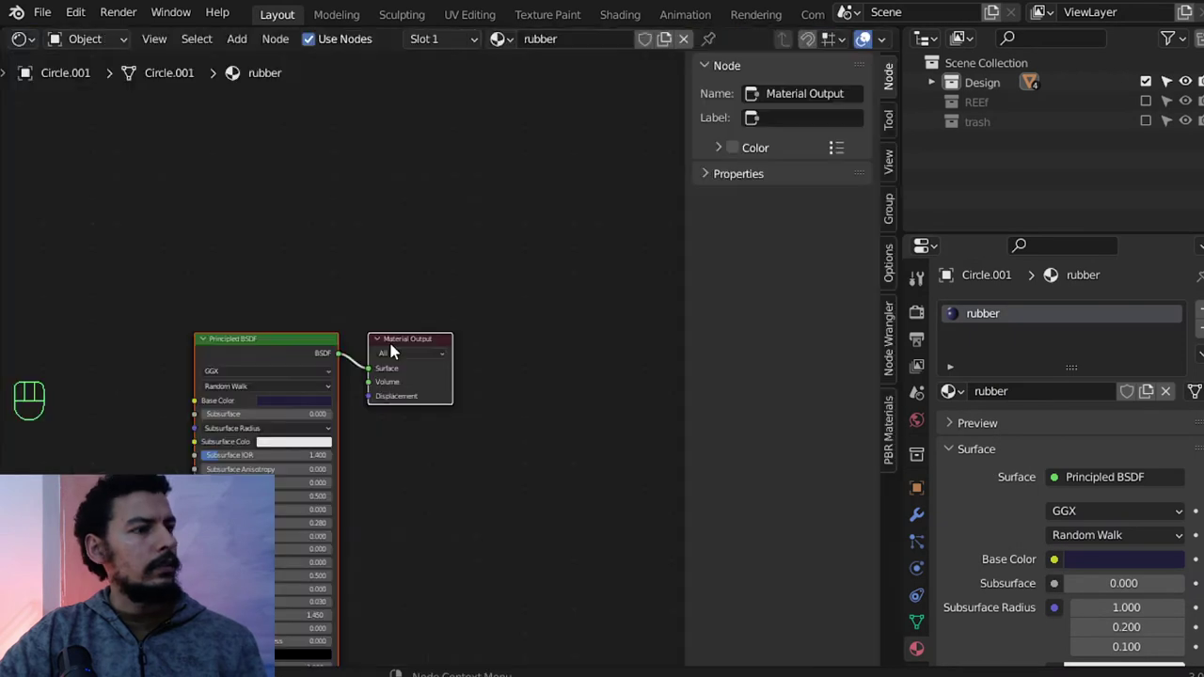
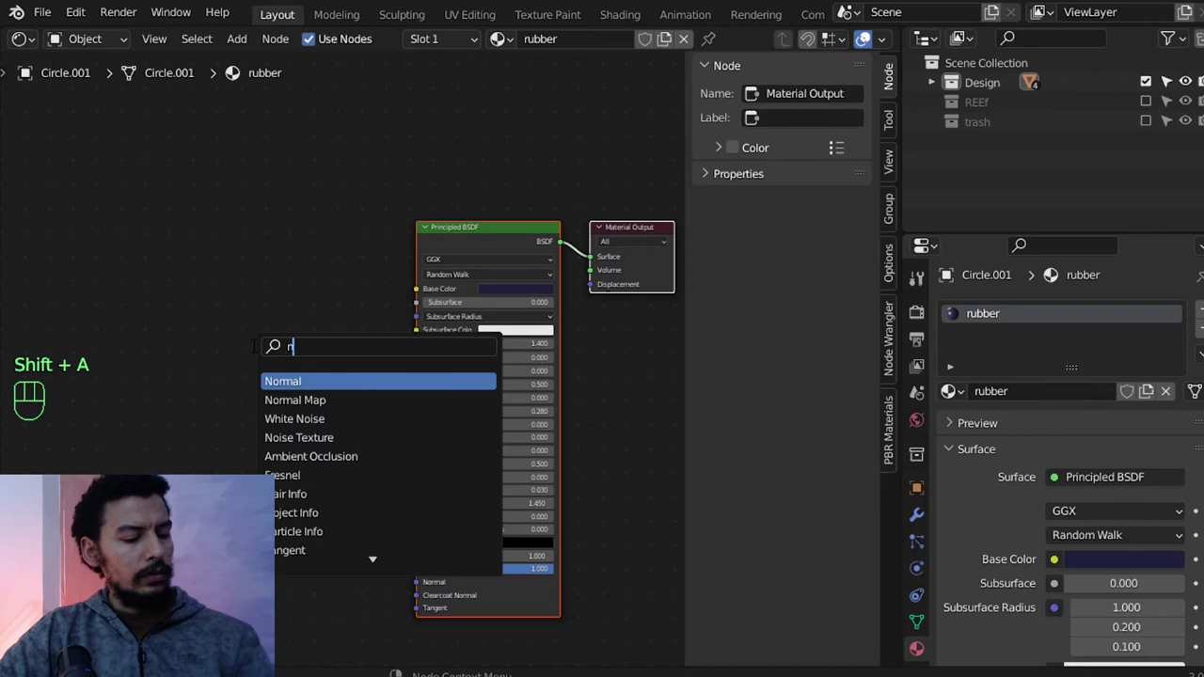
Add a Bump node and drop it near the Principled BSDF, hiding the sidebar.
key(ctrl+t)
middle_click(312, 433)
key(shift+a)
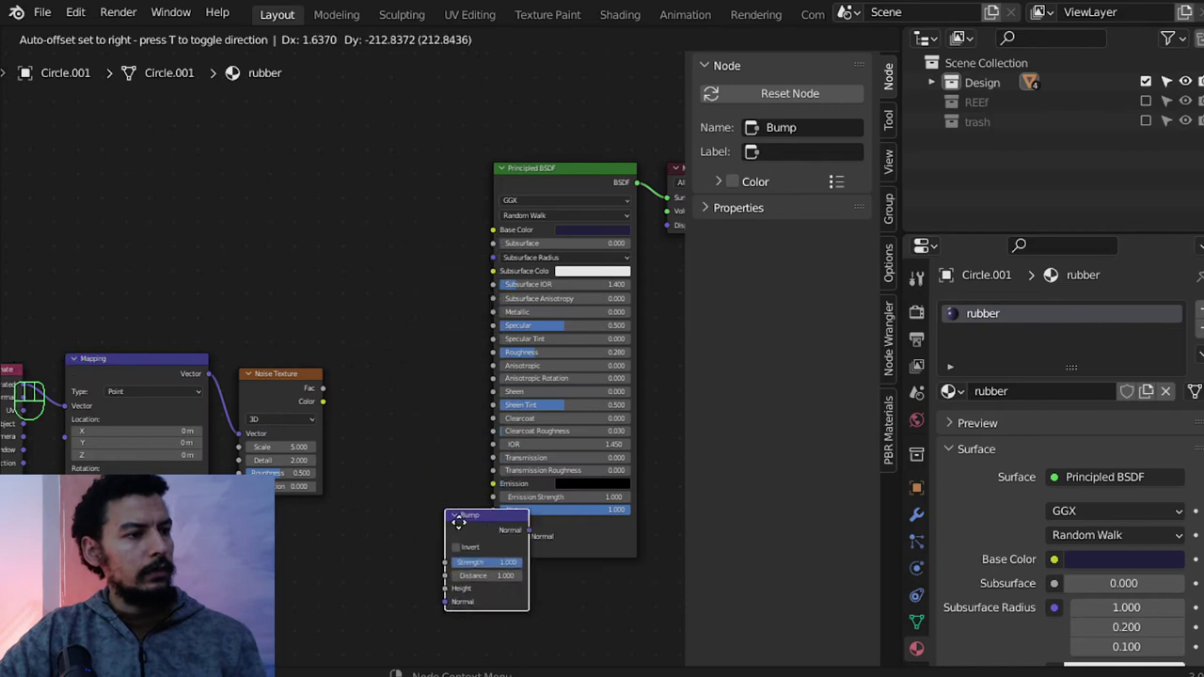
middle_click(420, 436)
key(n)
drag(670, 294, 499, 297)
key(a)
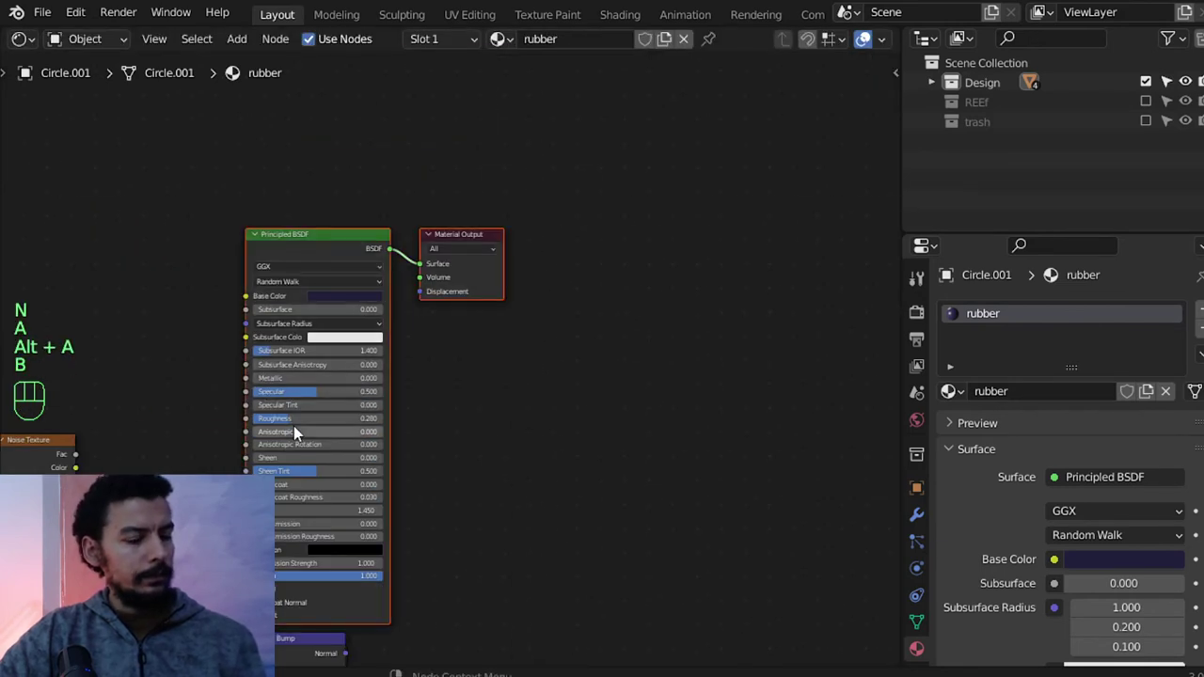
middle_click(387, 556)
Move the Bump node to sit left of the Principled BSDF in the rubber node tree.
click(324, 470)
key(shift+a)
key(o)
click(360, 362)
drag(89, 282, 316, 412)
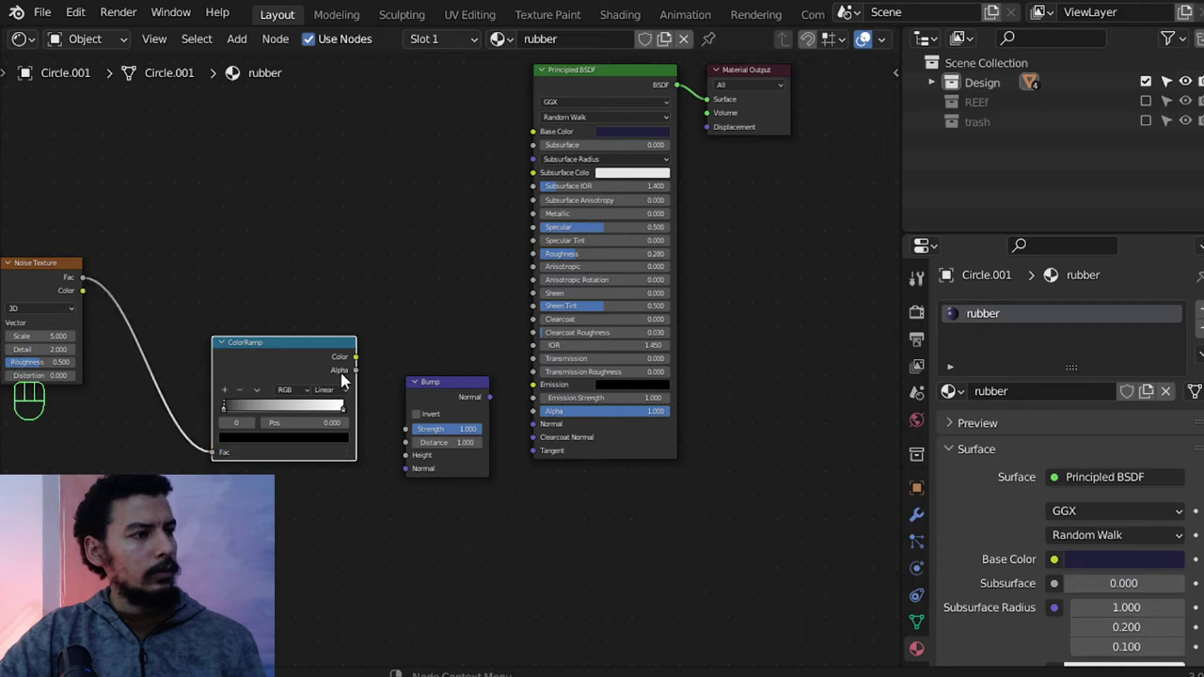
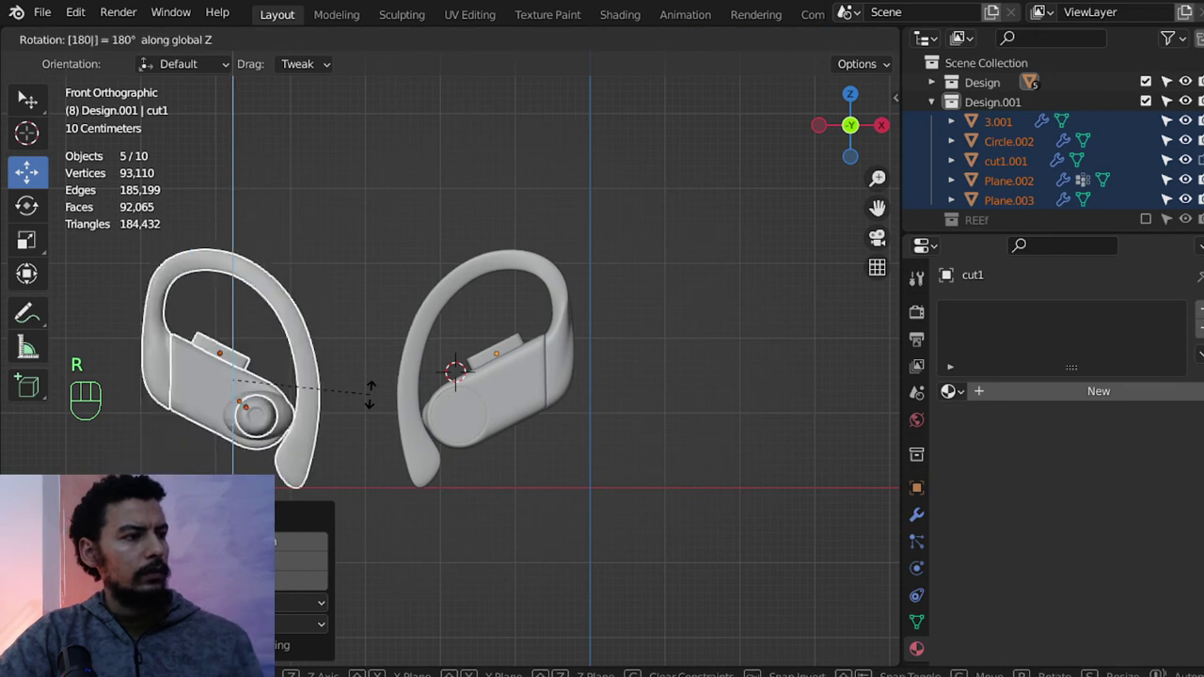
Select all earbud parts and raise them together along the Z axis.
drag(317, 387, 489, 326)
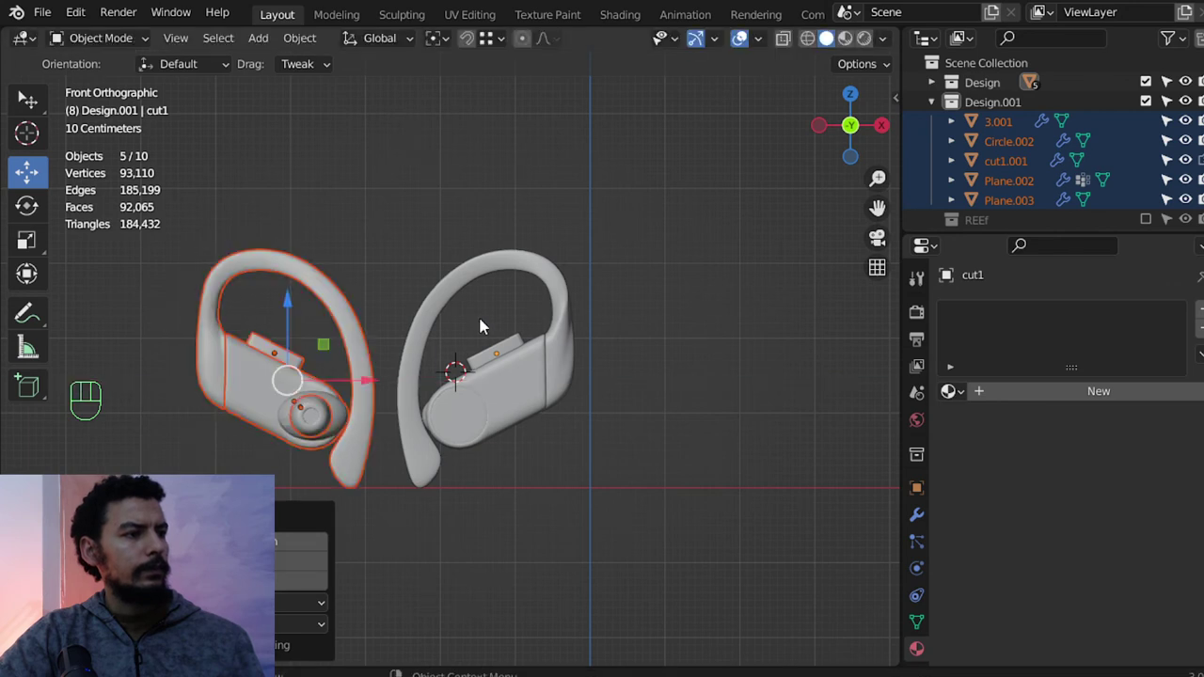
key(alt+a)
middle_click(553, 335)
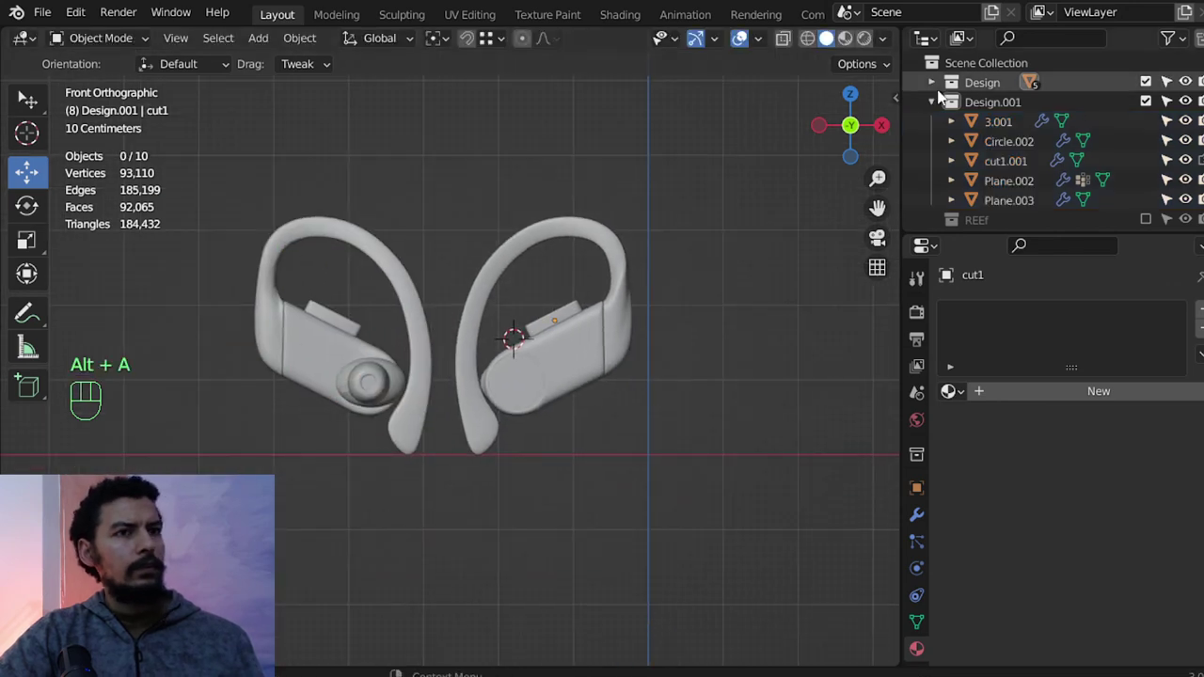
key(a)
key(g)
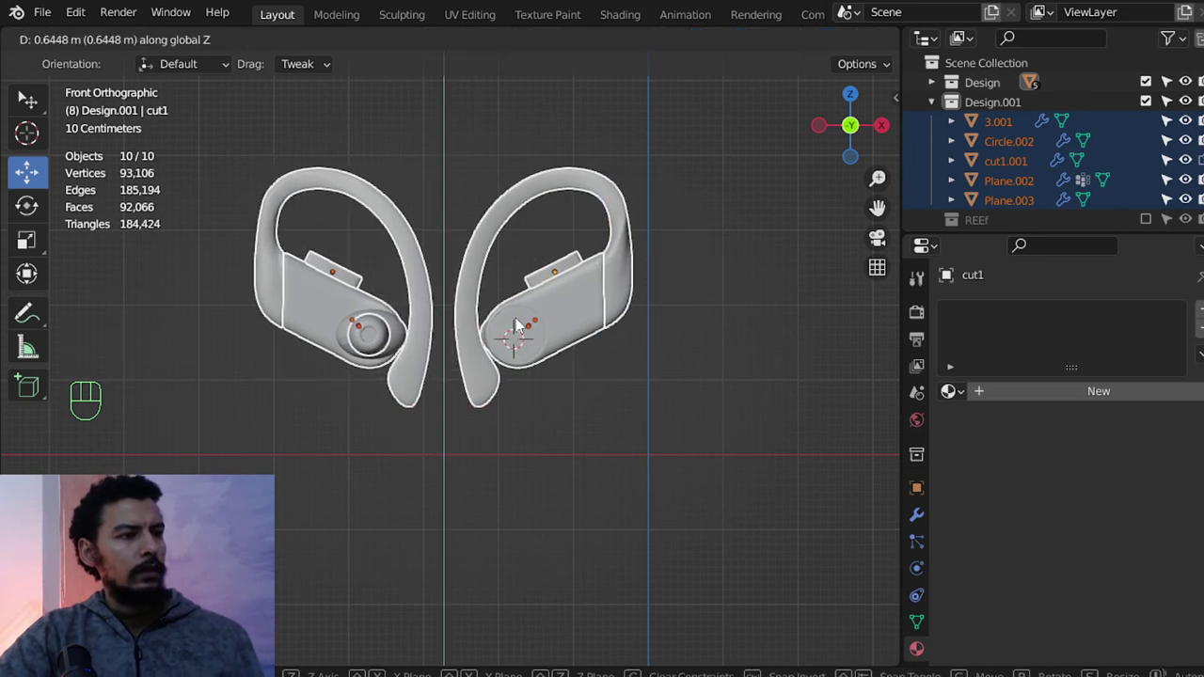
middle_click(602, 320)
key(shift+c)
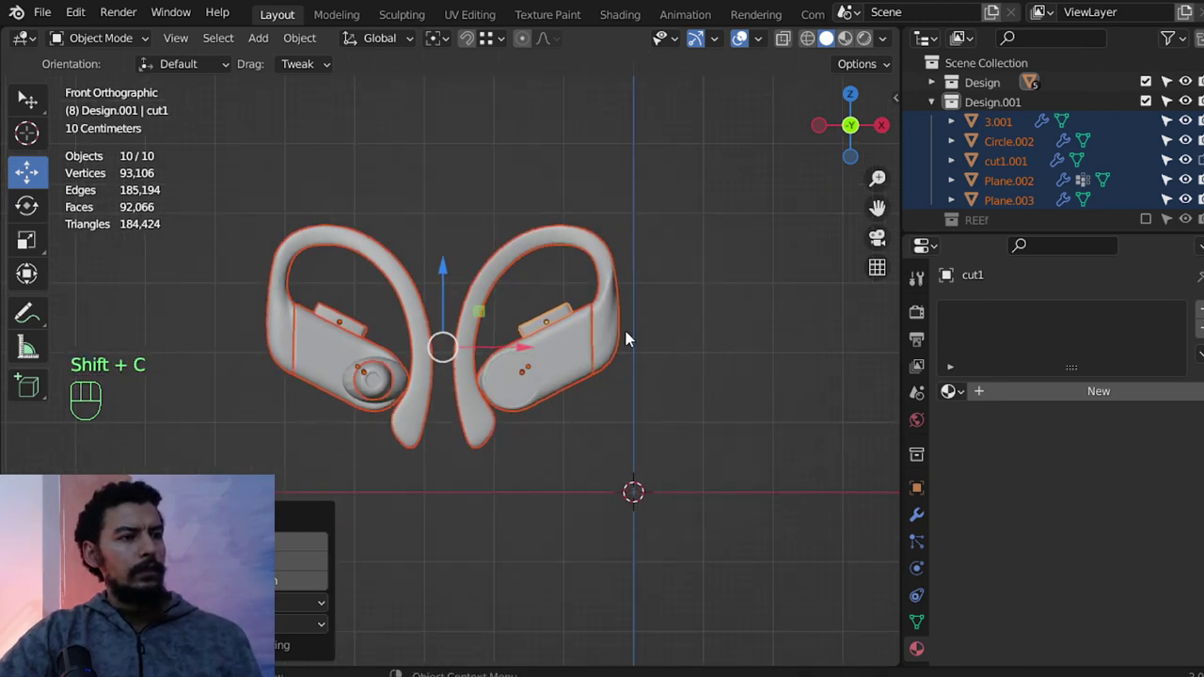
Add Plane.004, scale it 4× and wider on X, and raise it behind the earbuds as a backdrop.
key(shift+a)
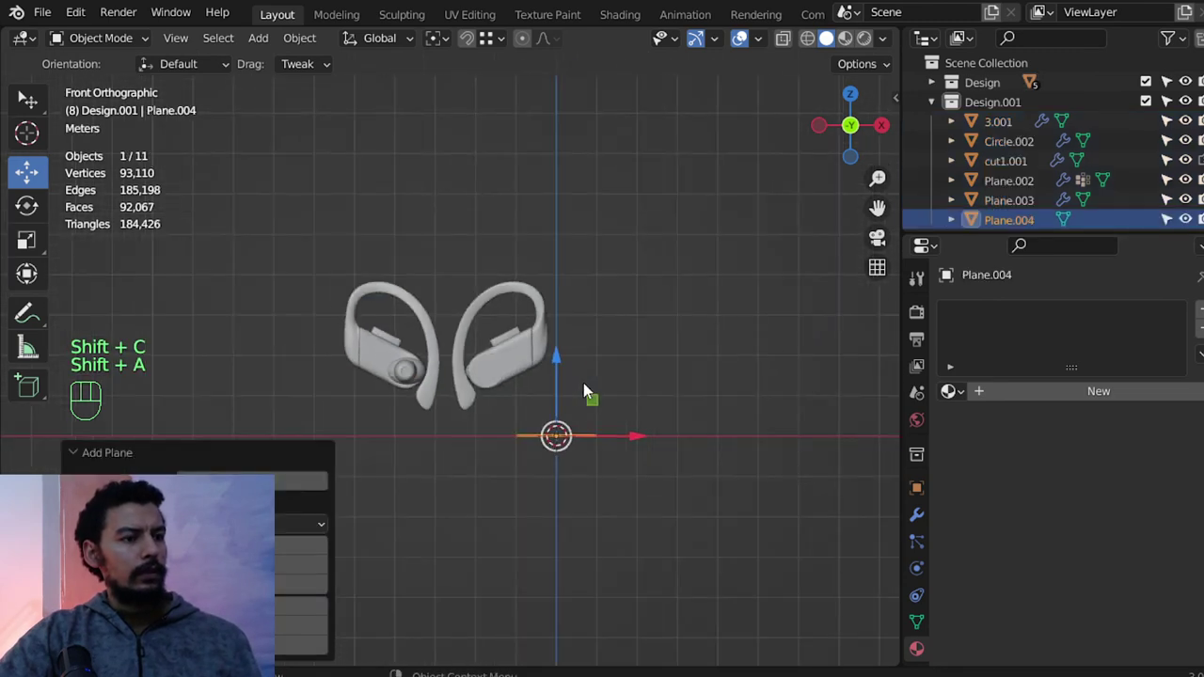
key(r)
key(g)
key(s)
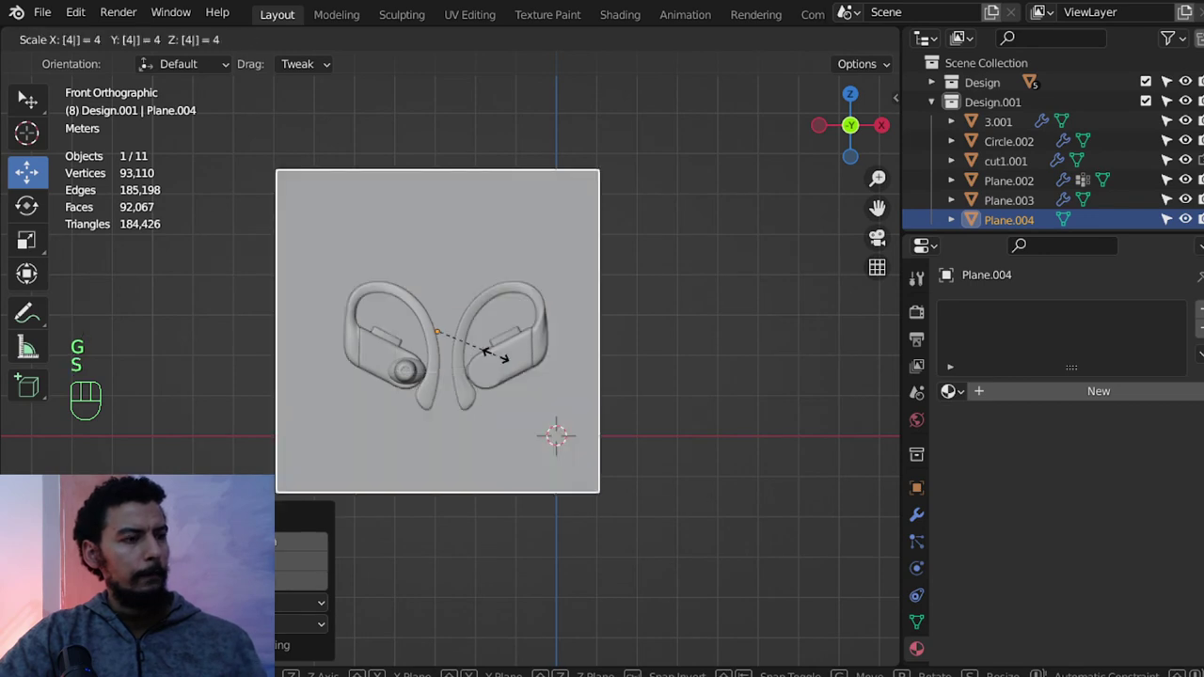
key(s)
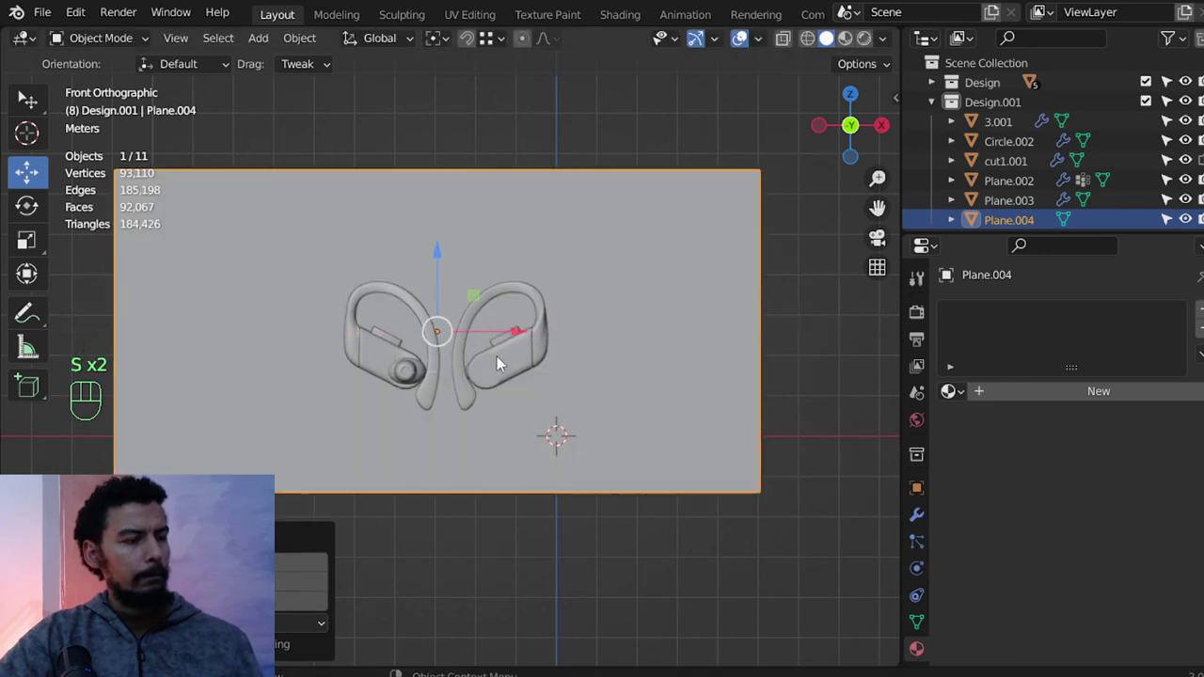
key(g)
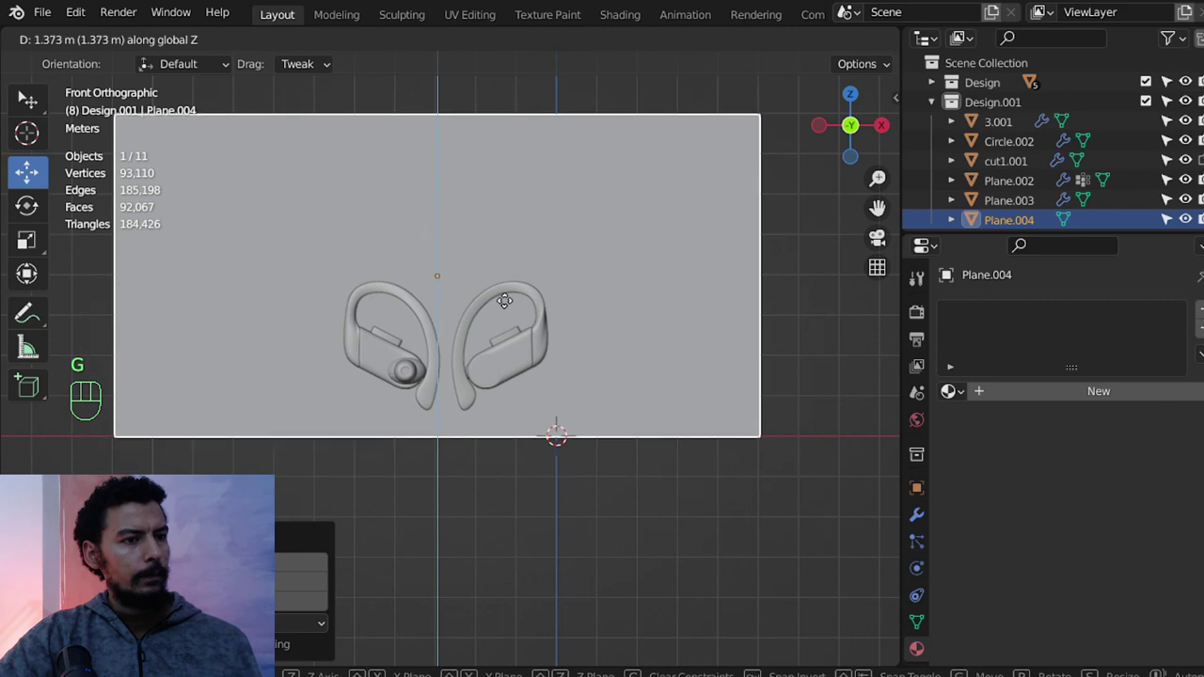
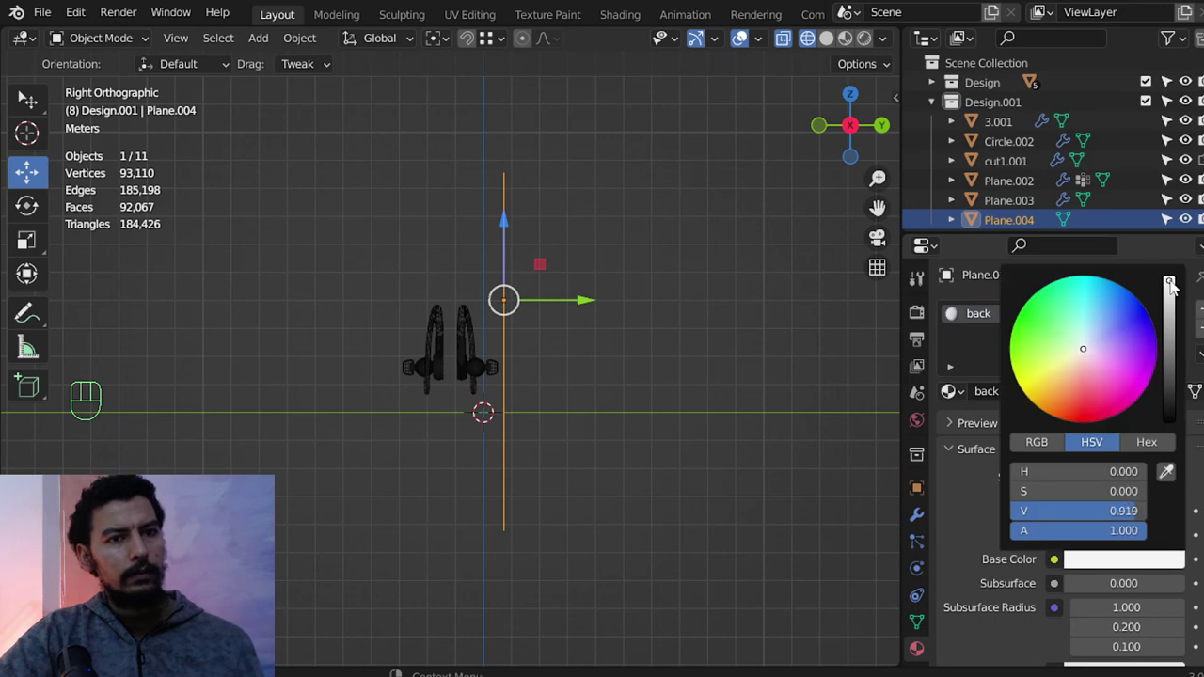
Check the backdrop plane from front and top views in different shading modes.
drag(463, 345, 611, 350)
key(KP_1)
key(z)
key(z)
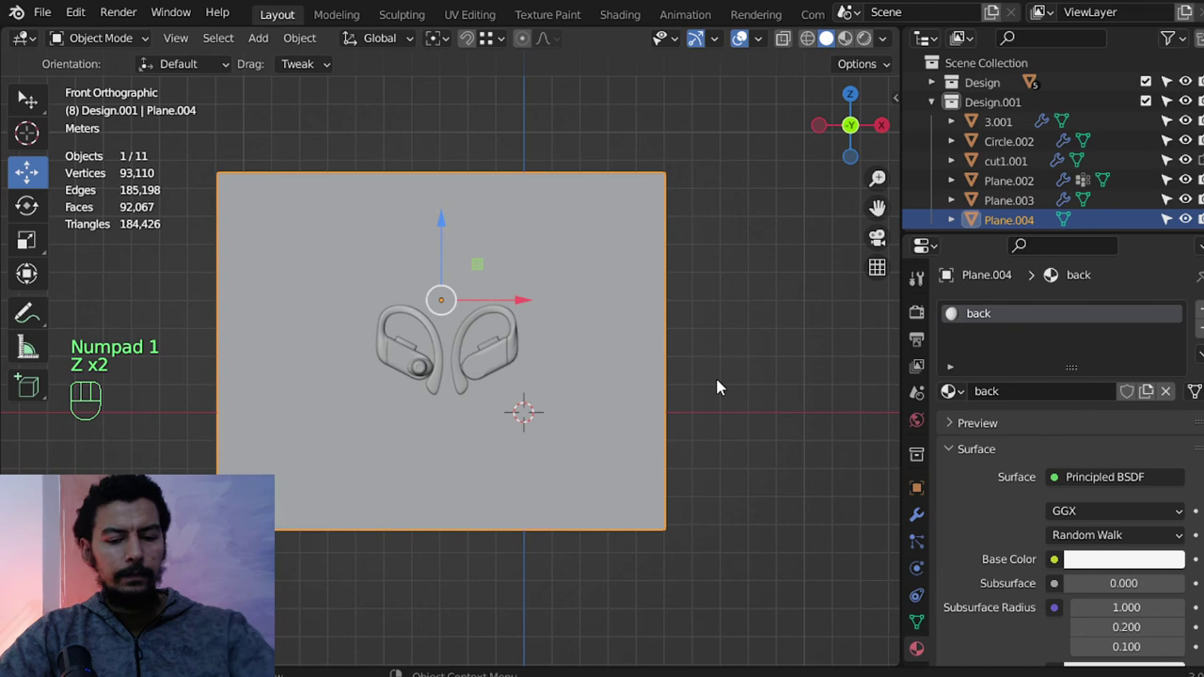
key(KP_7)
key(z)
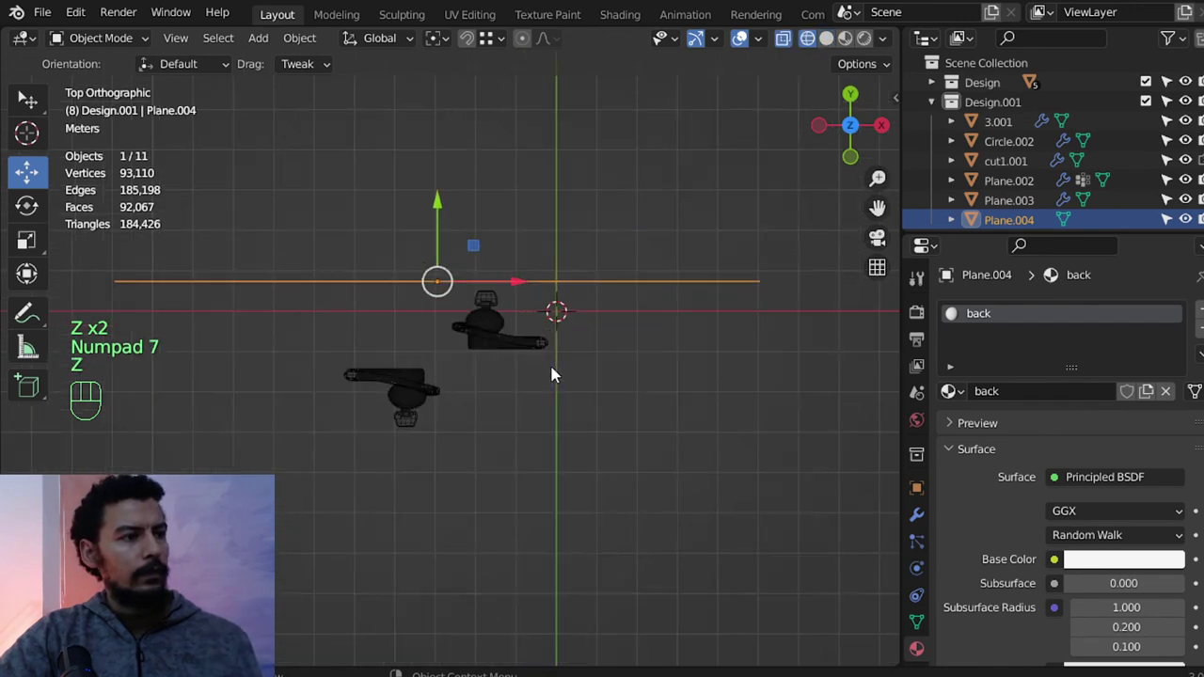
Select Plane.004 and move it into a new collection named camera.
click(986, 111)
drag(987, 112, 658, 280)
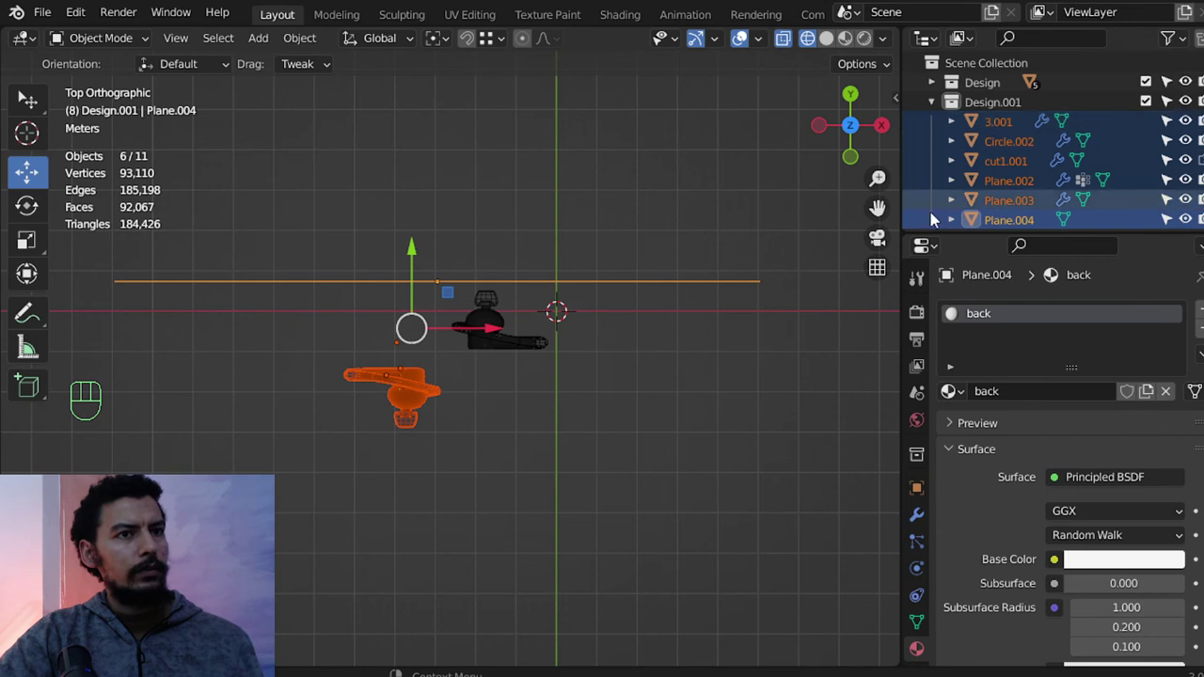
click(635, 293)
key(m)
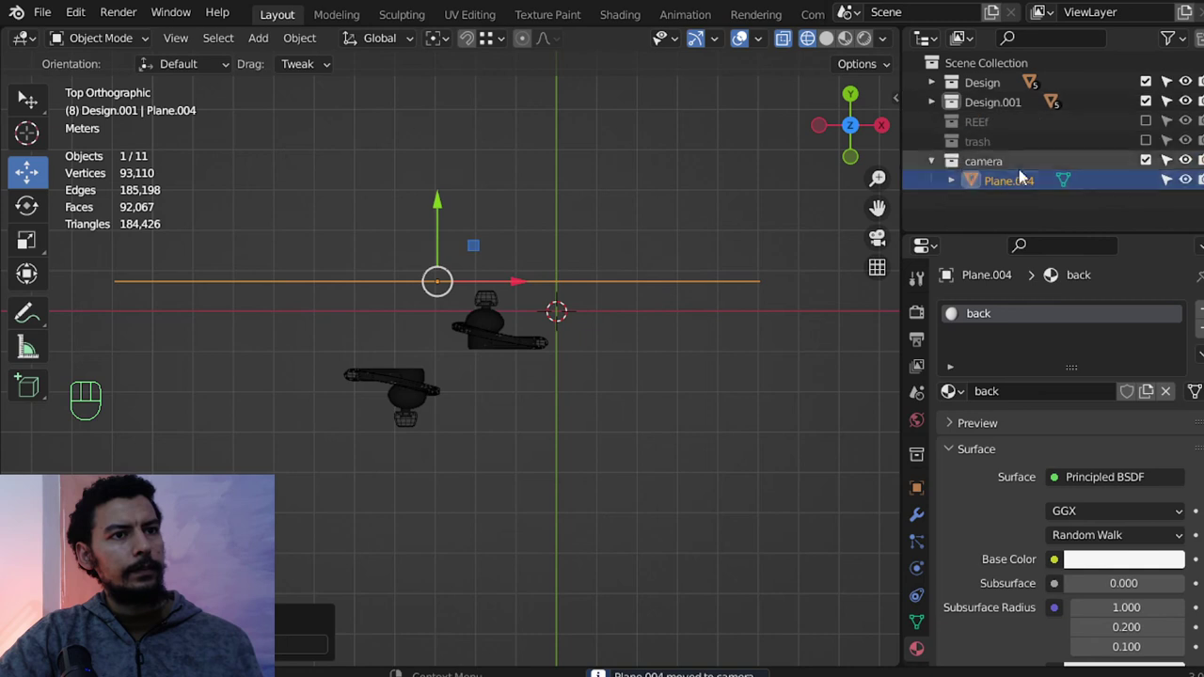
key(g)
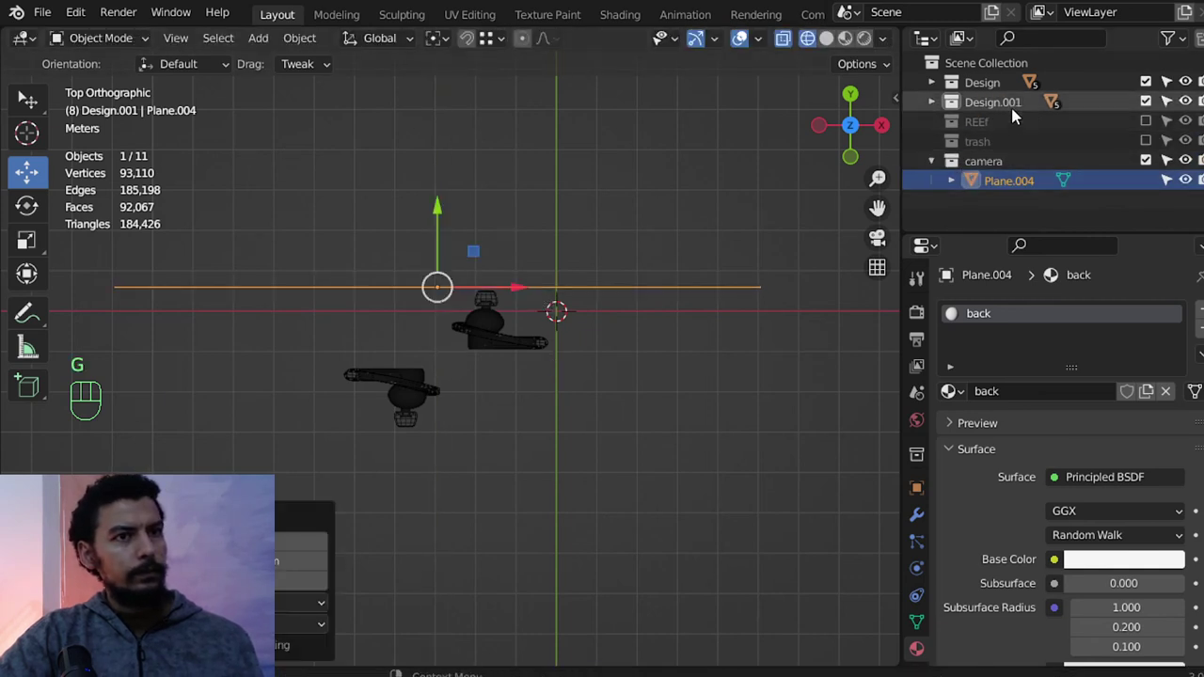
drag(893, 161, 862, 220)
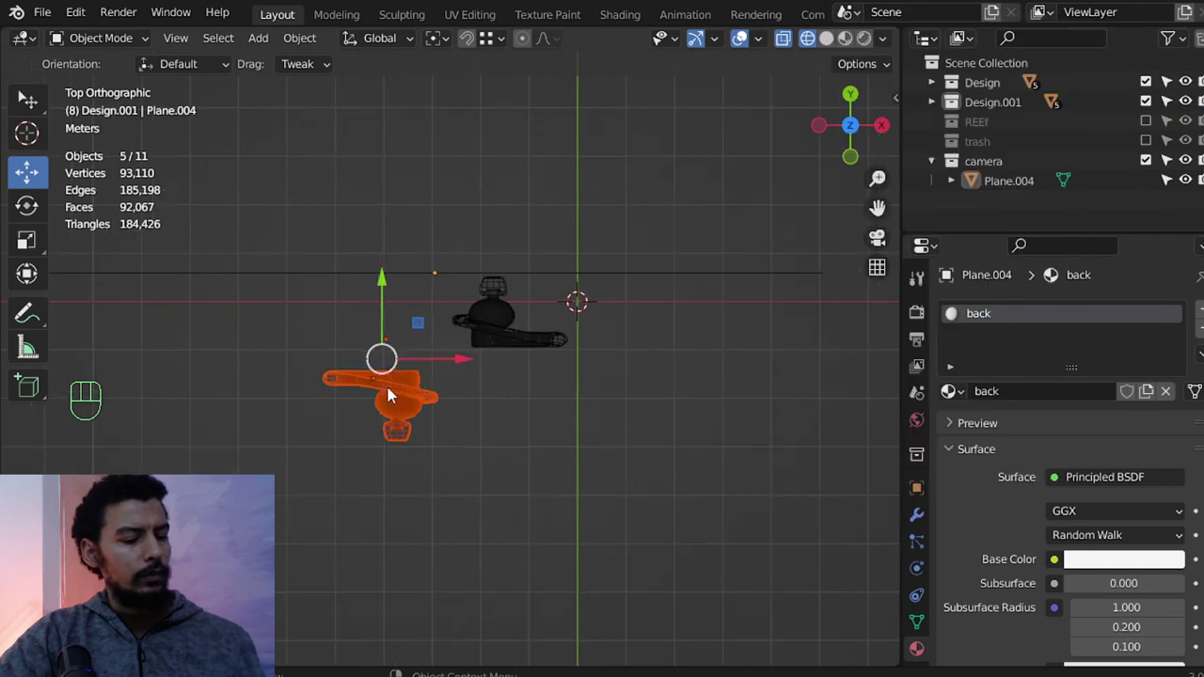
Reposition the selection along Y and check the framing through the scene camera.
key(g)
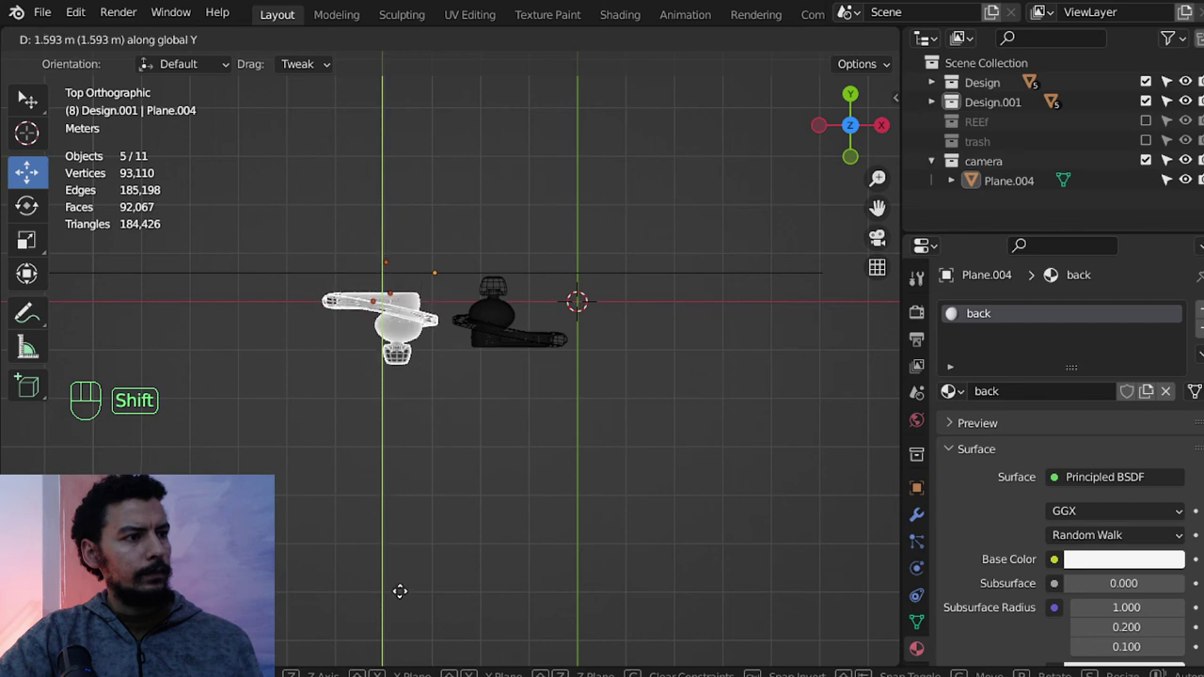
key(z)
drag(596, 325, 585, 260)
key(KP_1)
key(shift+a)
key(ctrl+alt+KP_0)
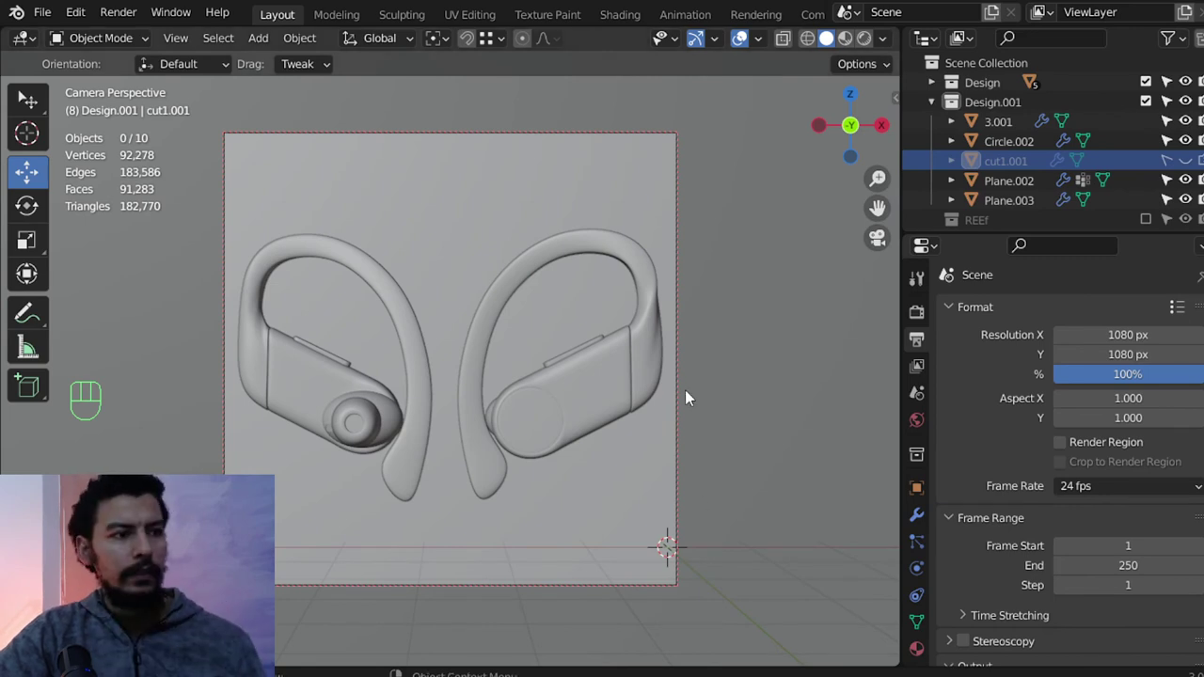
key(KP_0)
key(KP_7)
Add Plane.005, scale and tilt it to face the earbud as a key light.
key(shift+a)
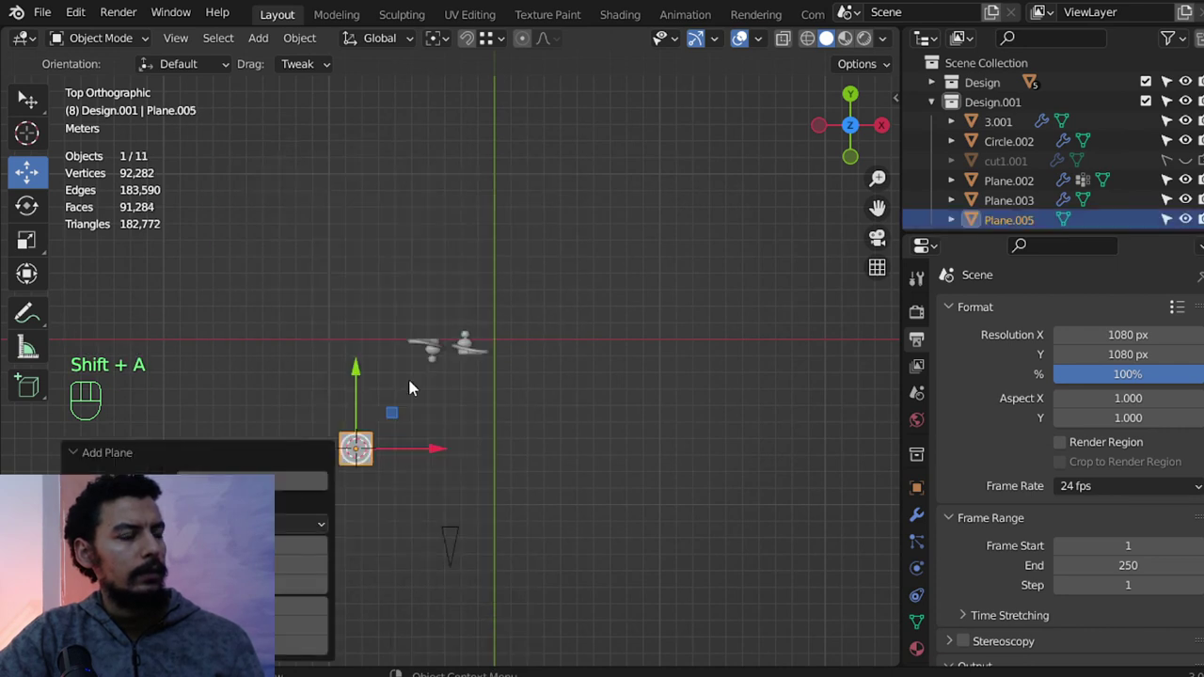
key(r)
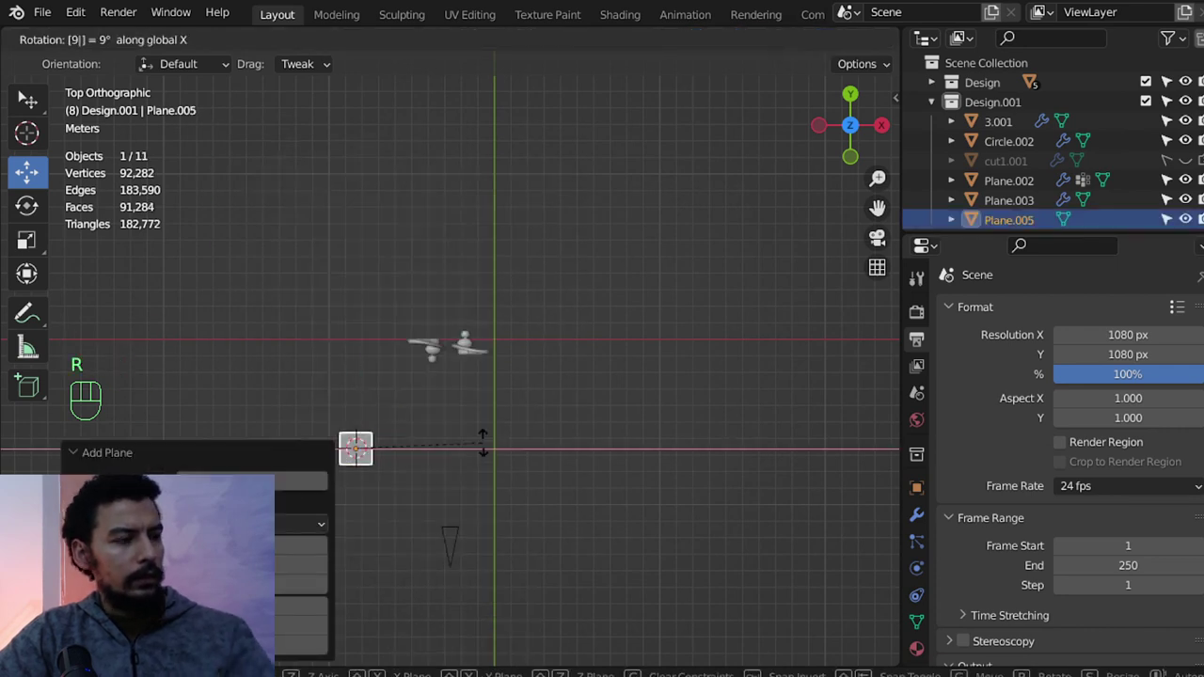
key(s)
key(KP_1)
key(s)
key(g)
key(KP_7)
key(s)
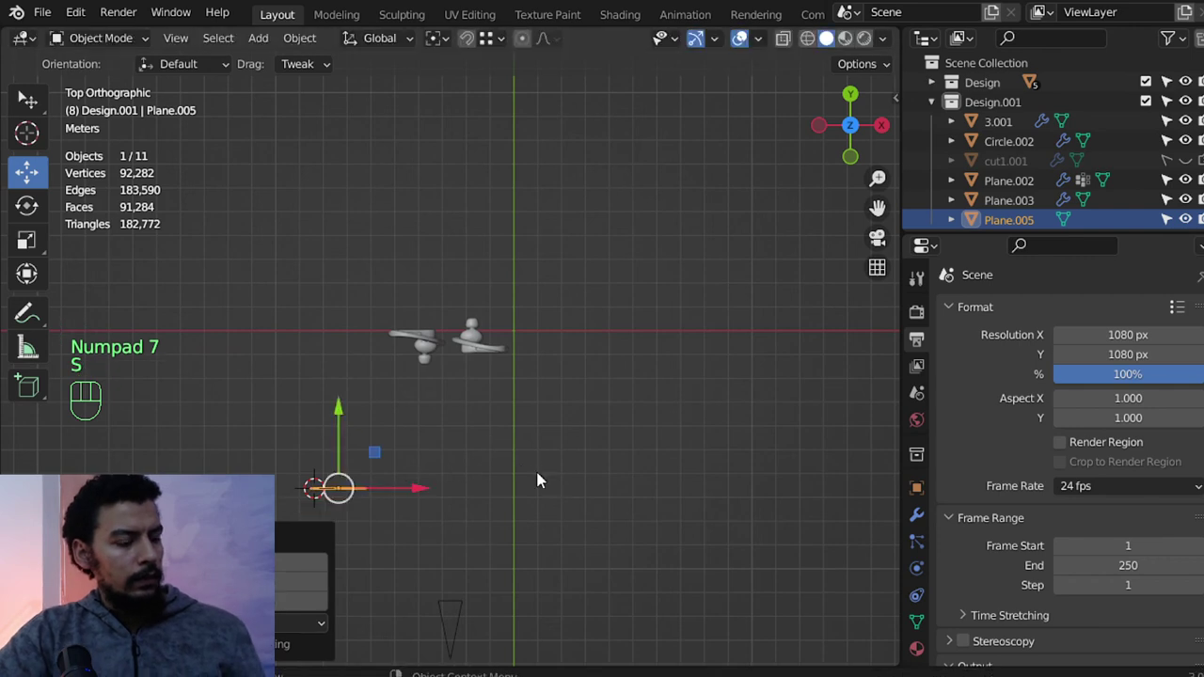
key(r)
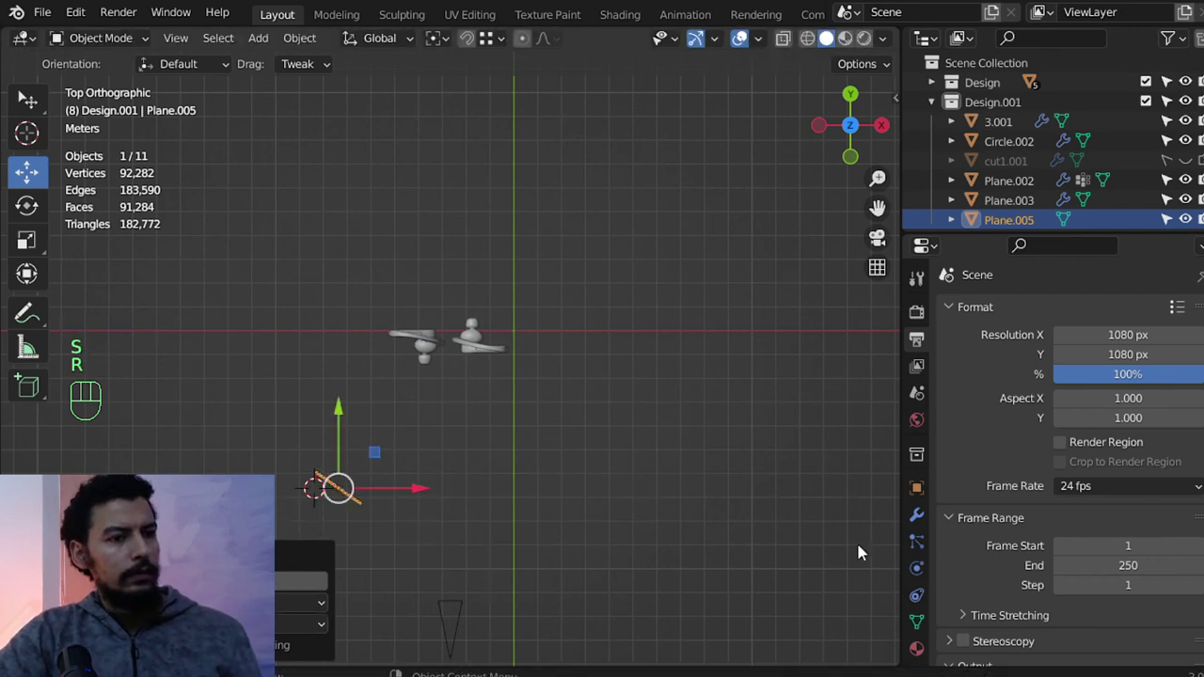
drag(924, 655, 1013, 503)
drag(1053, 400, 662, 449)
key(m)
drag(1096, 482, 971, 148)
Give Plane.005 an Emission material named key at strength 7, previewed in Rendered shading.
click(1150, 529)
click(1142, 556)
click(1073, 514)
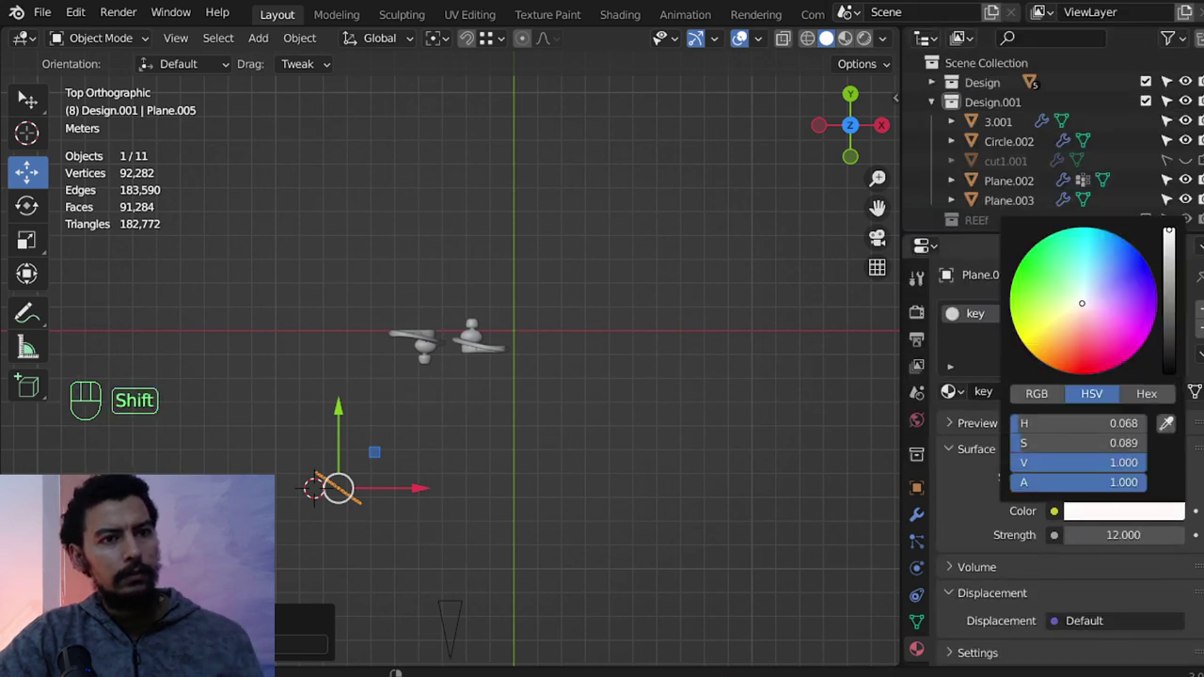
key(KP_0)
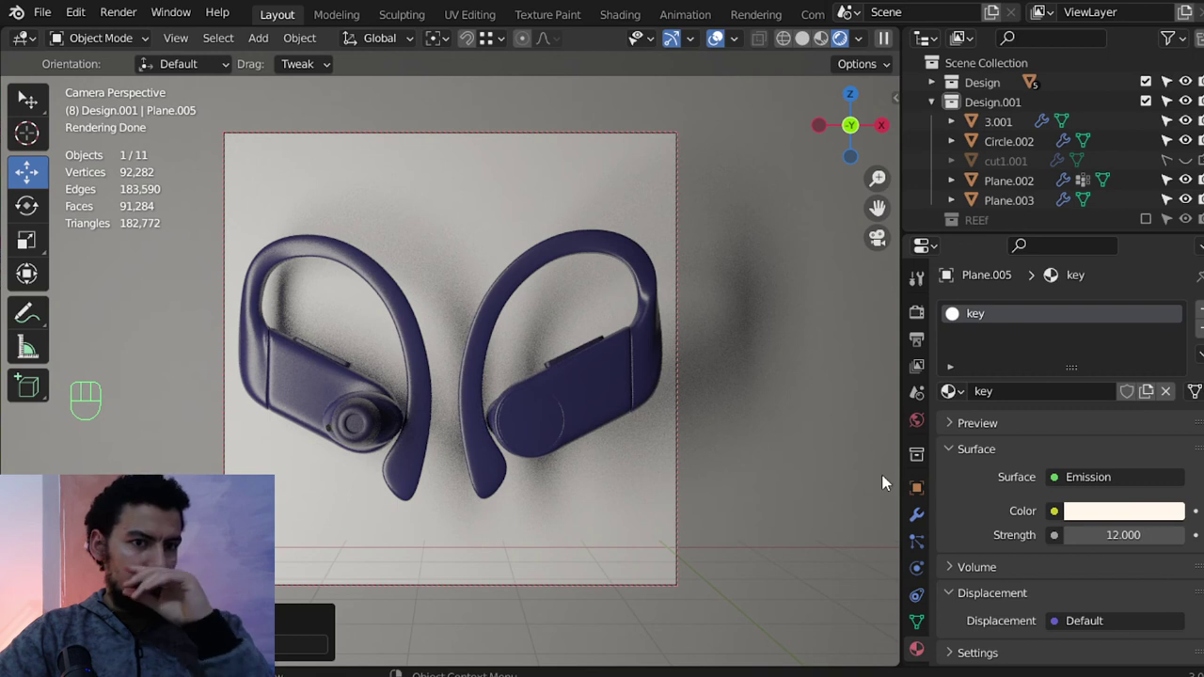
click(1073, 514)
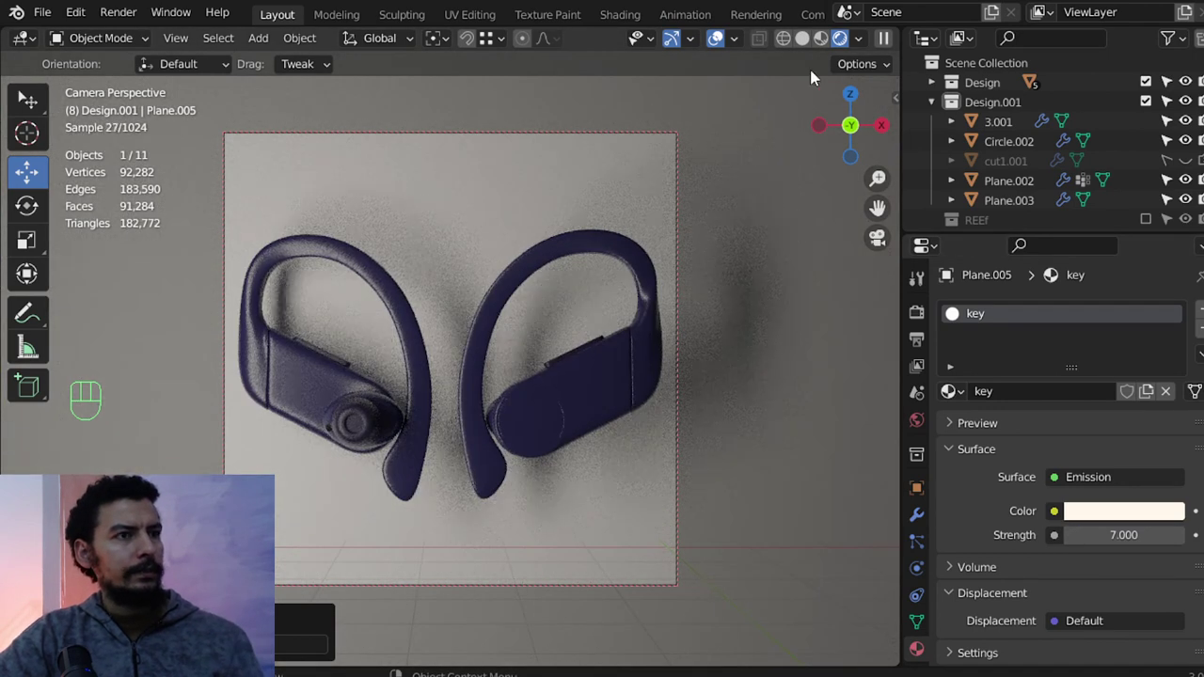
key(KP_0)
key(KP_7)
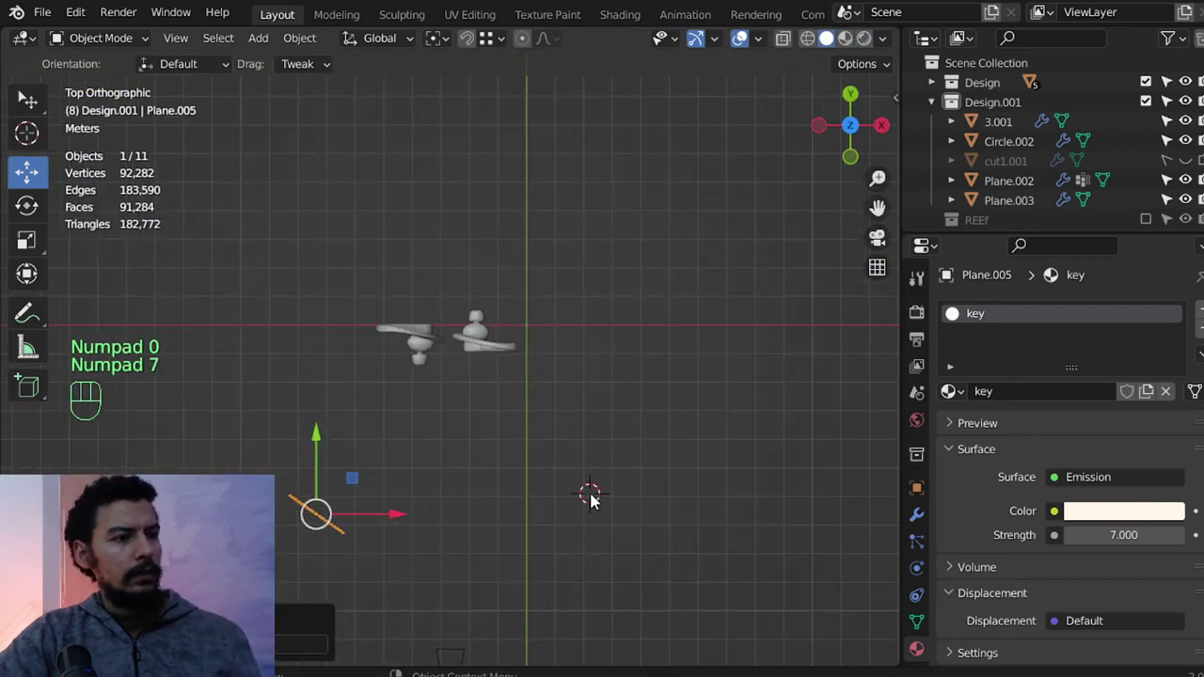
Add Plane.006, raise and rotate it, and send it to the camera collection.
key(shift+a)
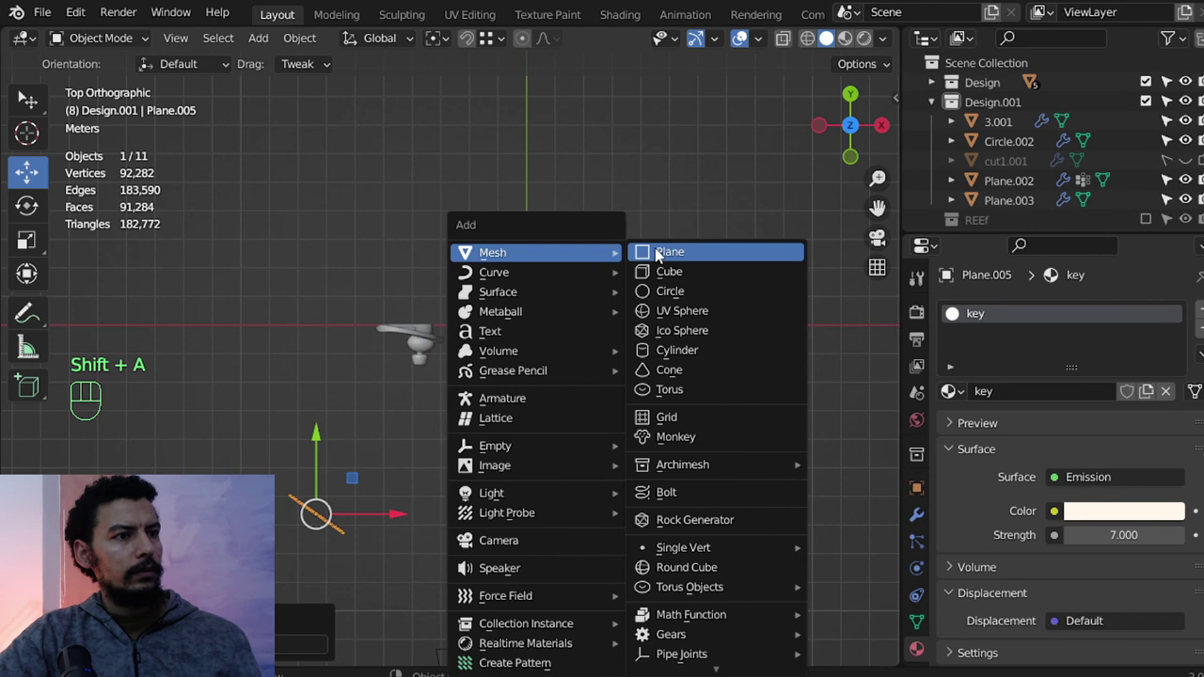
key(s)
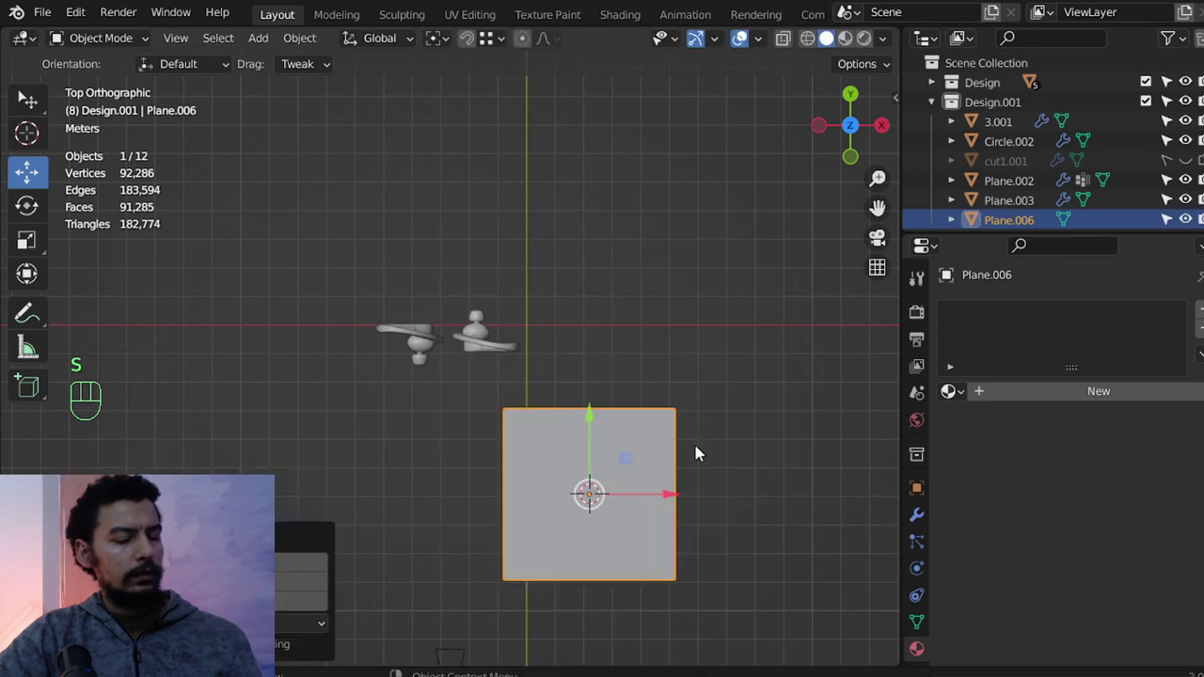
key(KP_1)
key(g)
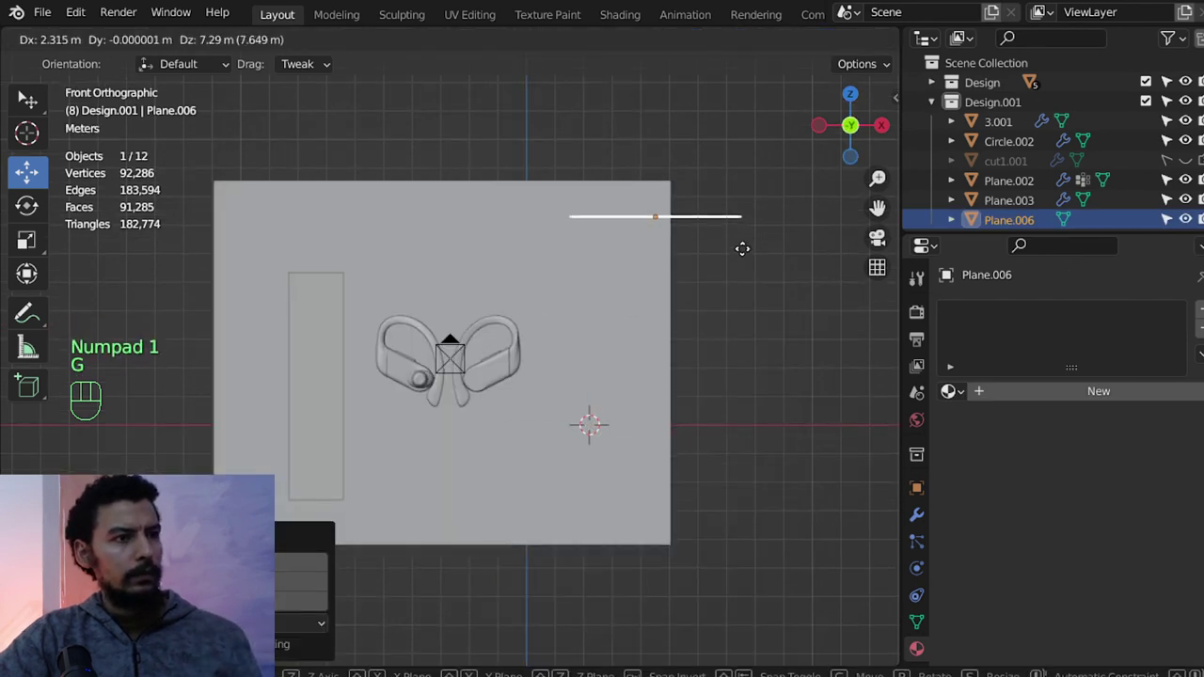
key(r)
click(996, 396)
drag(996, 396, 885, 396)
key(l)
key(m)
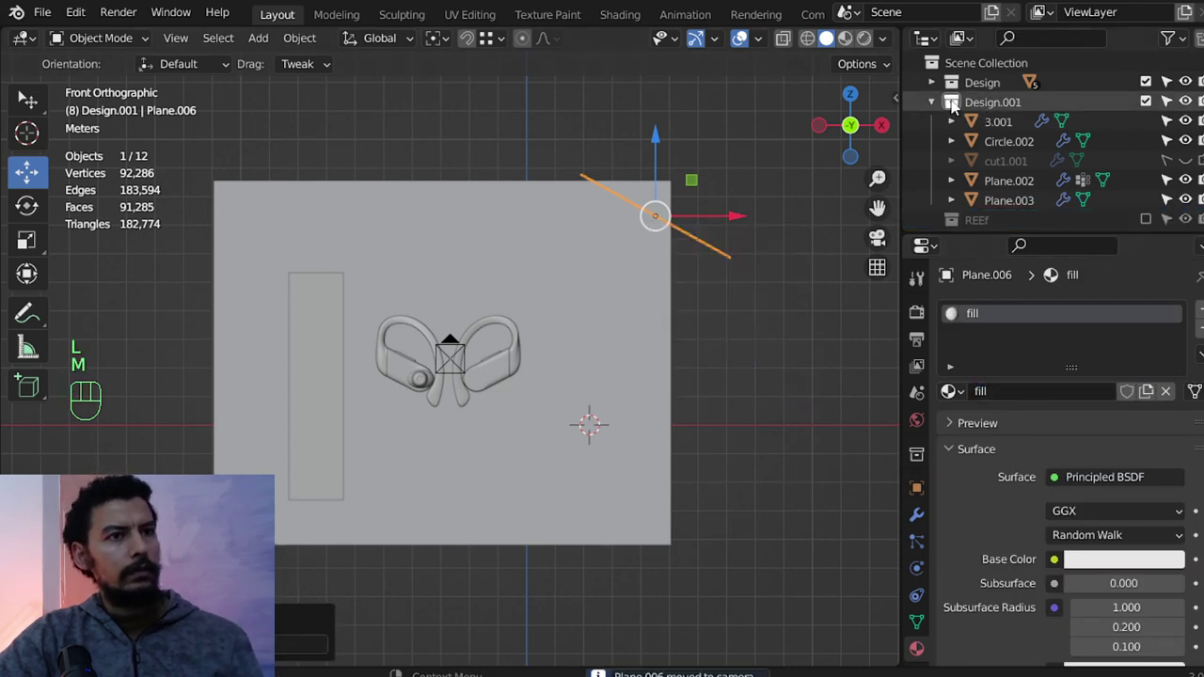
click(941, 103)
Scale and aim Plane.006, then give it a fill Emission material at strength 3 with Light Falloff.
click(996, 220)
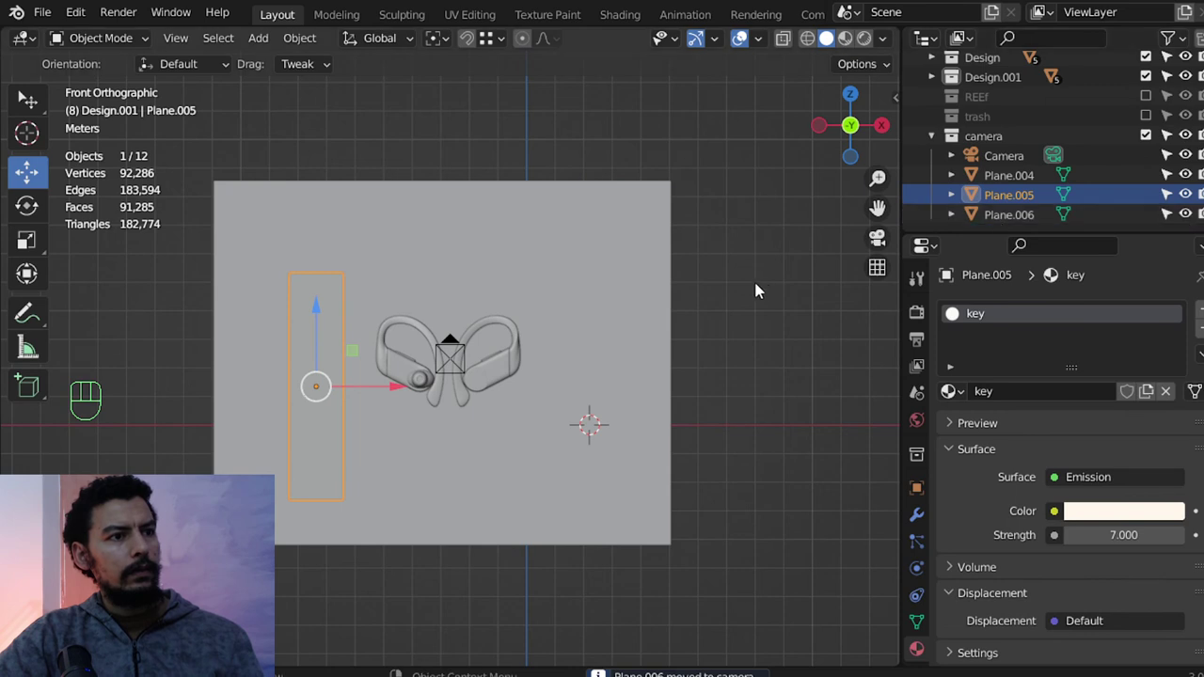
key(z)
click(718, 261)
key(z)
key(s)
key(KP_7)
key(r)
drag(1093, 482, 987, 194)
drag(1057, 536, 770, 81)
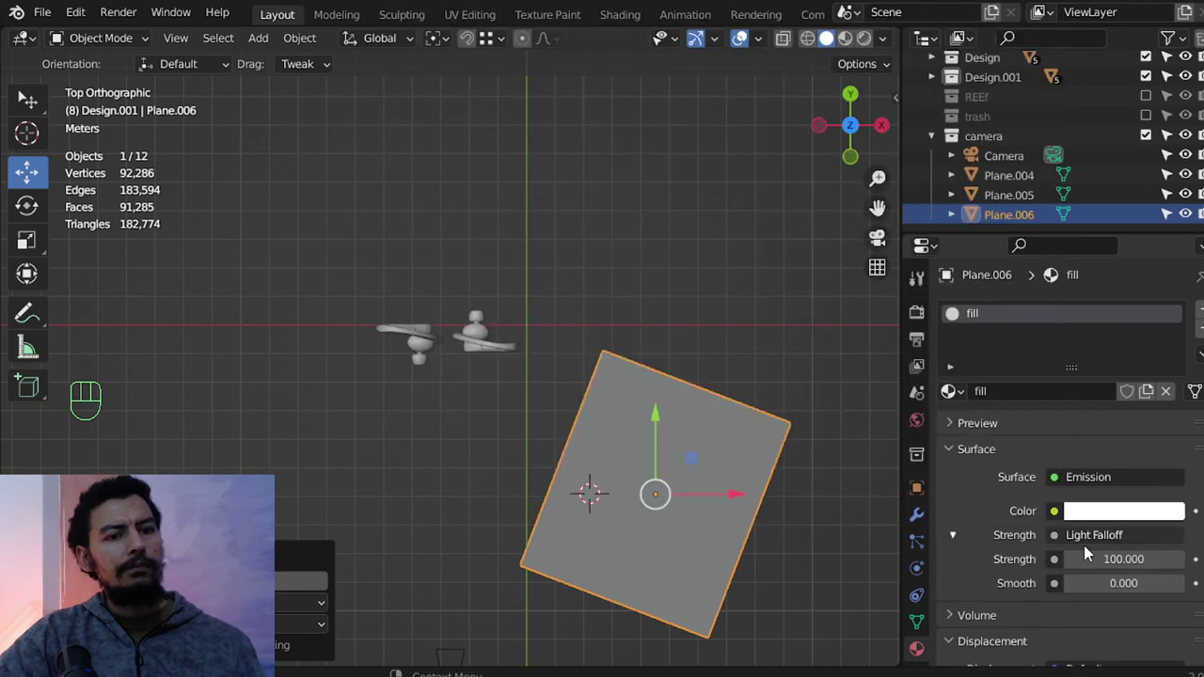
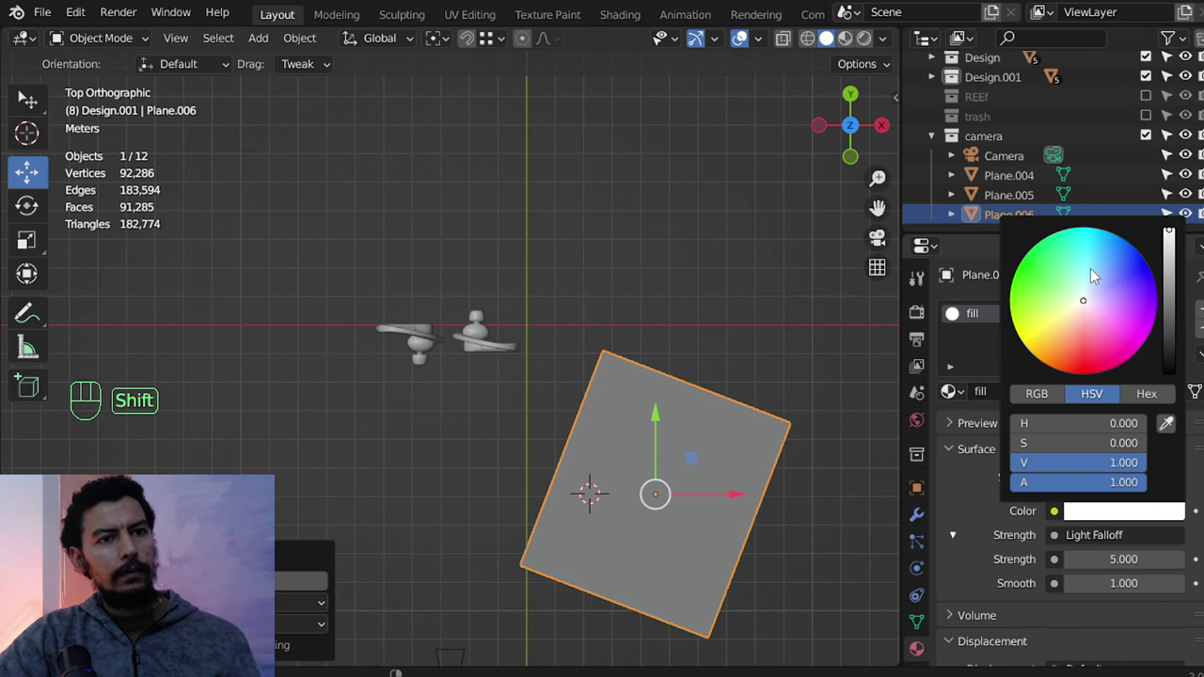
key(KP_0)
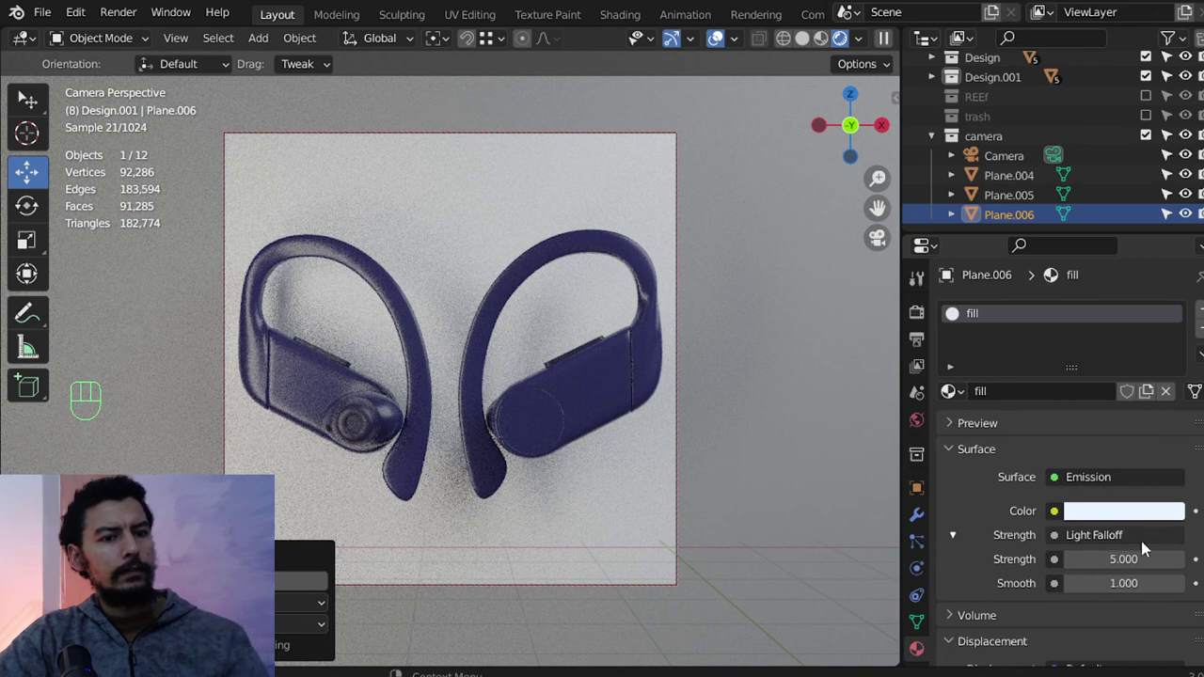
click(1073, 514)
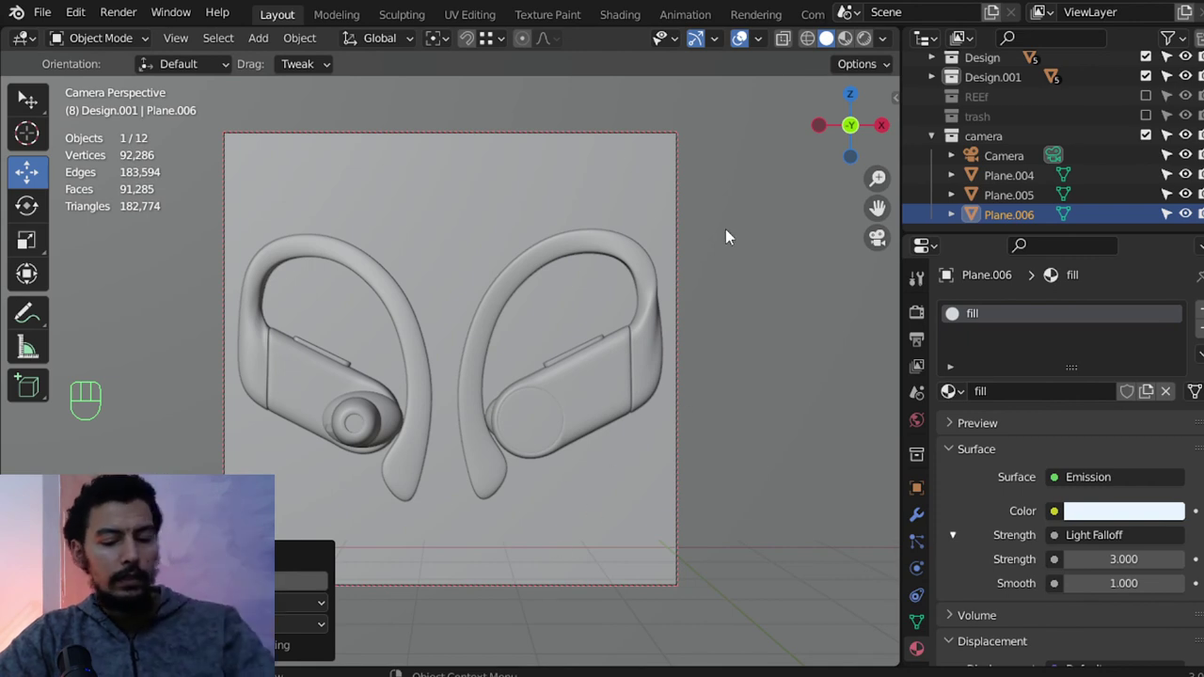
Duplicate the light plane as upright Plane.007 beside the earbuds, key emission strength 4.
key(KP_0)
key(KP_7)
key(z)
click(1073, 514)
key(shift+d)
key(r)
key(g)
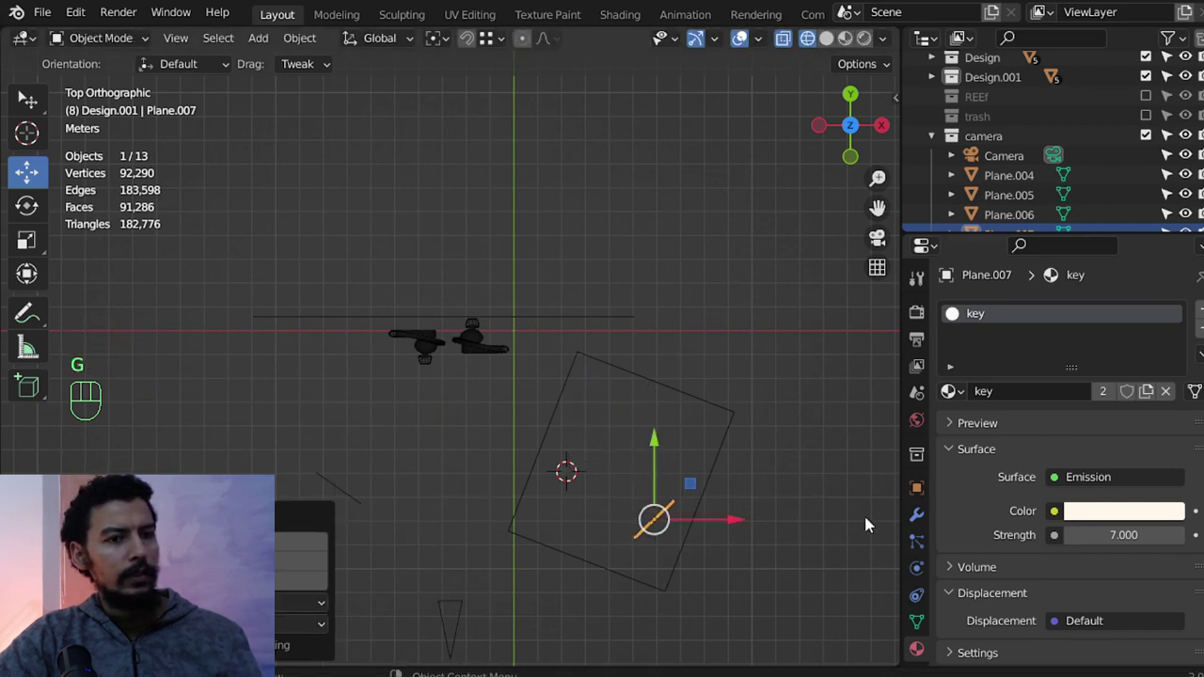
click(1073, 515)
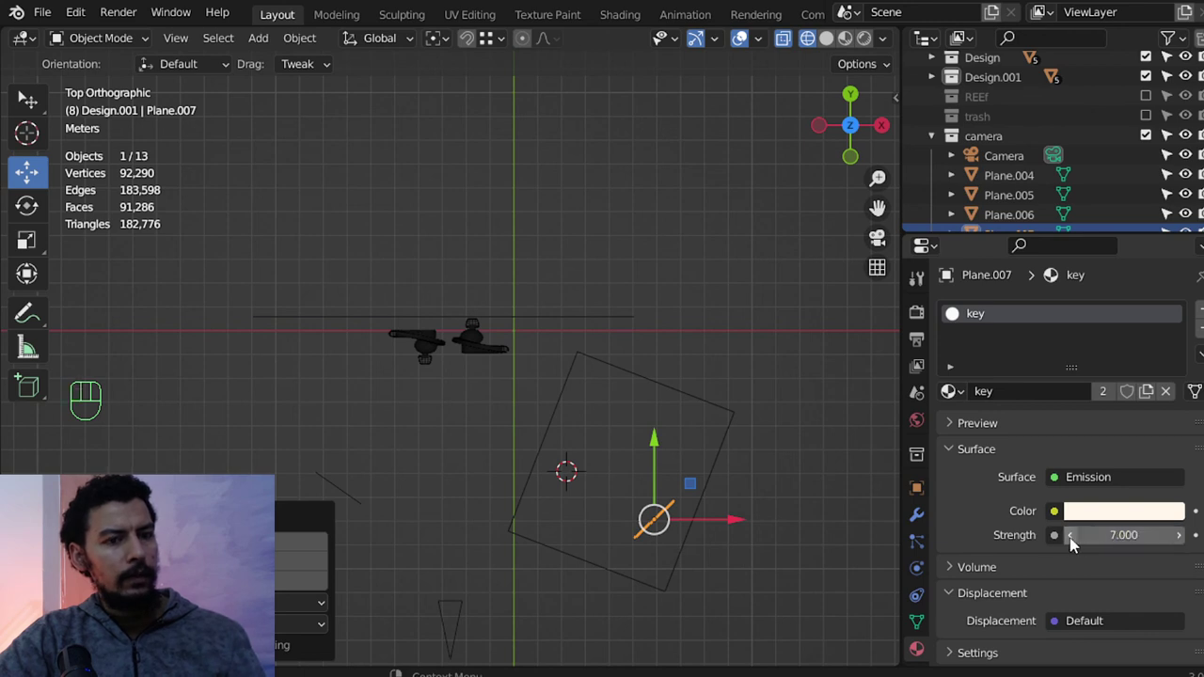
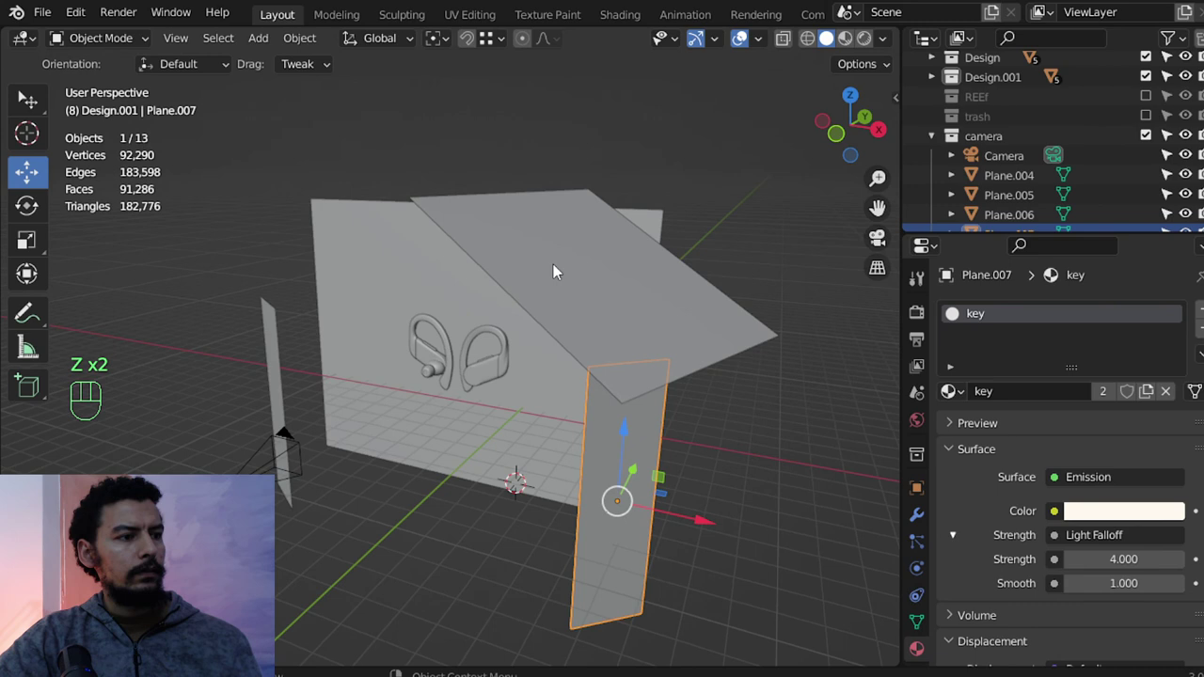
key(KP_1)
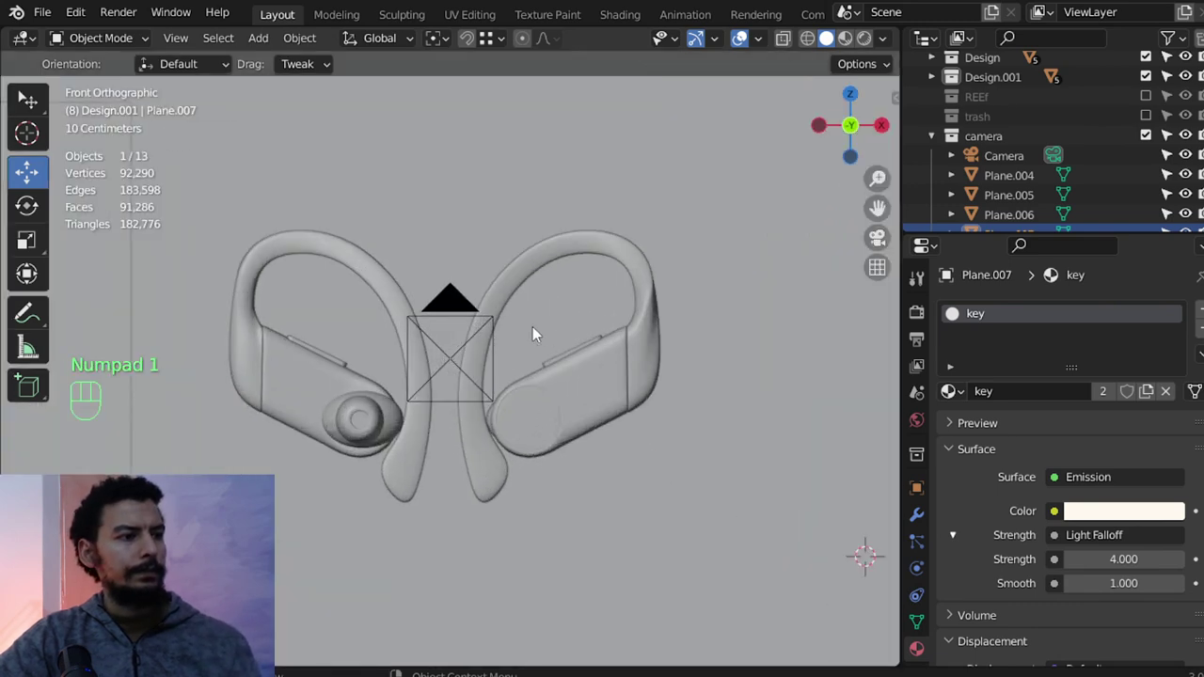
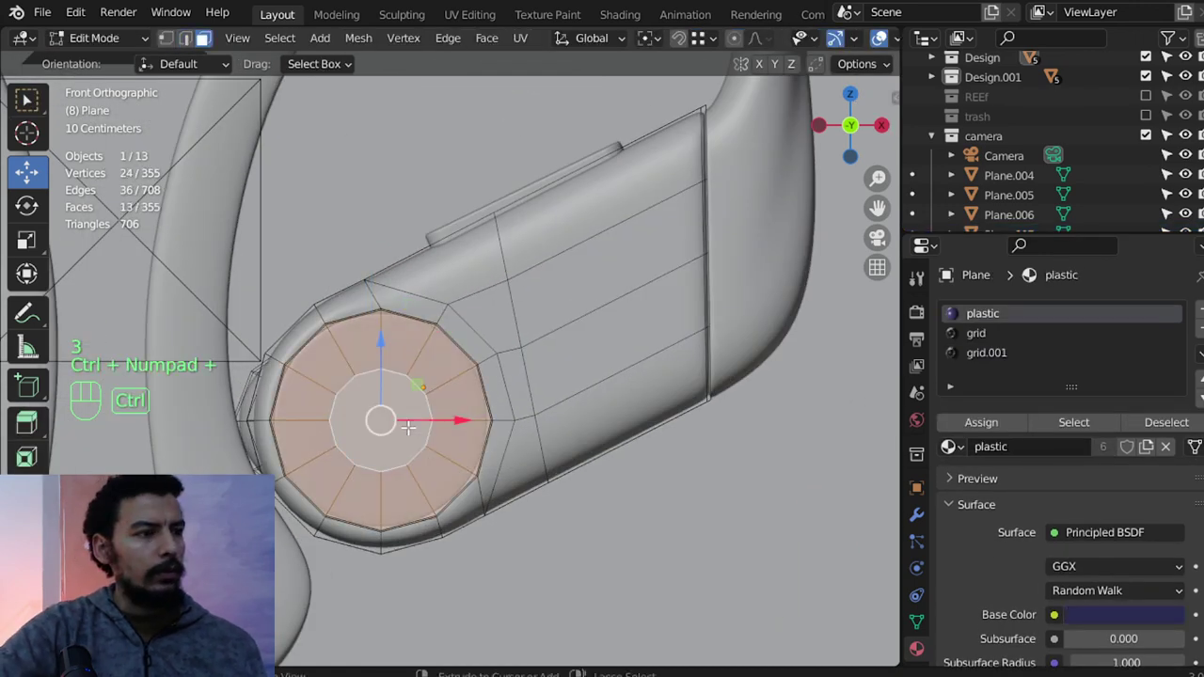
Project the round cap's UVs from the current front view.
key(u)
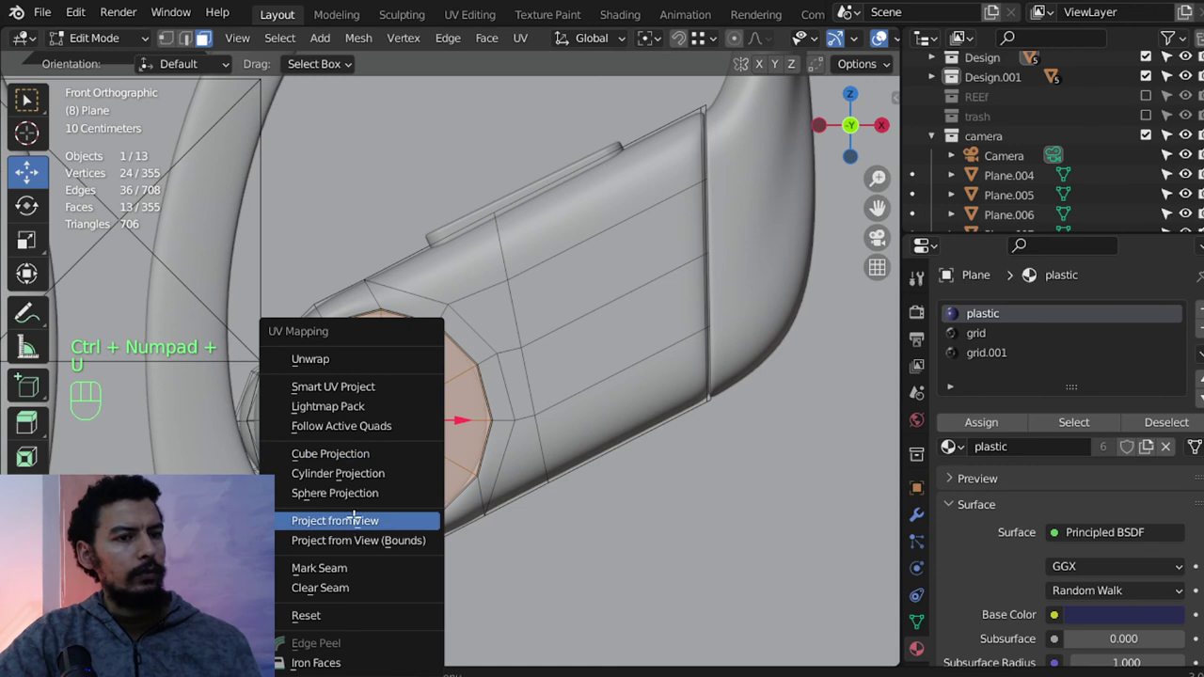
click(1203, 326)
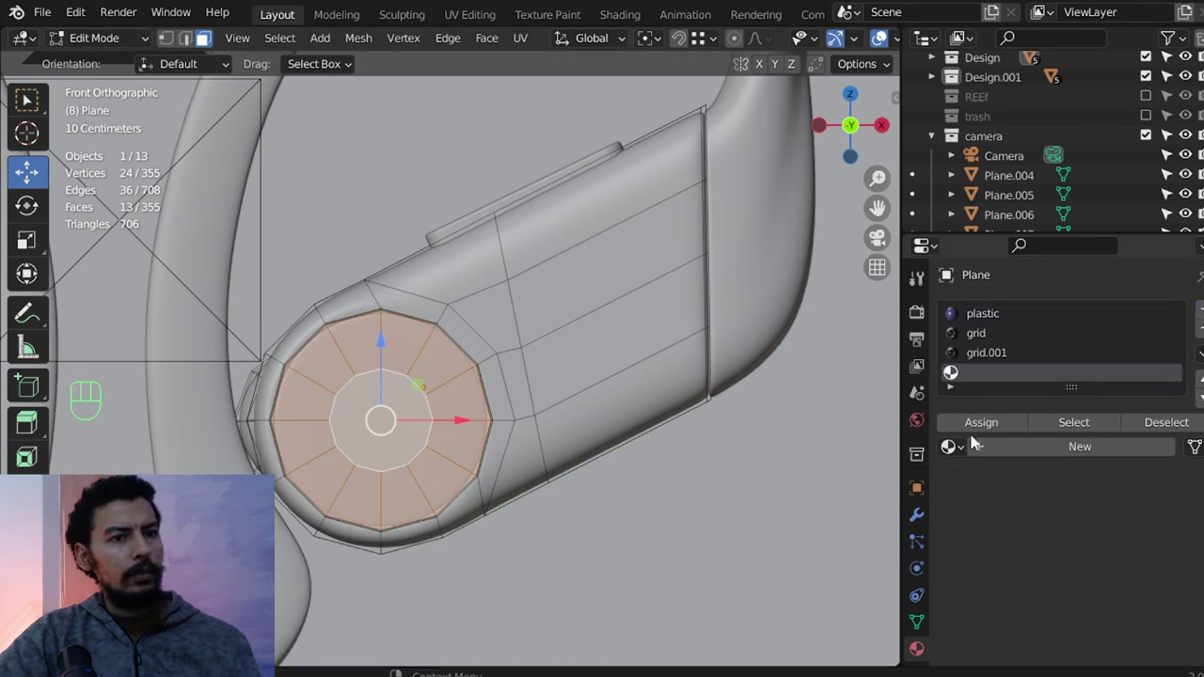
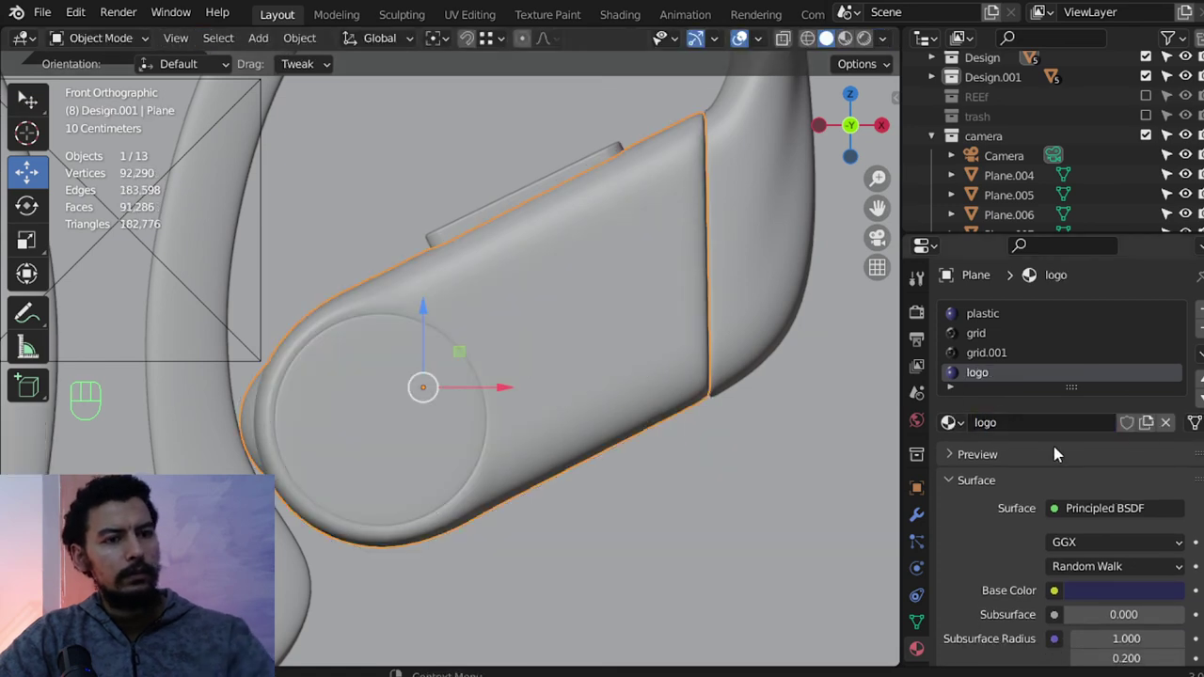
key(Tab)
Assign the new 'logo' material to the cap faces with an image-texture base colour, and save.
click(1001, 424)
drag(1060, 617, 698, 440)
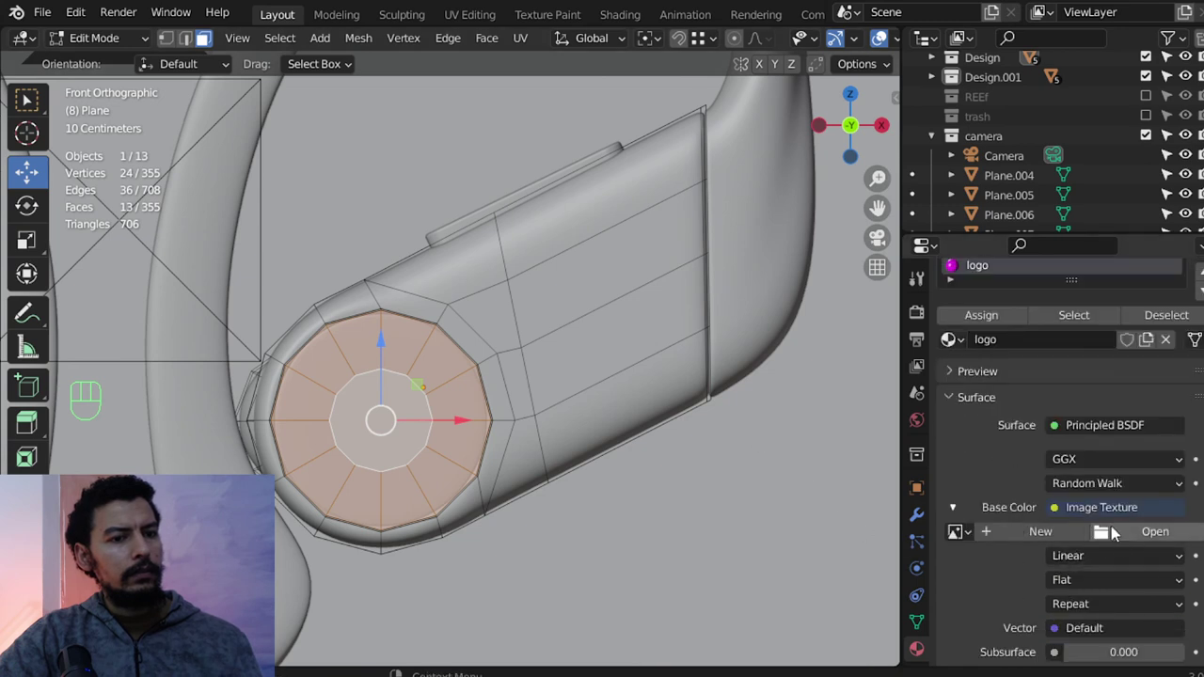
key(ctrl+s)
Arrange the logo material's nodes in view, moving the Material Output further right.
key(Tab)
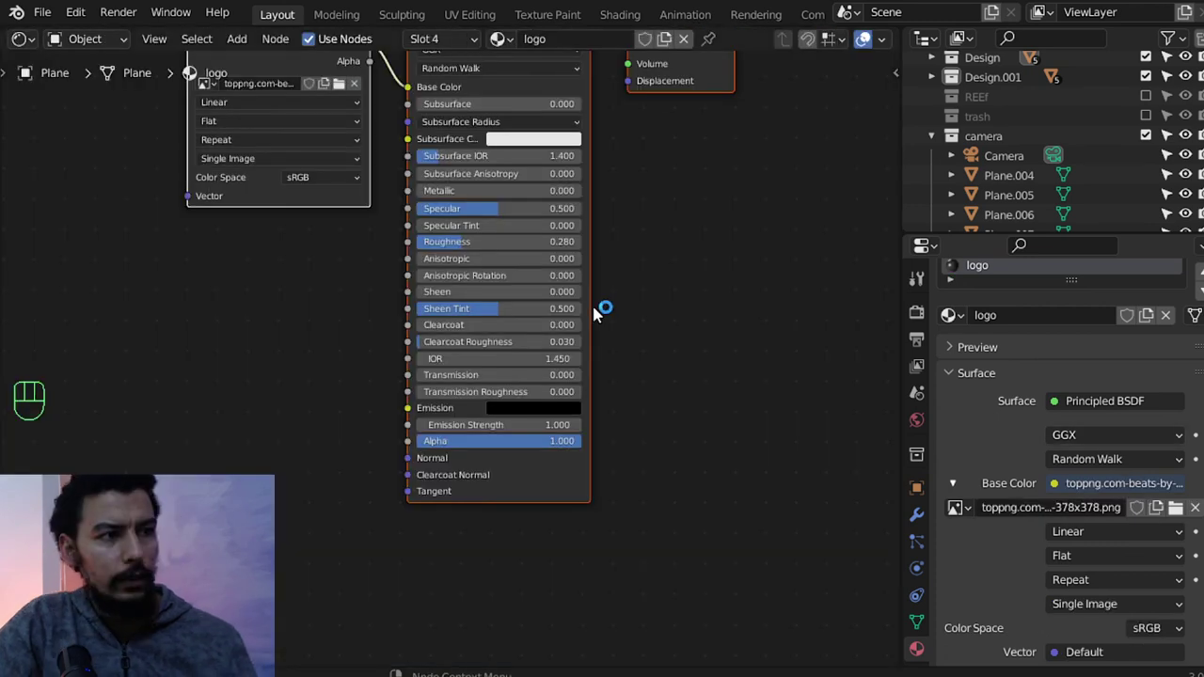
drag(655, 298, 668, 286)
middle_click(647, 208)
middle_click(688, 199)
middle_click(654, 234)
middle_click(585, 220)
click(585, 184)
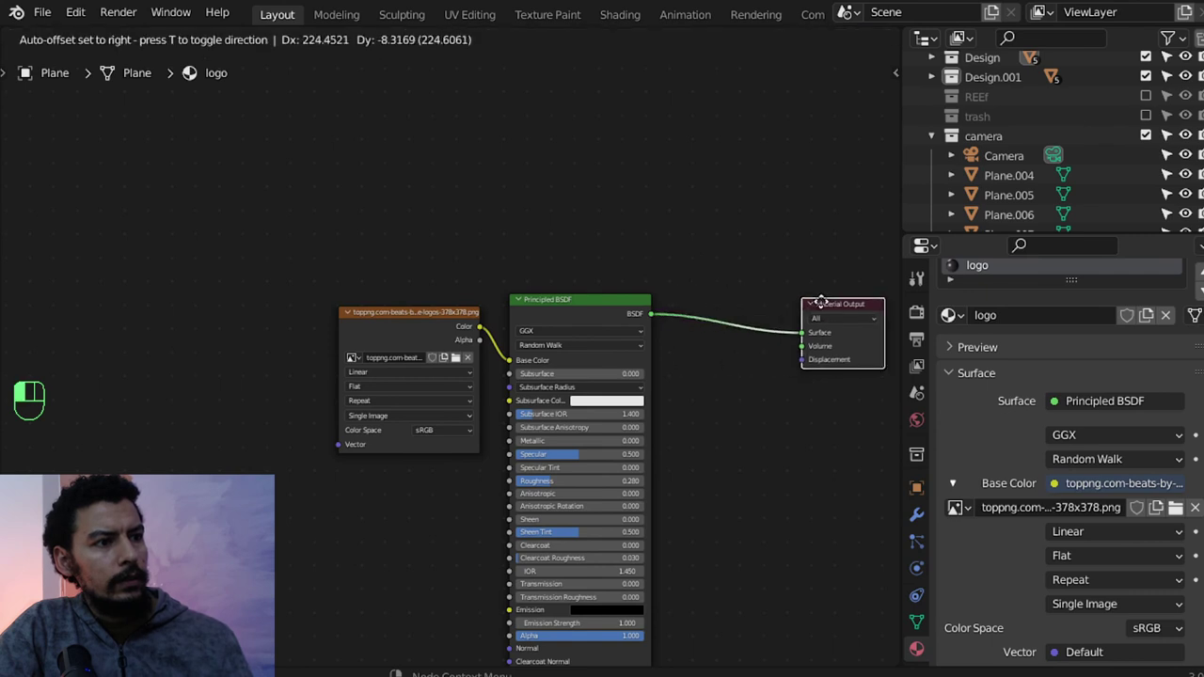
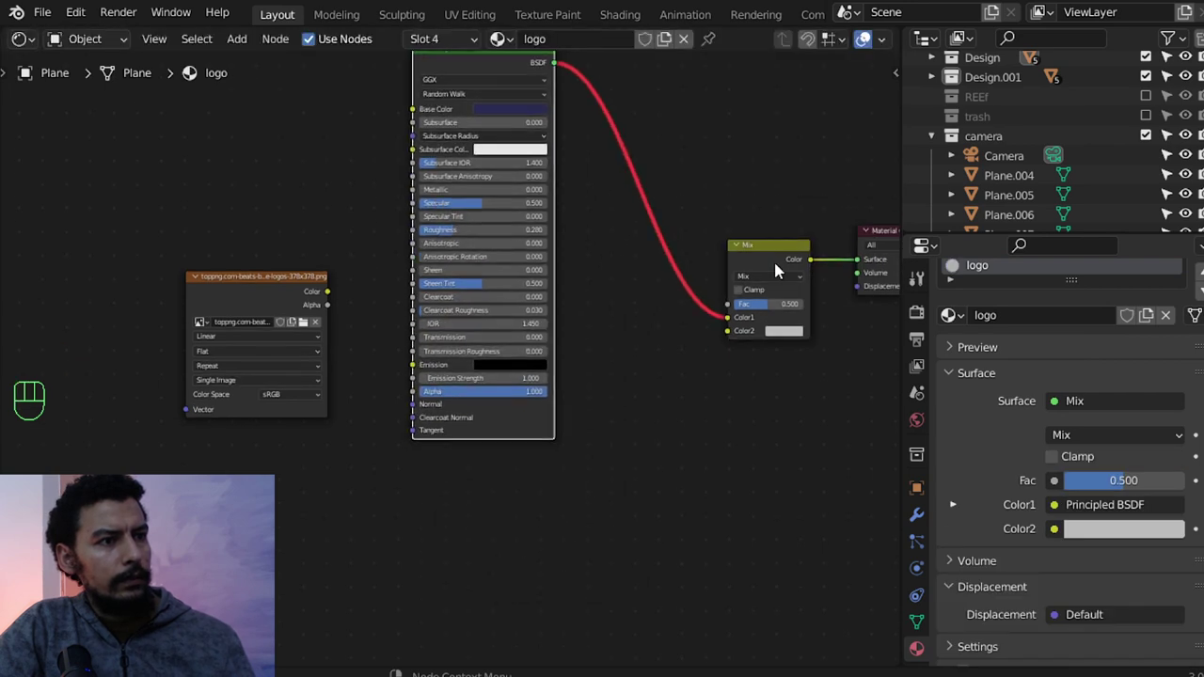
Add a Mix Shader fed by a duplicated Principled BSDF, with the logo image's alpha as factor.
click(789, 275)
key(x)
key(shift+a)
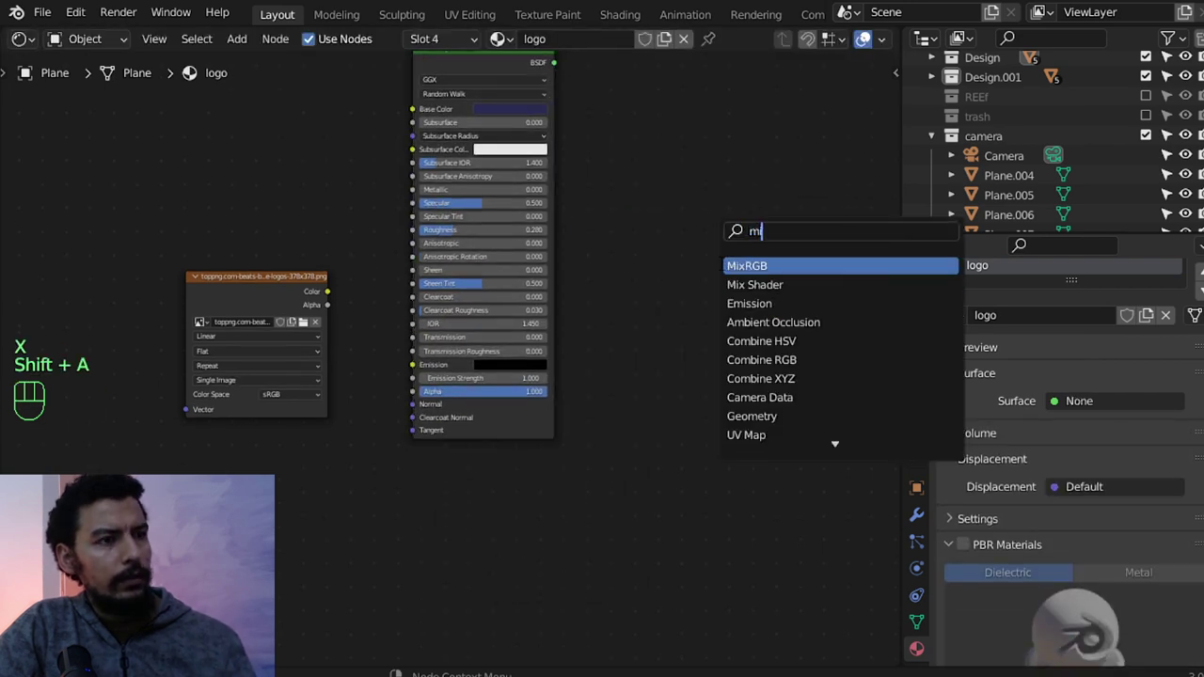
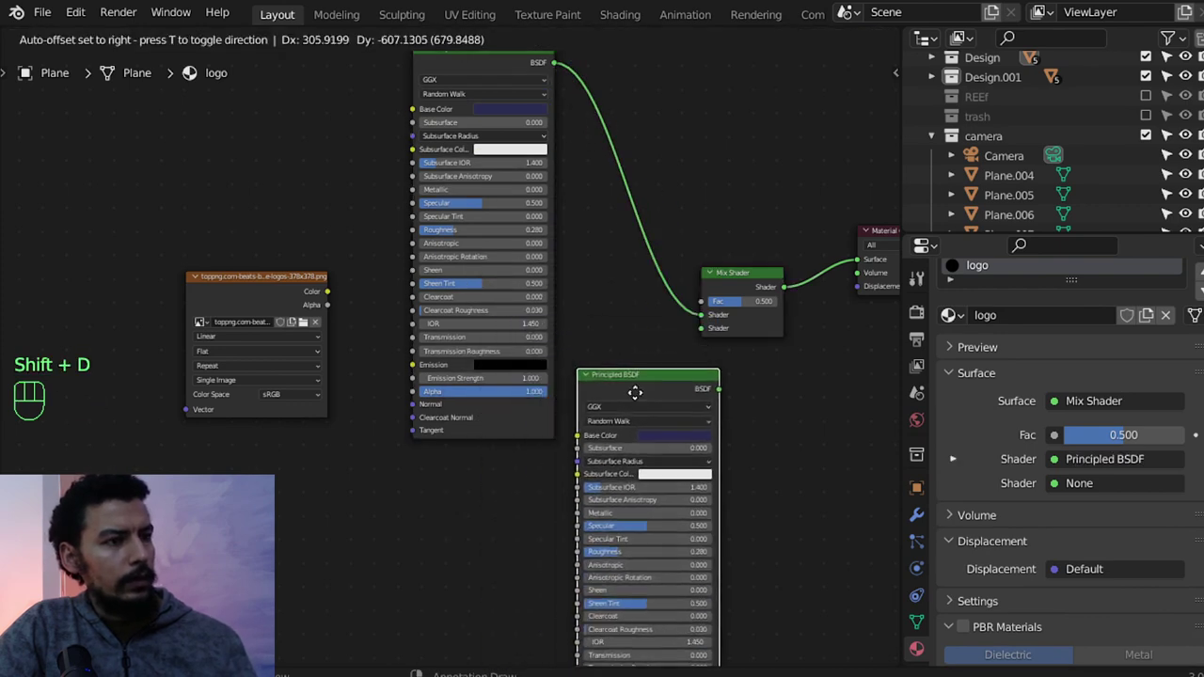
click(732, 417)
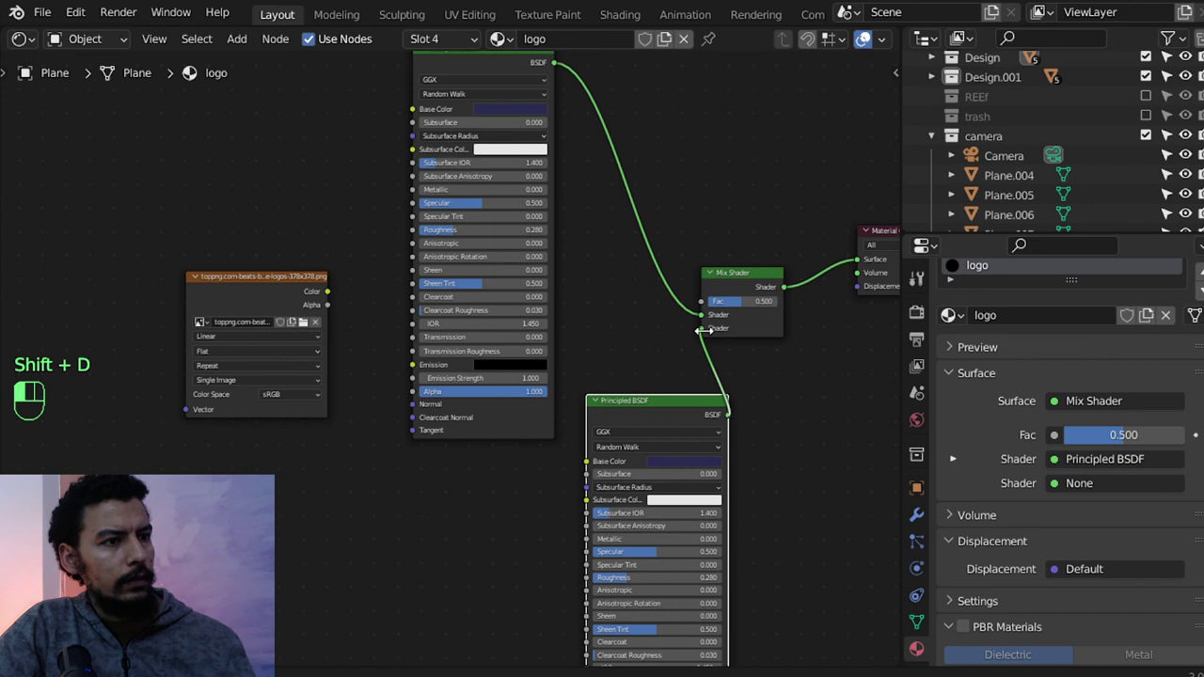
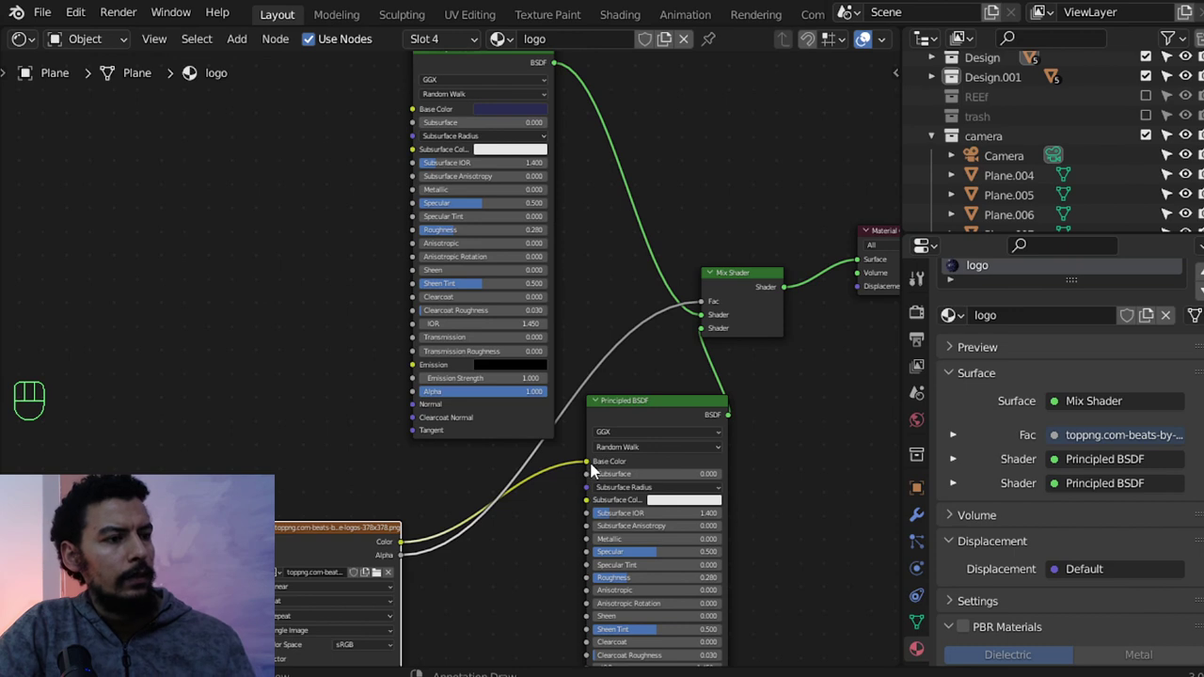
drag(585, 468, 614, 480)
Set the second Principled BSDF's base colour to red.
click(680, 467)
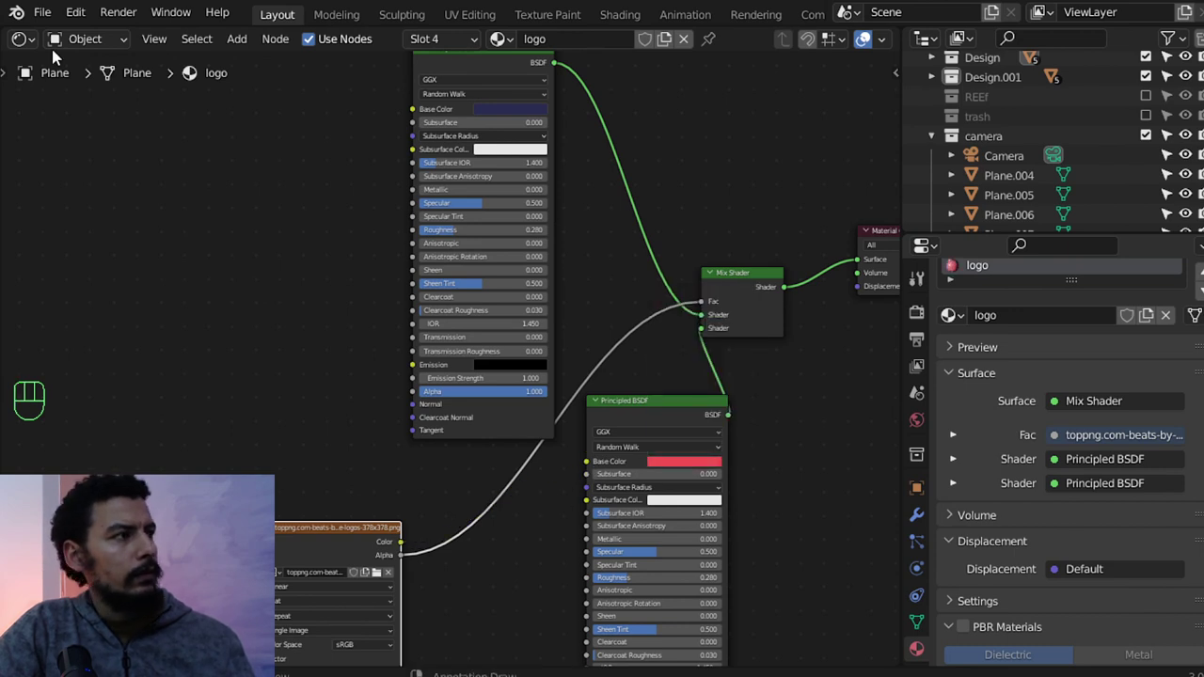
drag(28, 48, 62, 111)
drag(20, 41, 96, 116)
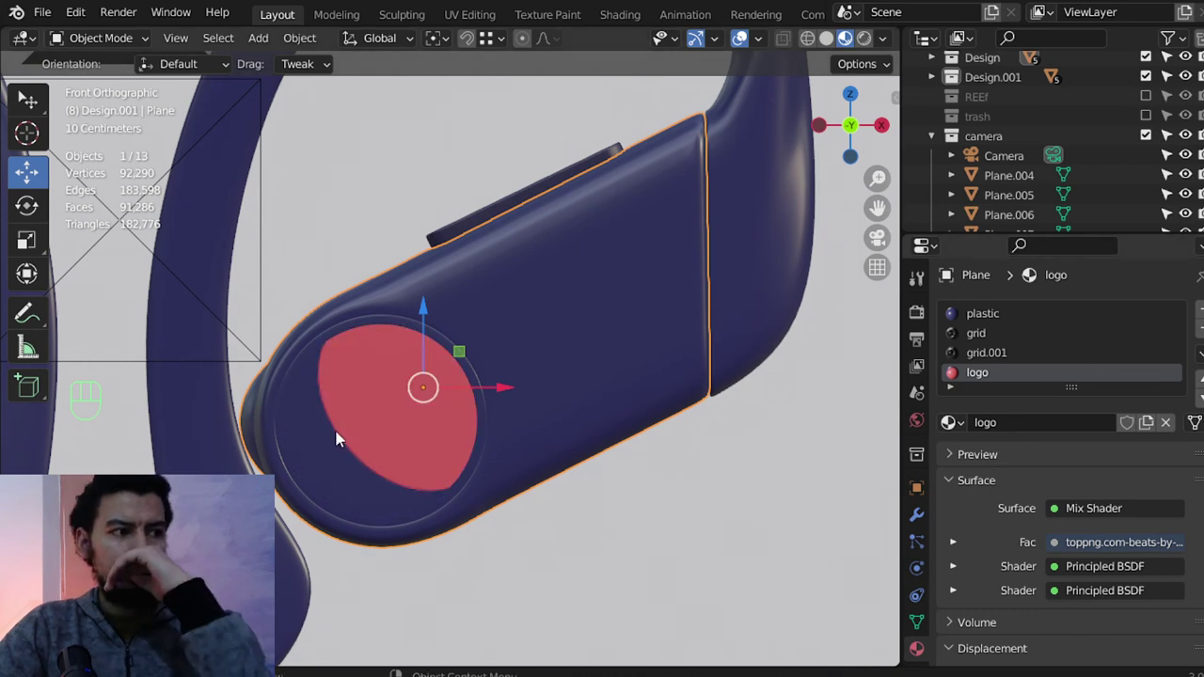
Select all the cap UVs over the logo image and re-project them in the UV Editor.
key(Tab)
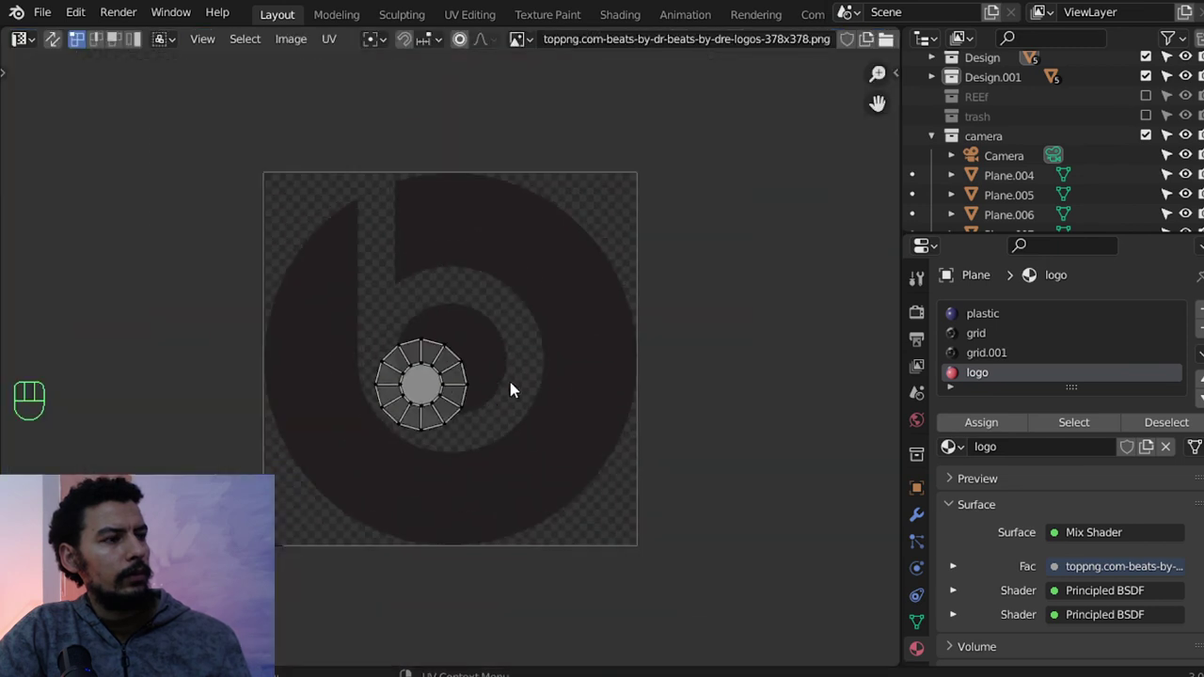
key(a)
drag(34, 48, 66, 98)
key(u)
key(Tab)
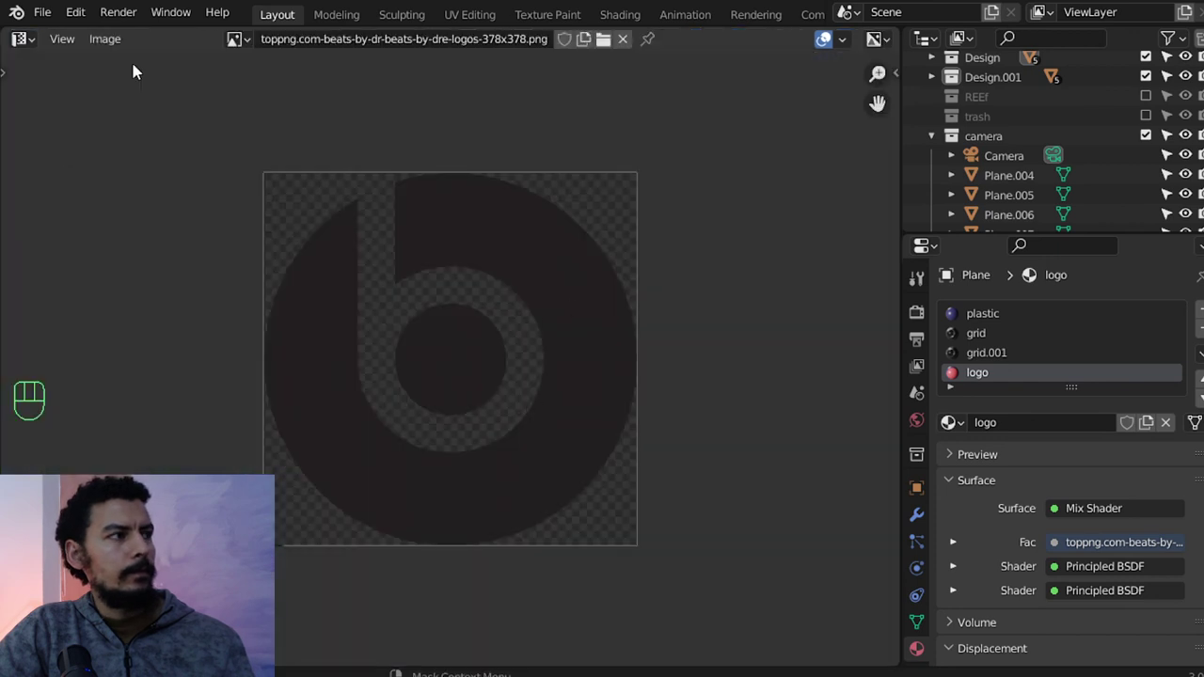
drag(28, 45, 80, 110)
key(Tab)
key(Tab)
Line up the front view and scale the cap's UVs to fill the Beats logo image.
drag(445, 437, 354, 444)
middle_click(412, 384)
key(KP_1)
key(KP_3)
key(KP_1)
key(Tab)
middle_click(205, 40)
middle_click(206, 39)
drag(29, 41, 73, 150)
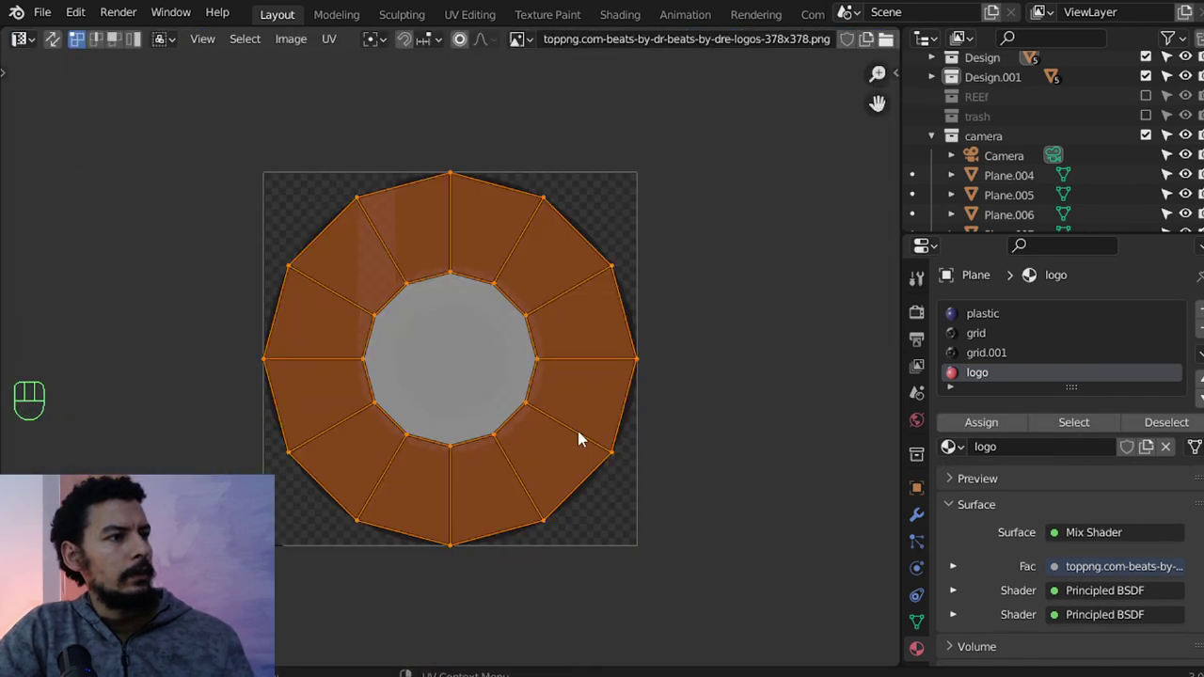
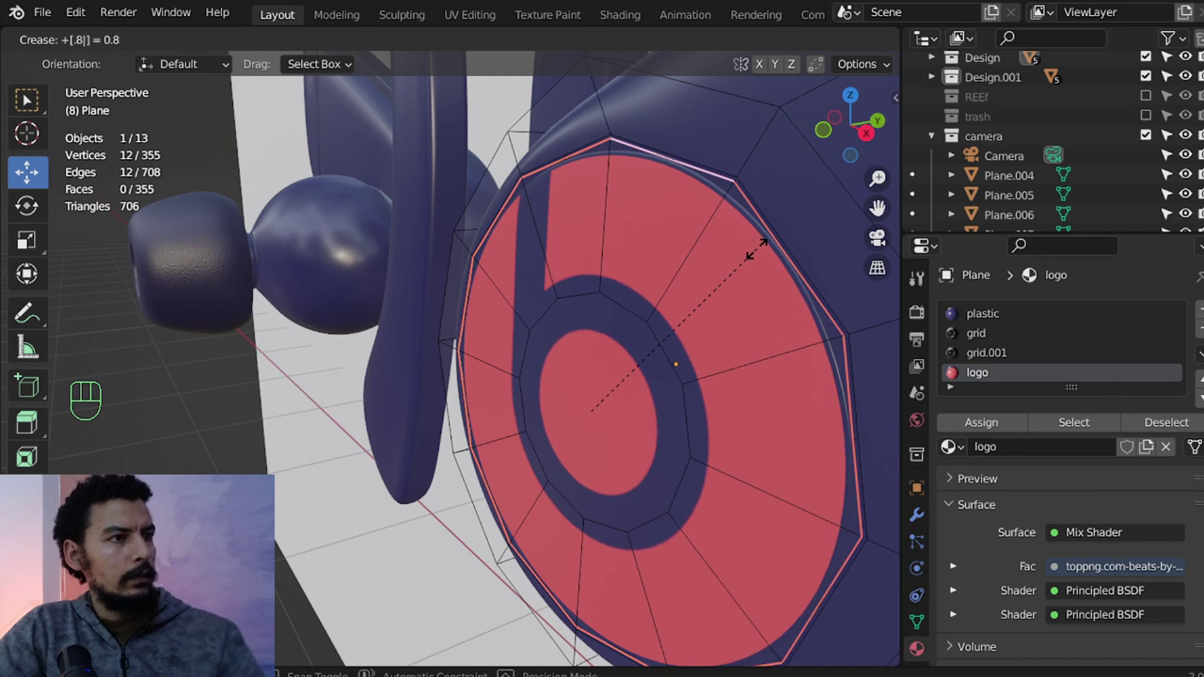
Return to object mode and check the red logo ring on the cap from the front.
key(shift+e)
key(Tab)
drag(586, 353, 677, 338)
key(alt+a)
drag(488, 388, 485, 364)
key(KP_1)
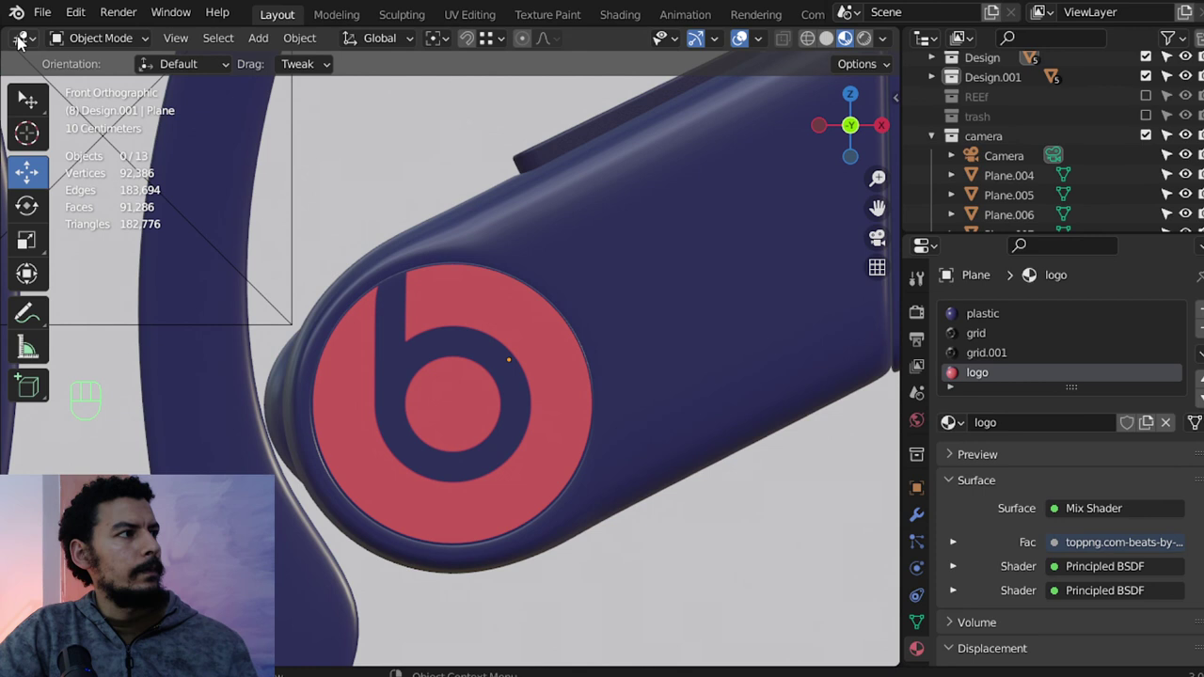
Change the logo Principled BSDF's base colour from red to orange.
click(715, 470)
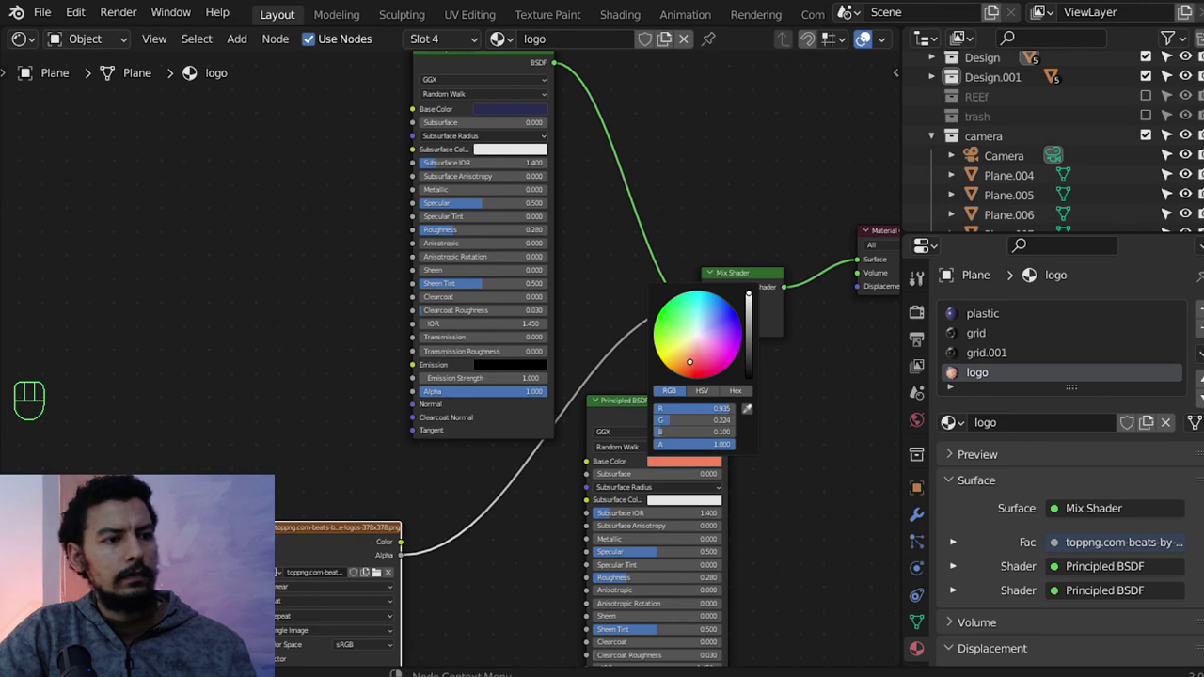
drag(36, 52, 105, 122)
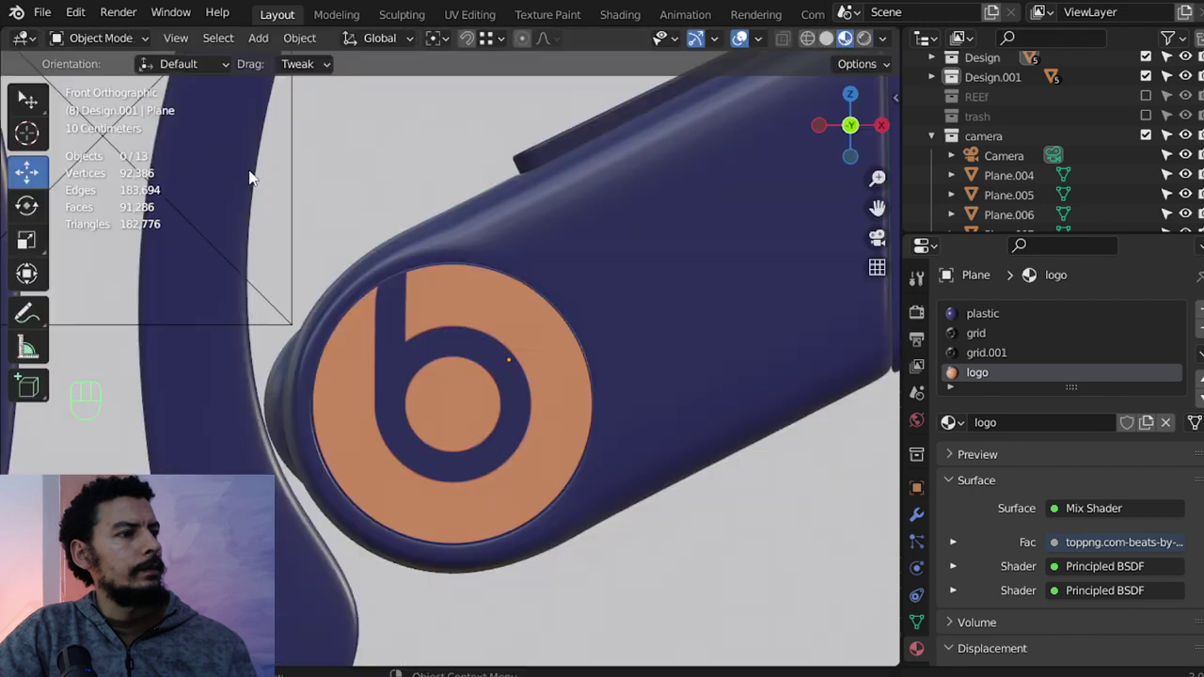
middle_click(465, 400)
key(alt+a)
Inspect the orange logo, then view the rendered earbud through the scene camera.
middle_click(511, 363)
key(alt+a)
drag(517, 412, 499, 364)
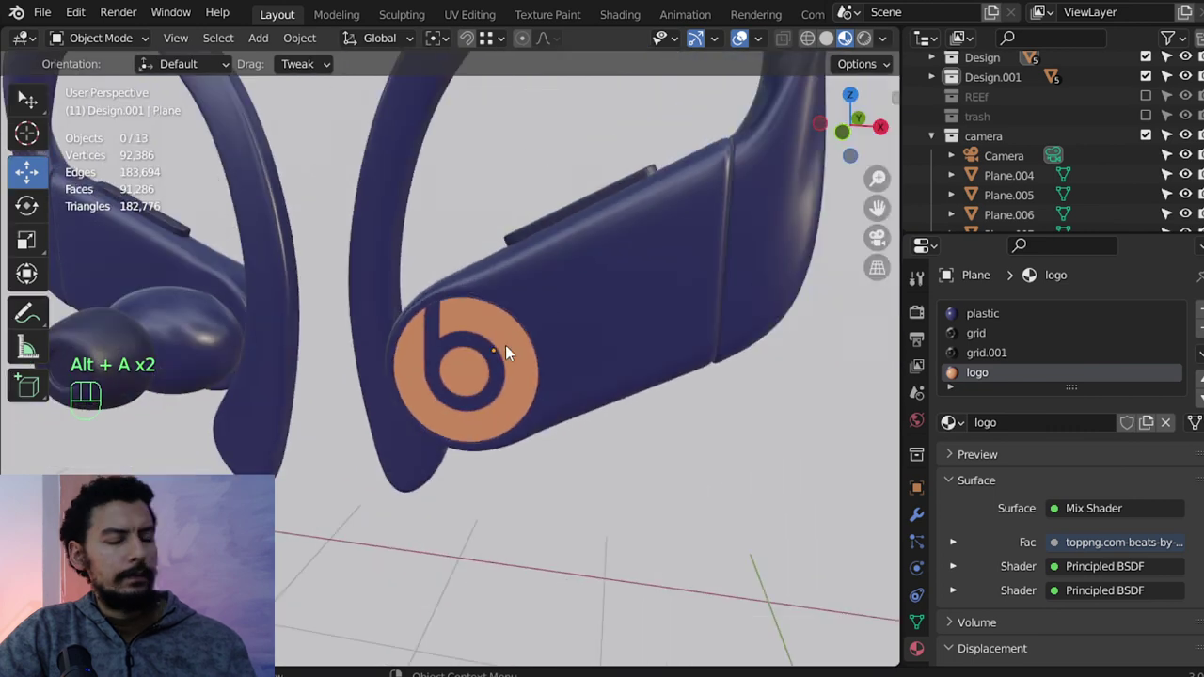
key(KP_1)
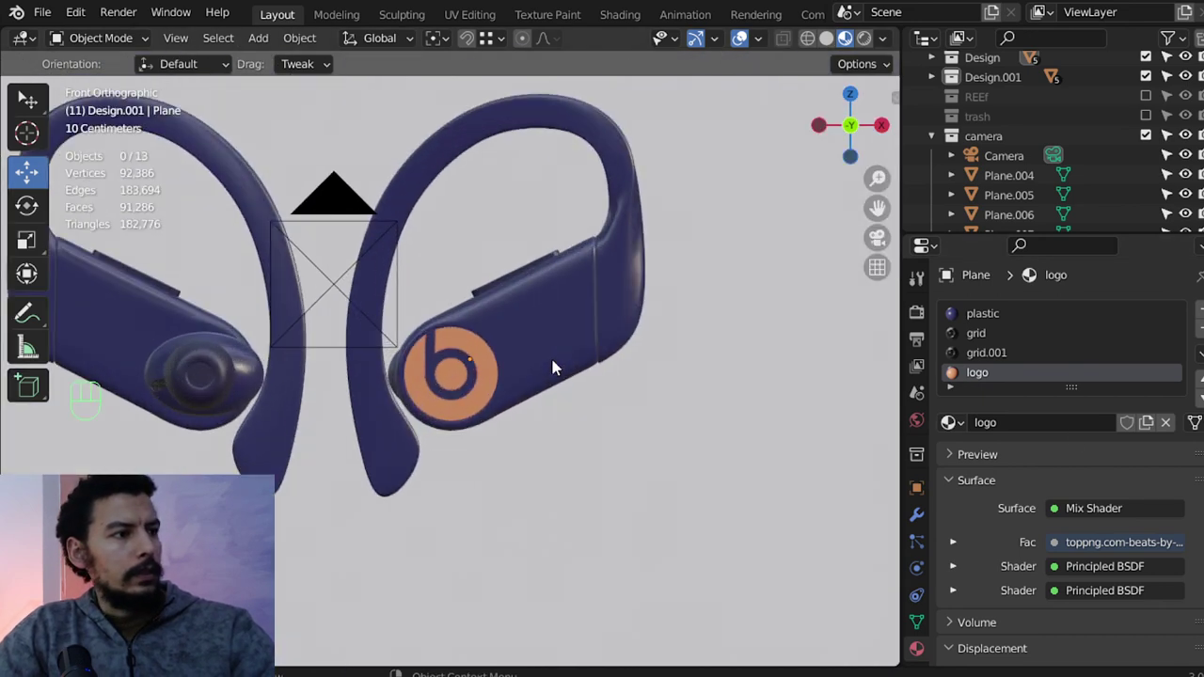
key(KP_0)
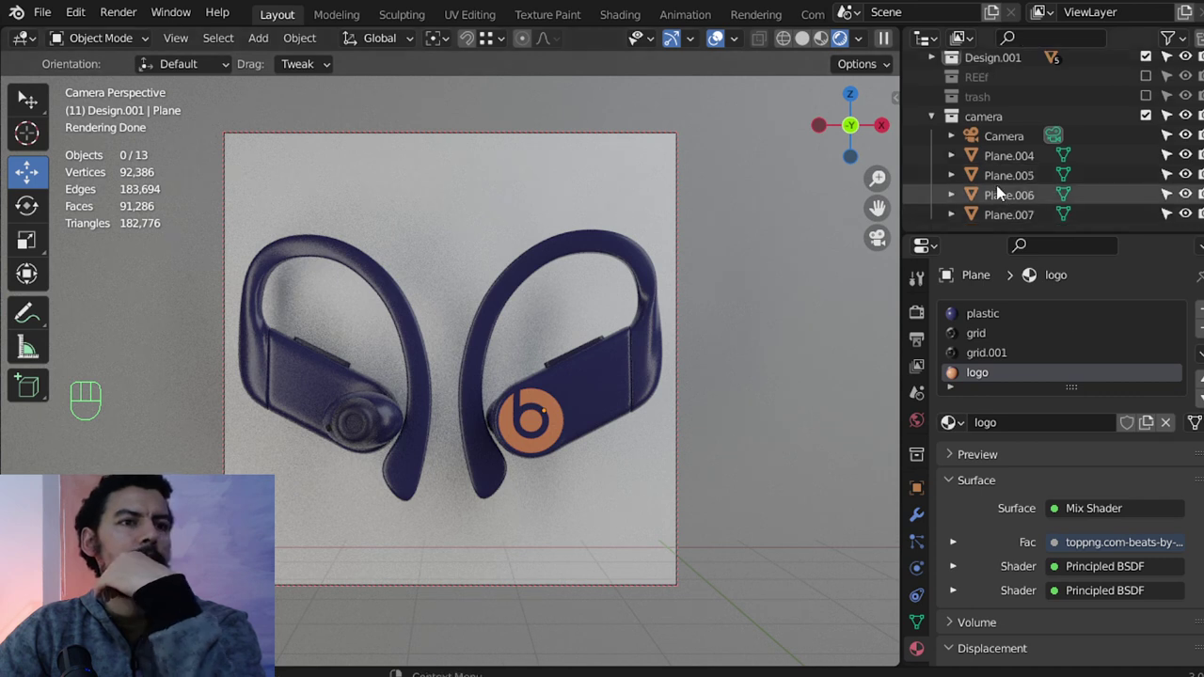
Select the Plane.005 light plane and orbit out to see the emission planes.
click(1000, 180)
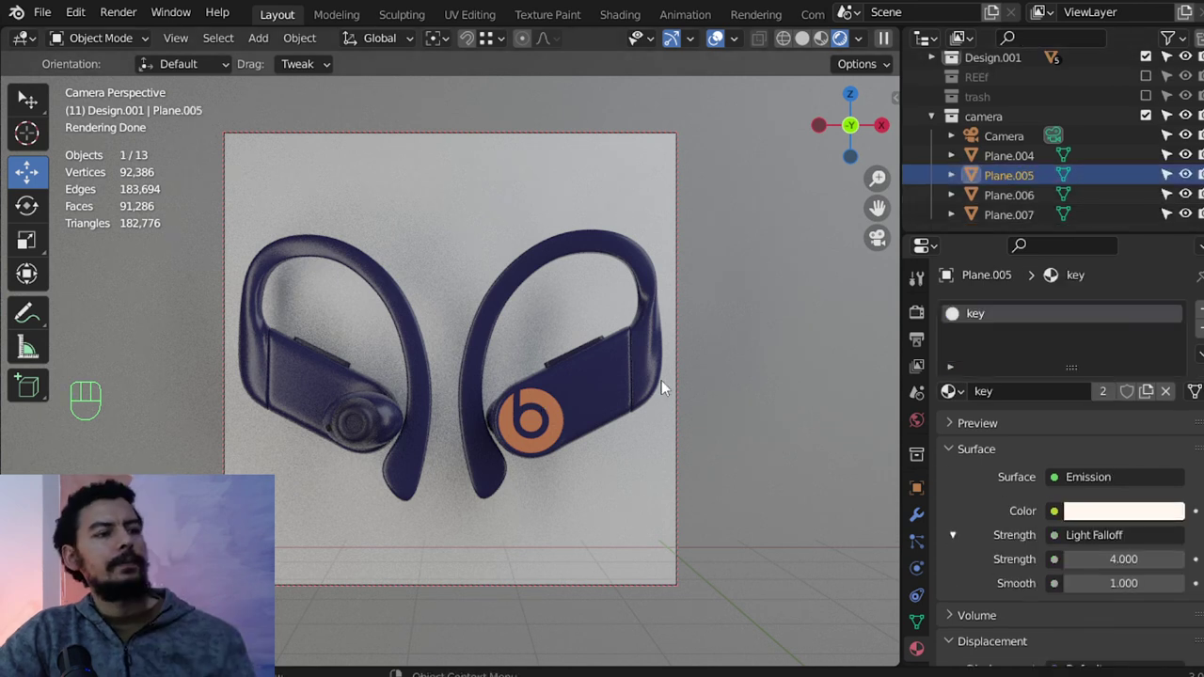
drag(813, 41, 739, 328)
key(KP_0)
key(KP_7)
drag(541, 467, 556, 506)
drag(547, 429, 558, 267)
drag(603, 393, 541, 372)
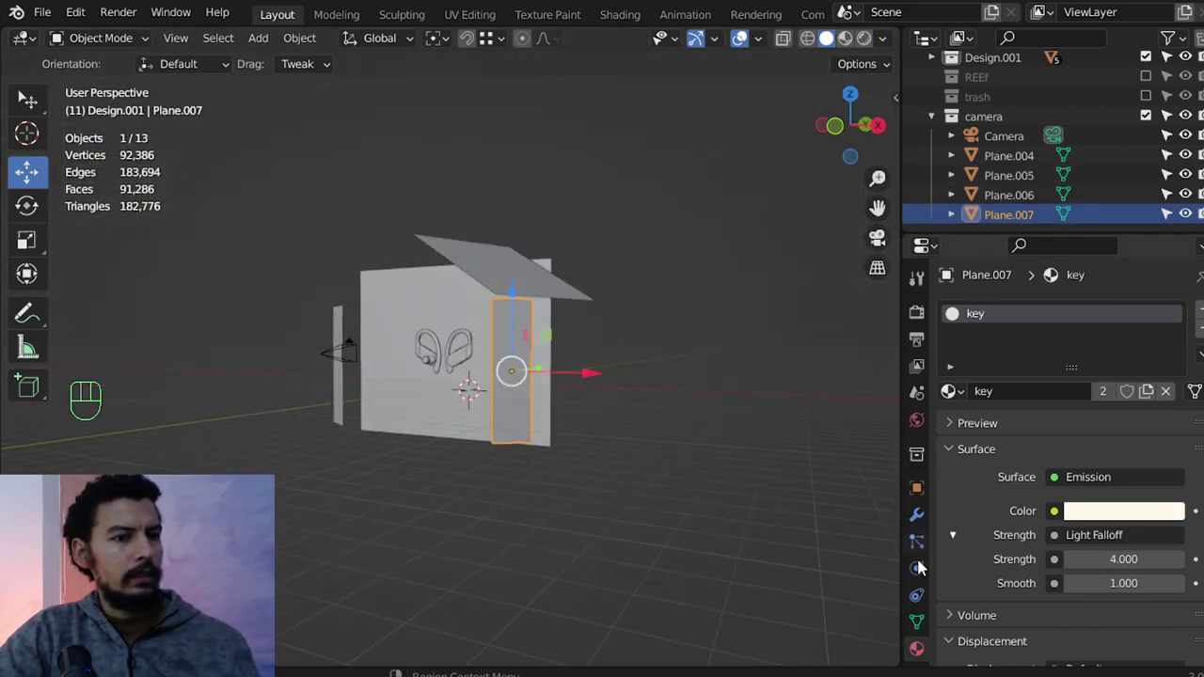
Raise the shared key-light emission strength from 4 to 6.
click(1073, 515)
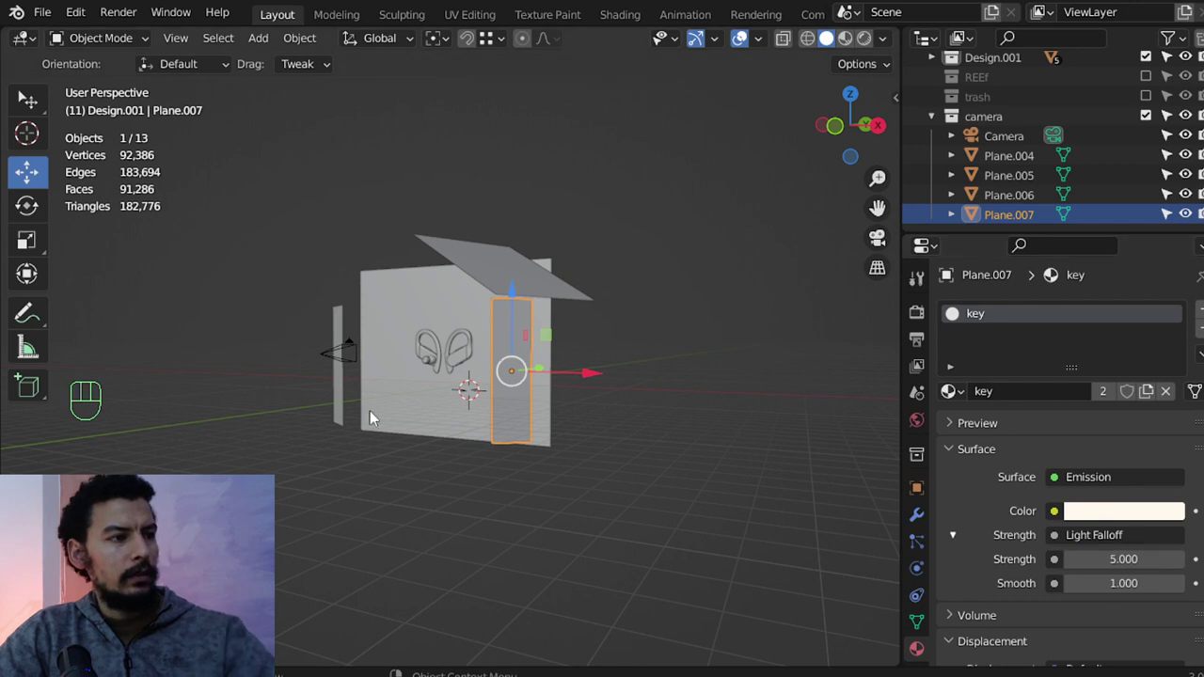
click(1073, 514)
click(334, 393)
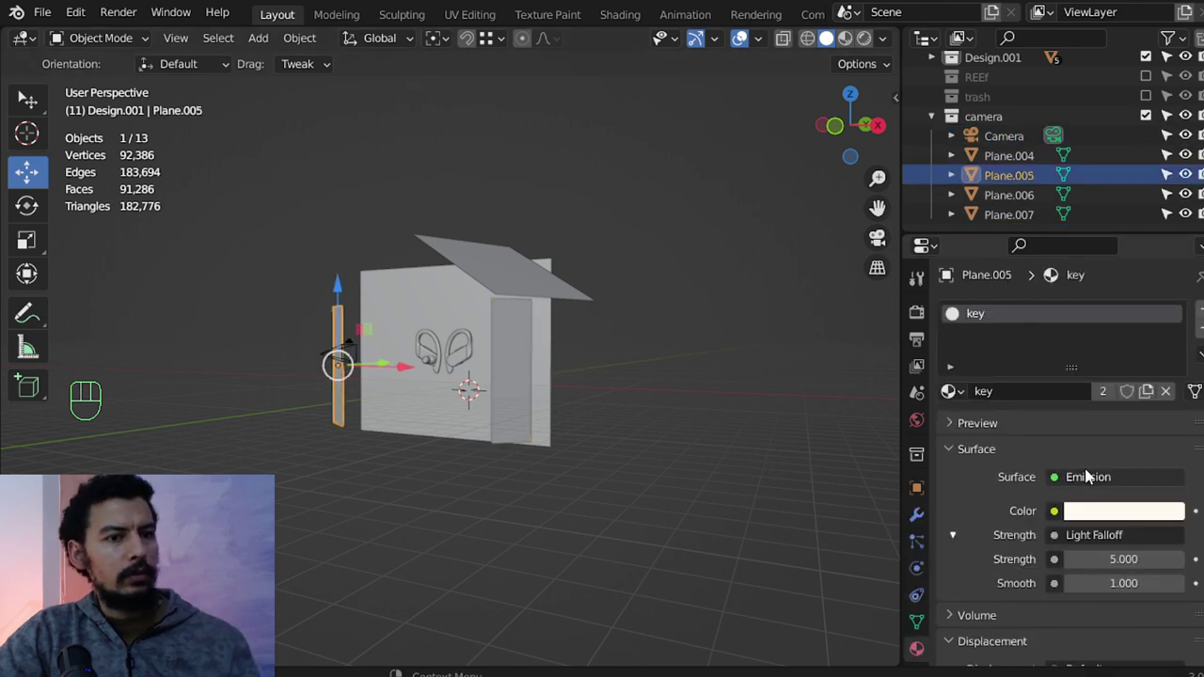
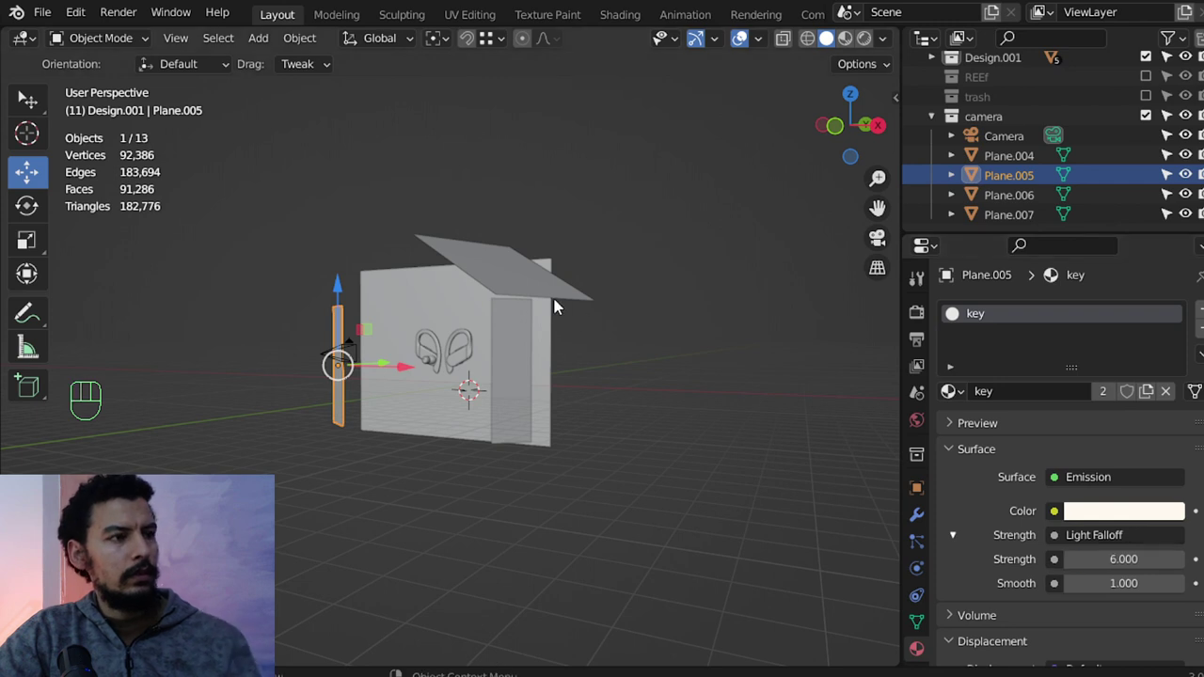
drag(491, 360, 463, 364)
key(KP_3)
Add a point light to the scene and look through the camera.
key(z)
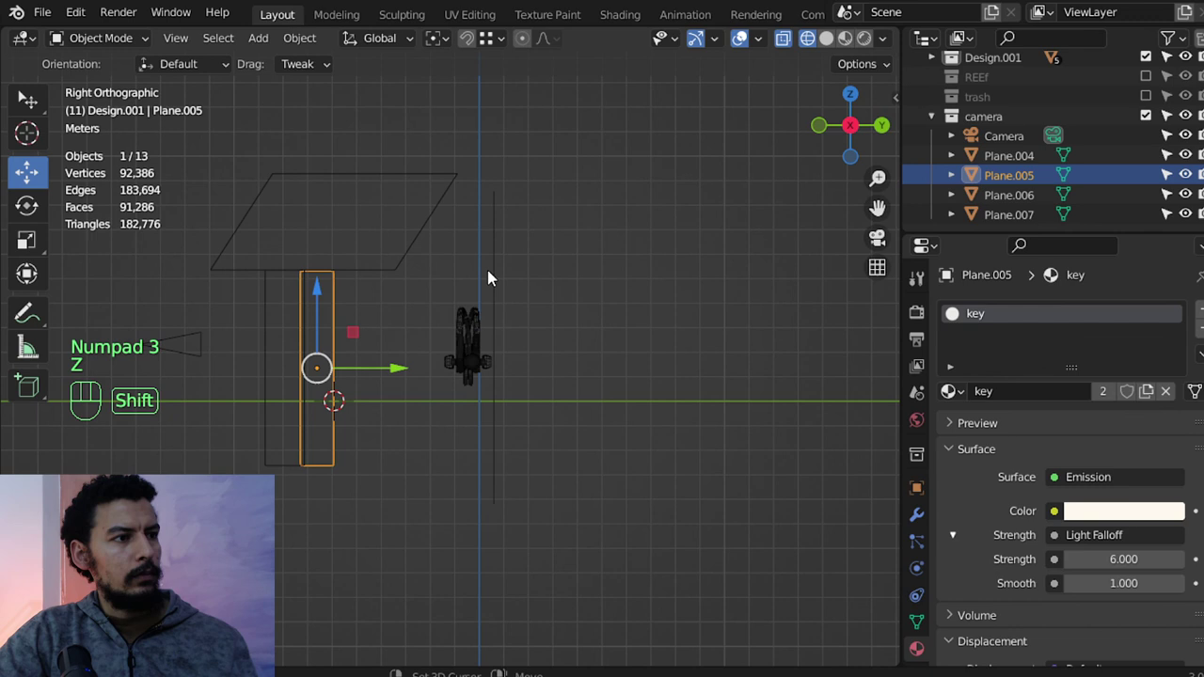
key(shift+a)
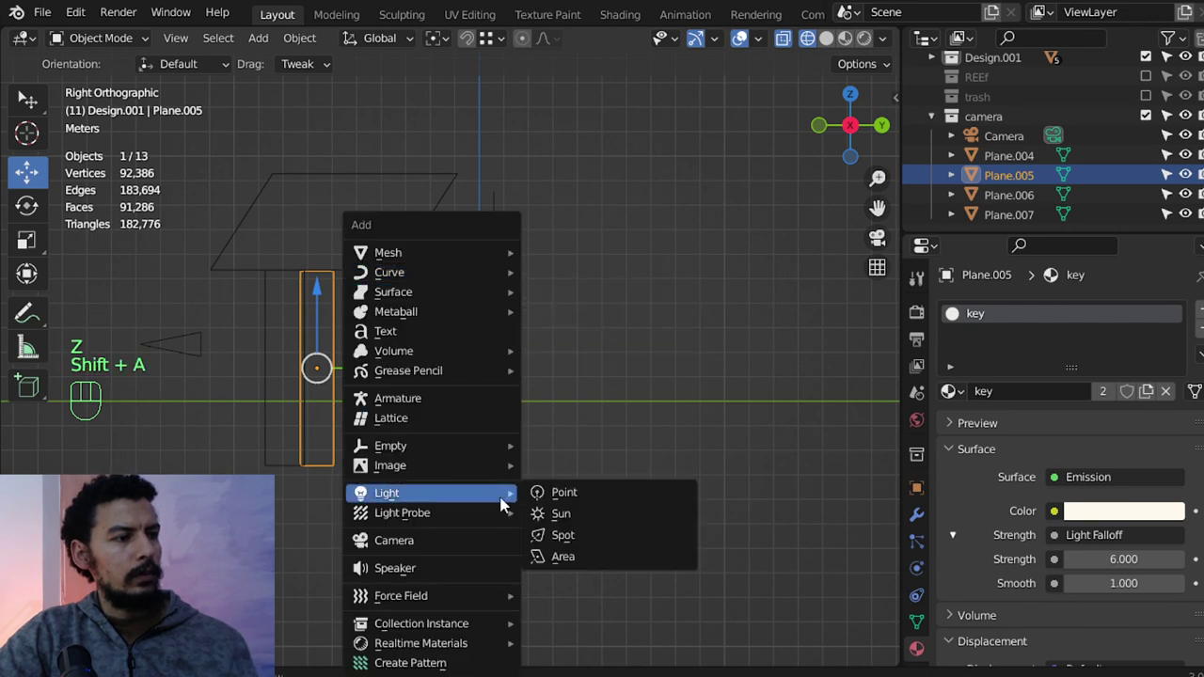
click(1122, 419)
key(KP_0)
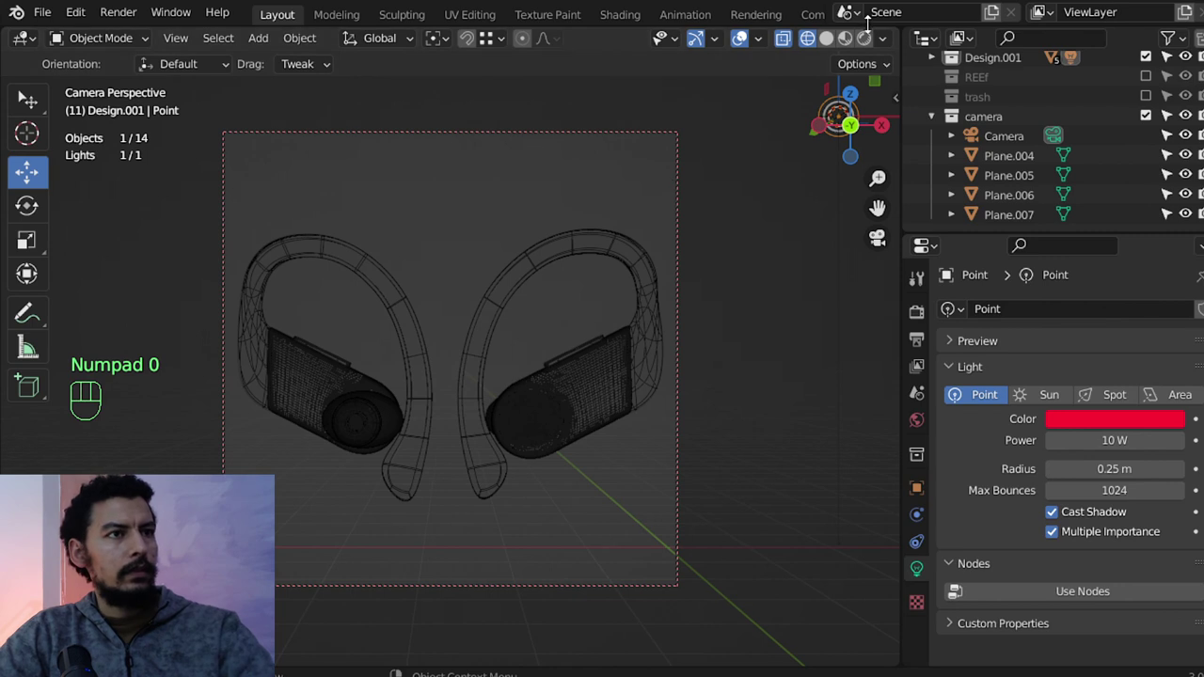
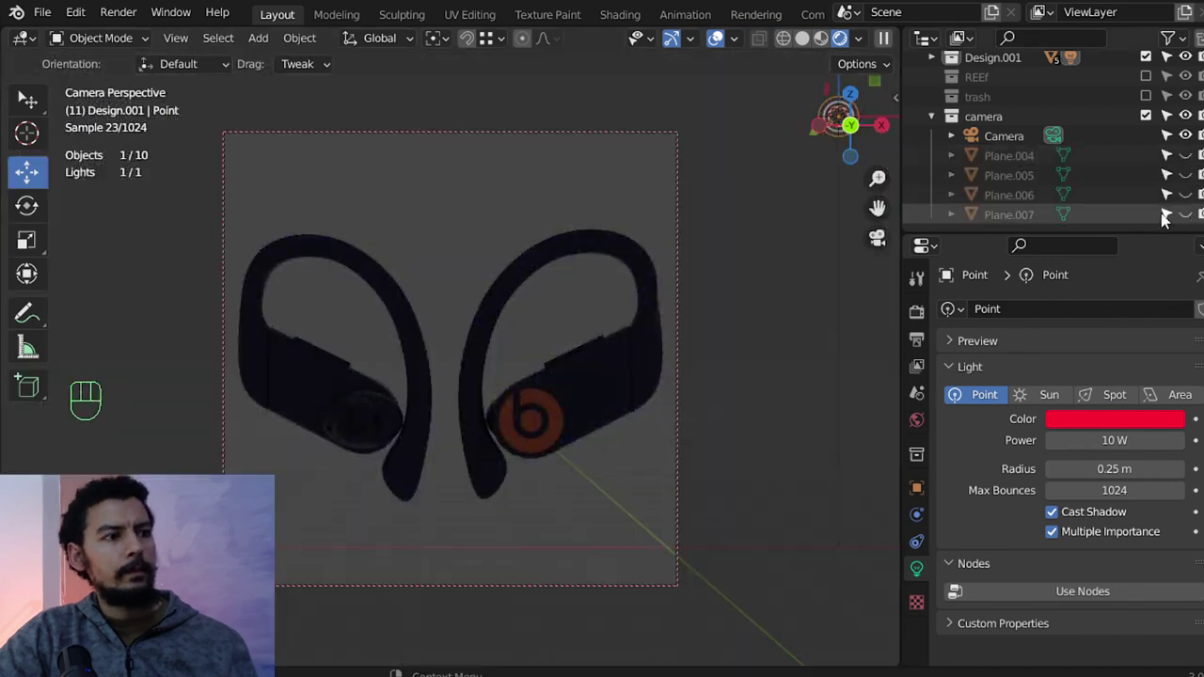
Move the light to the upper left, colour it red-orange at 200 W, and re-enable the backdrop and light planes.
click(1191, 163)
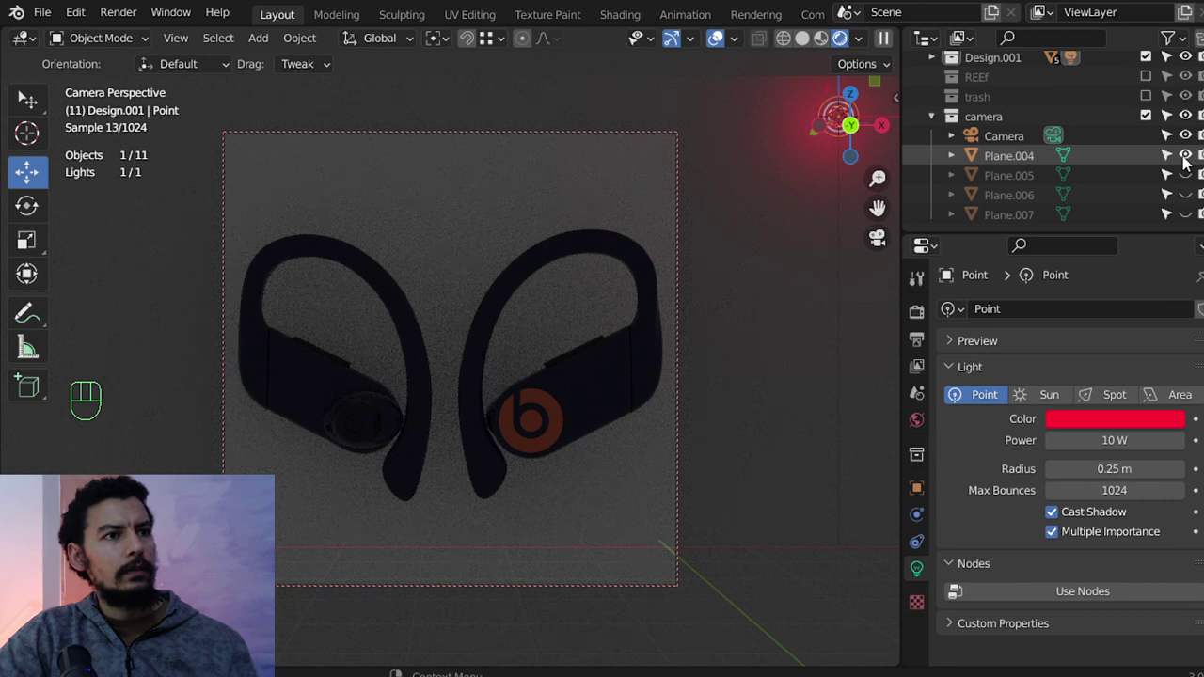
key(g)
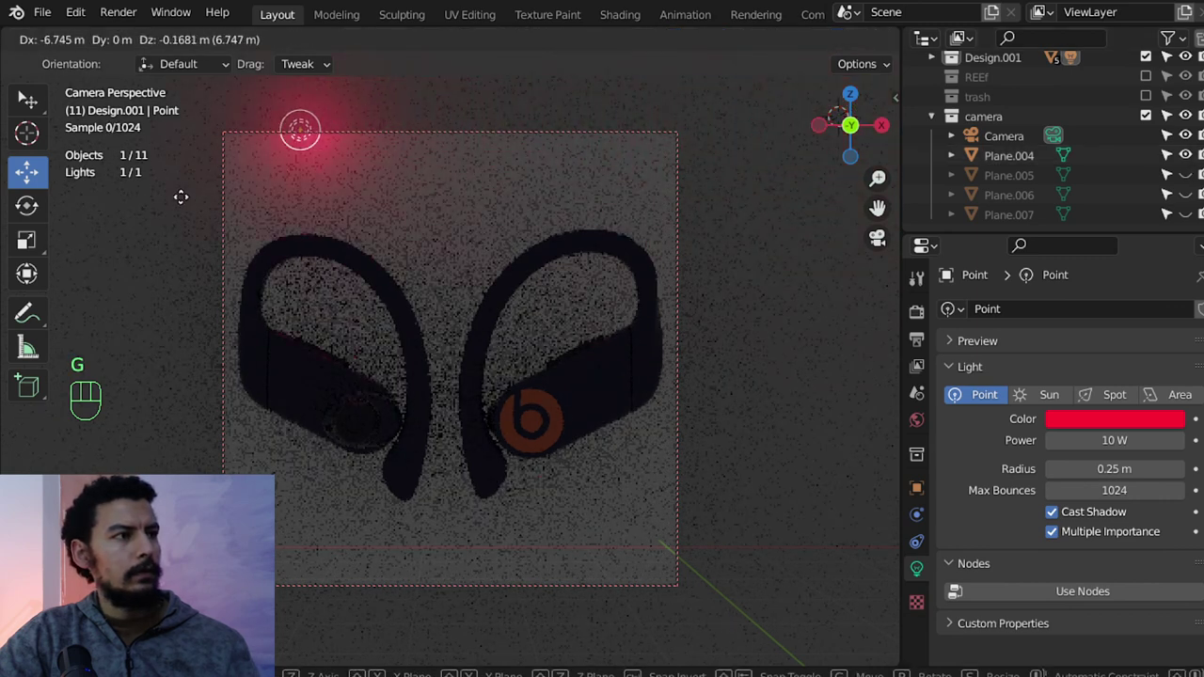
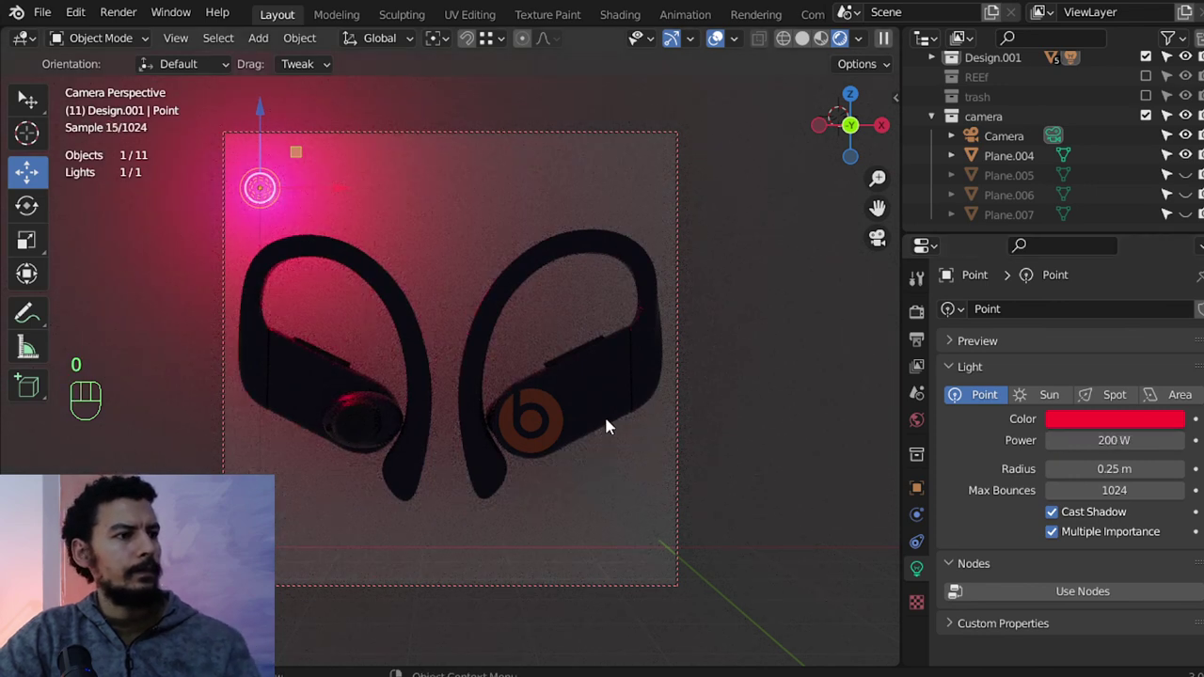
click(1123, 424)
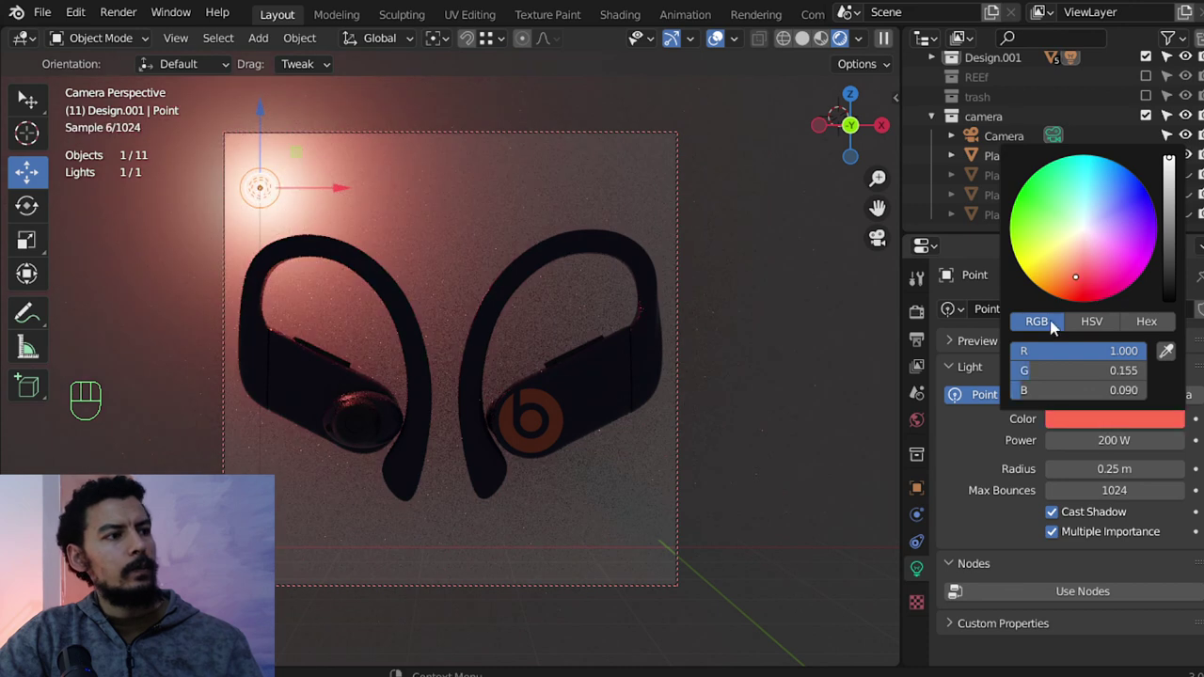
click(1190, 190)
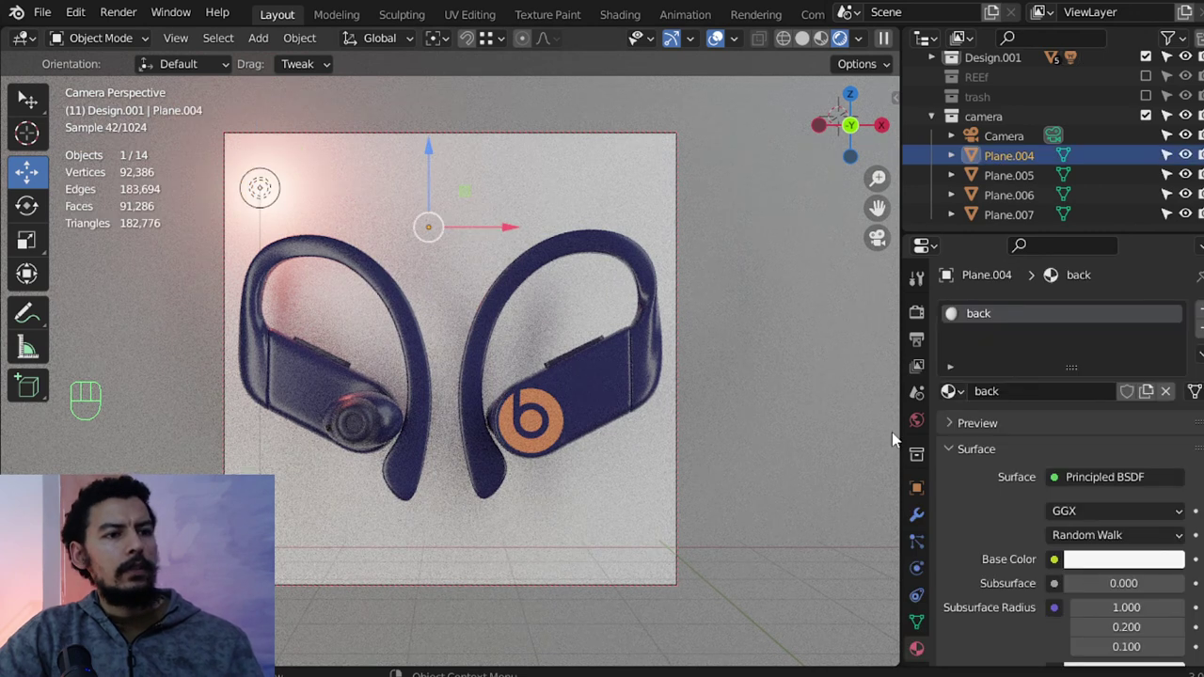
In Render Properties set the film transparent and adjust the noise threshold.
click(916, 487)
drag(1008, 580, 1074, 578)
click(1059, 469)
drag(923, 287, 922, 304)
click(923, 312)
Set the render samples to 800 in the Sampling settings.
drag(985, 530, 1057, 576)
click(987, 630)
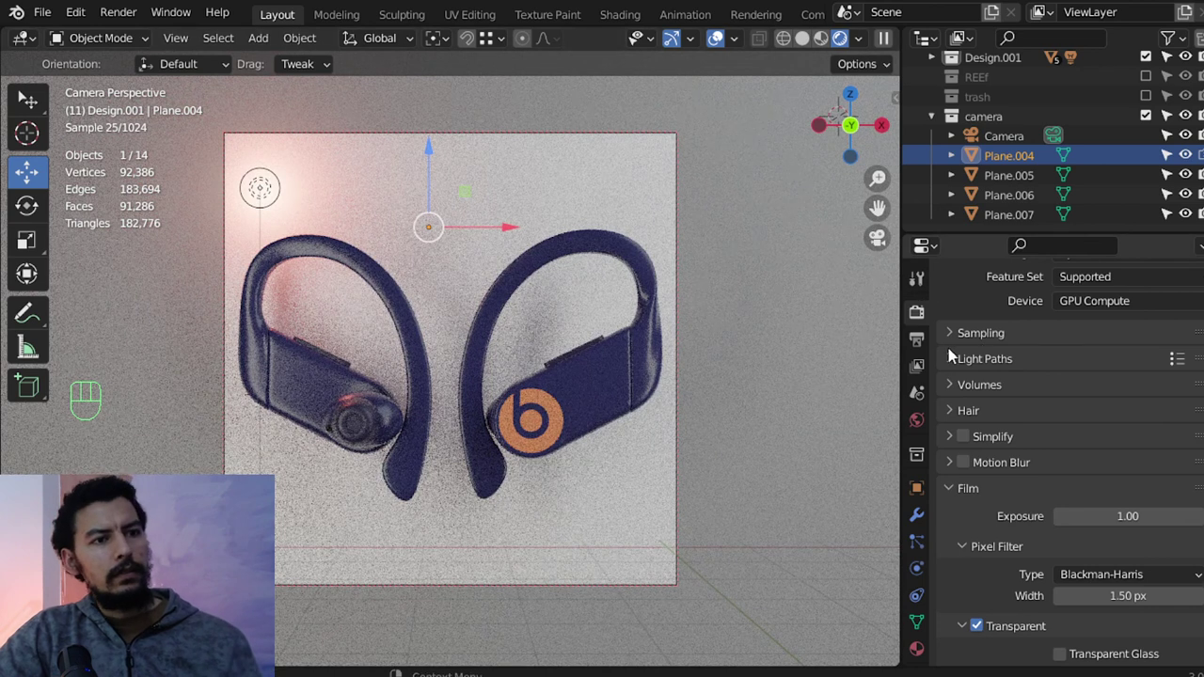
drag(989, 342, 1085, 404)
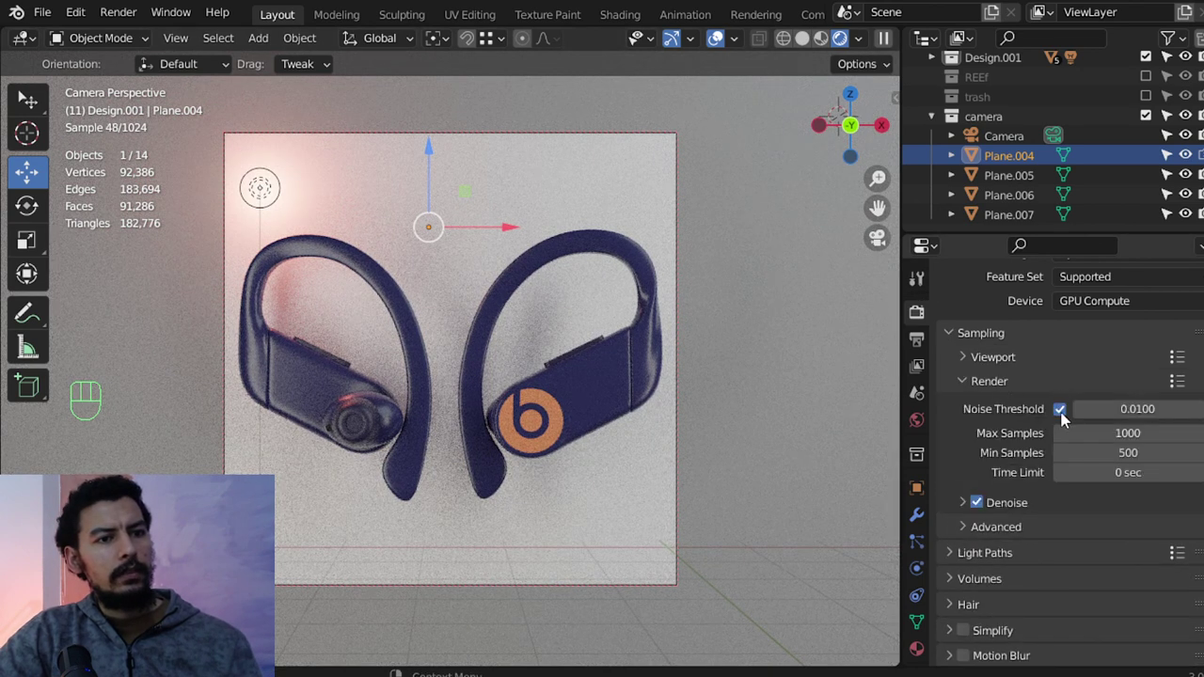